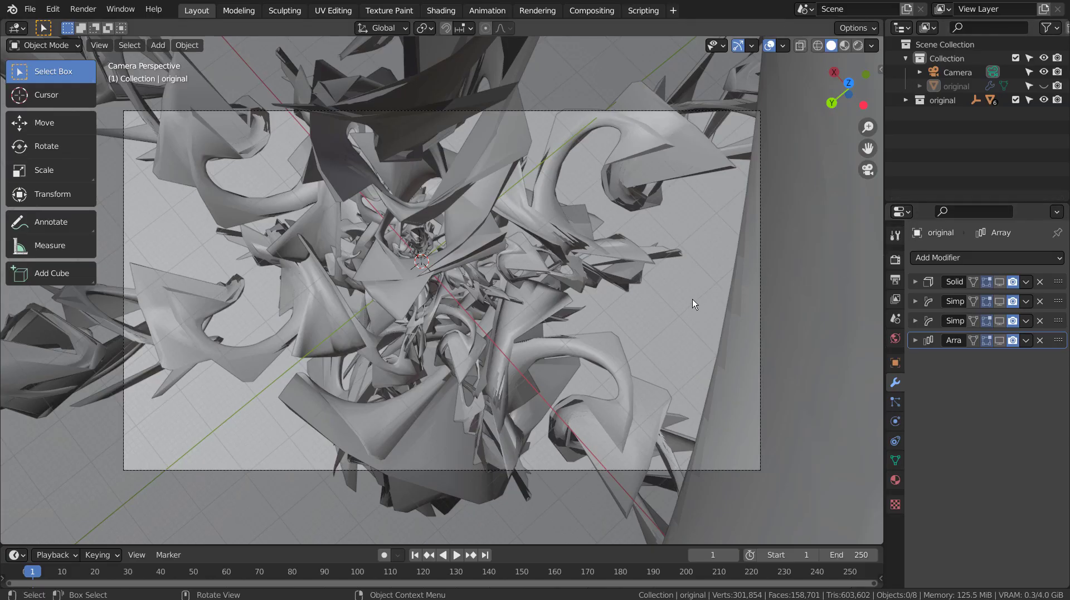
Orbit and zoom around the finished sculpture to inspect it from several angles
{"action": "middle_click", "coordinate": [695, 303]}
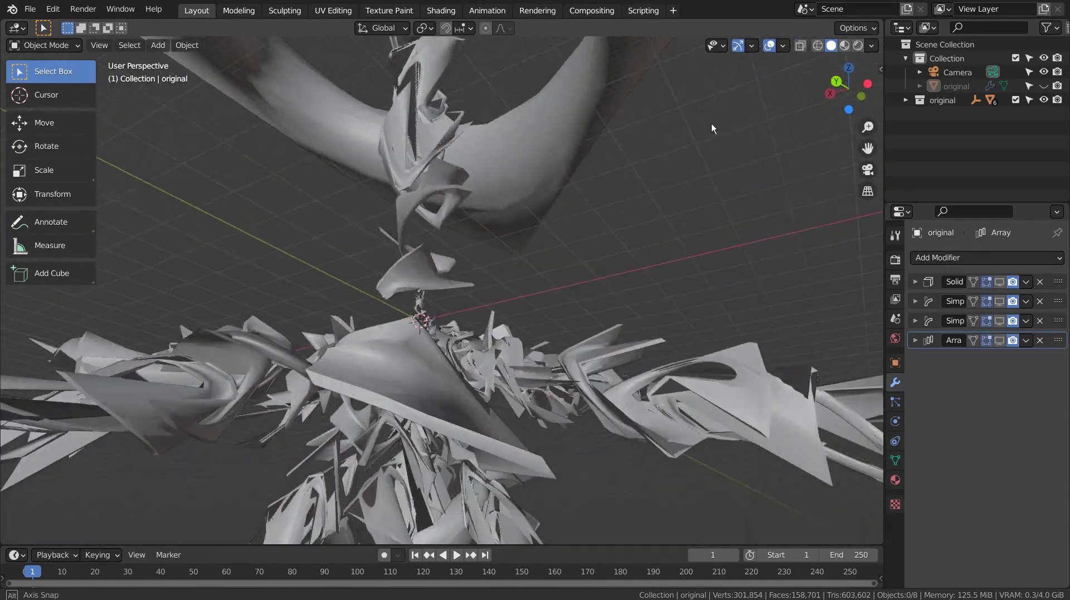
{"action": "middle_click", "coordinate": [526, 144]}
{"action": "scroll", "scroll_direction": "down", "scroll_amount": 3}
{"action": "middle_click", "coordinate": [559, 231]}
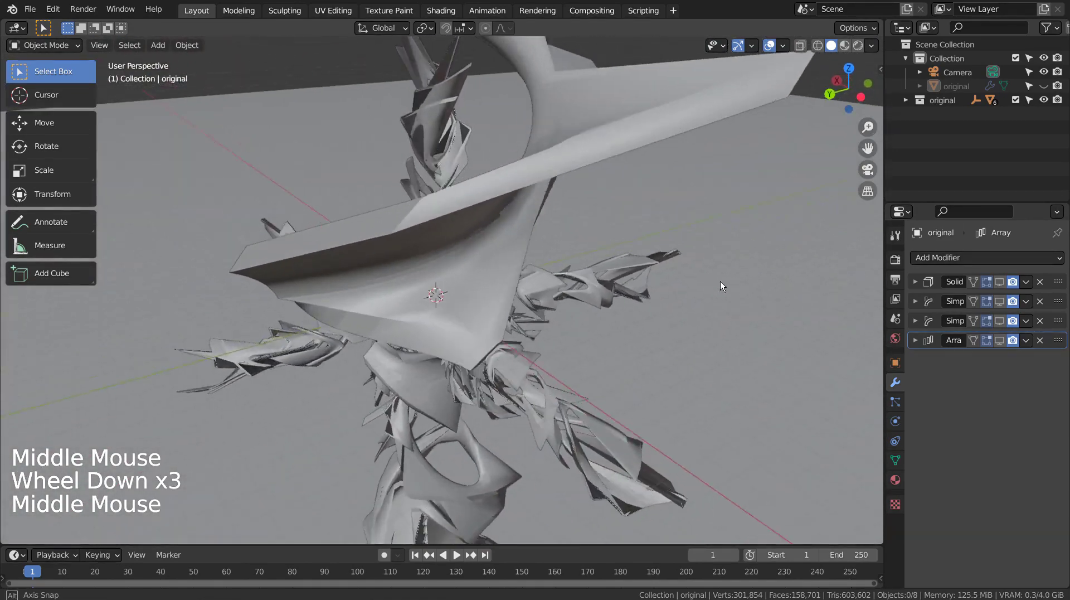
{"action": "scroll", "scroll_direction": "down", "scroll_amount": 3}
{"action": "middle_click", "coordinate": [596, 358]}
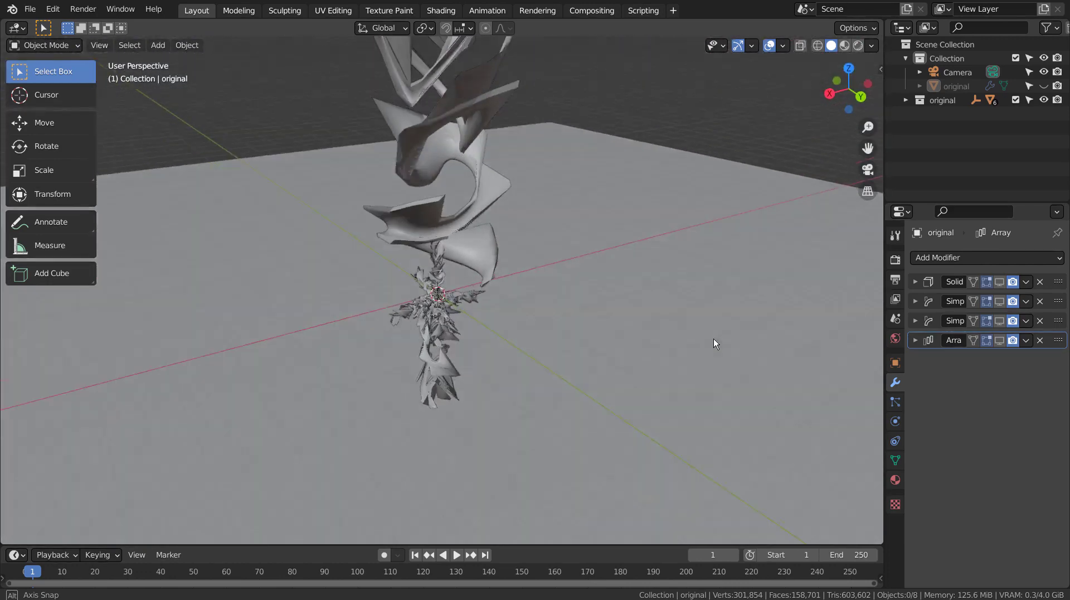
{"action": "scroll", "scroll_direction": "up", "scroll_amount": 3}
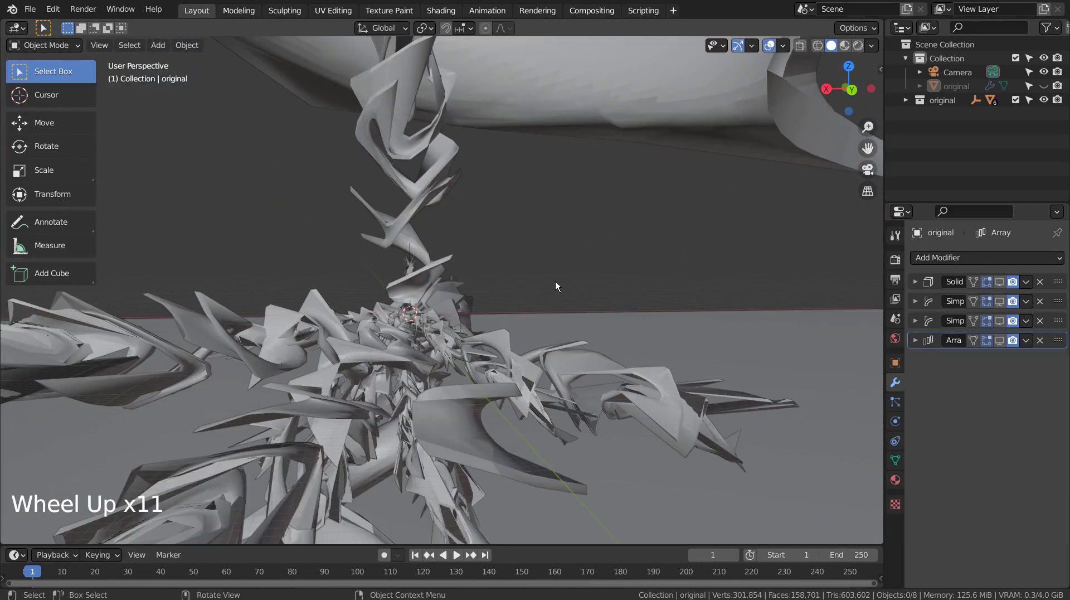
Frame the camera, then one of the sculpture's pieces, inspecting and deselecting it
{"action": "left_click", "coordinate": [946, 75]}
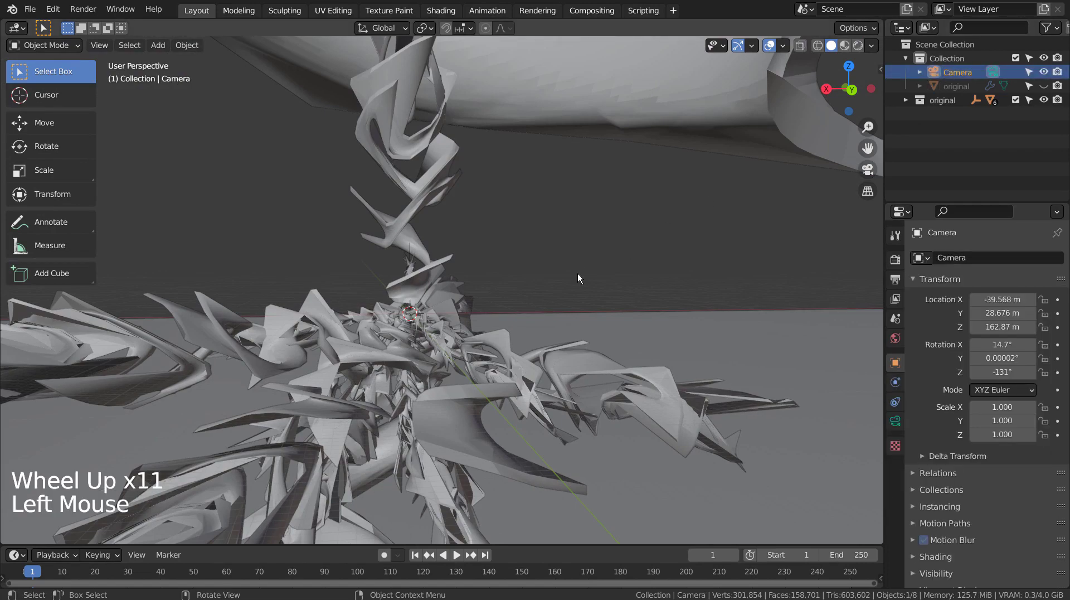
{"action": "key", "text": "KP_Decimal"}
{"action": "middle_click", "coordinate": [581, 346]}
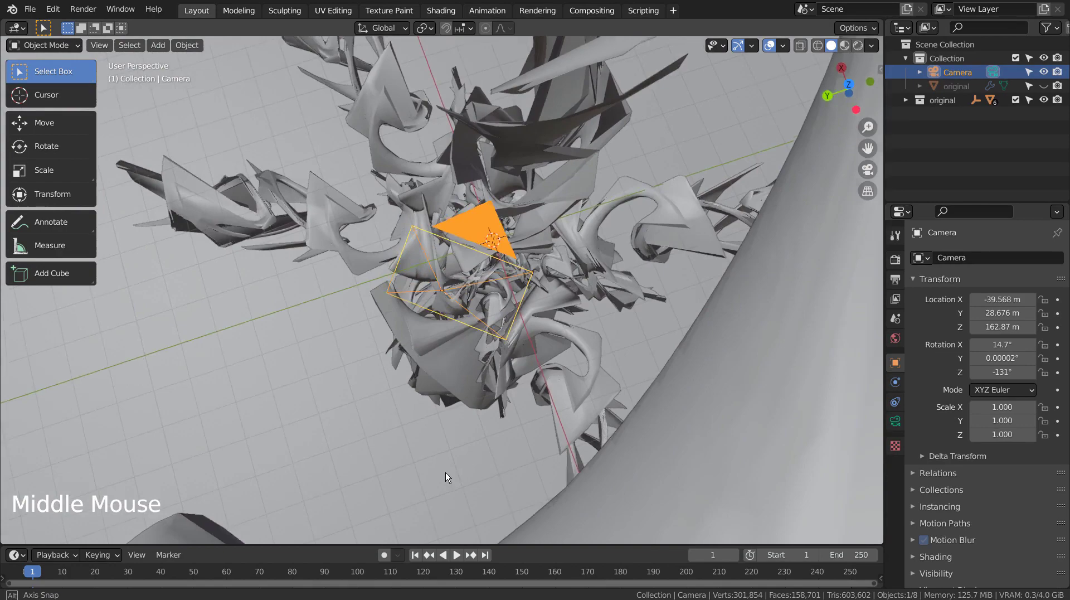
{"action": "scroll", "scroll_direction": "down", "scroll_amount": 3}
{"action": "middle_click", "coordinate": [468, 434]}
{"action": "middle_click", "coordinate": [509, 391]}
{"action": "left_click", "coordinate": [503, 370]}
{"action": "key", "text": "KP_Decimal"}
{"action": "middle_click", "coordinate": [508, 368]}
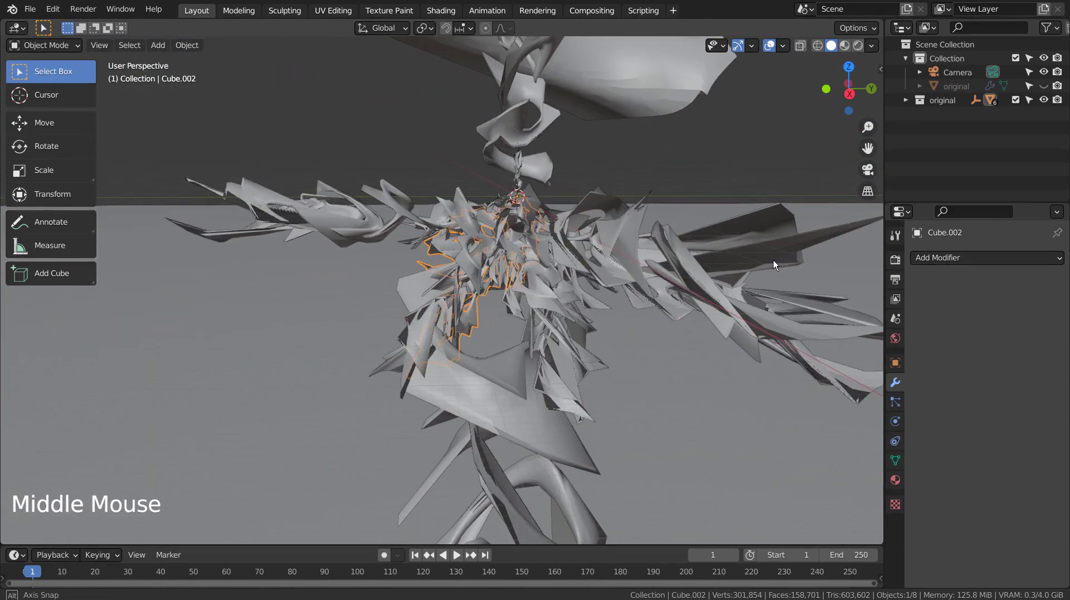
{"action": "left_click", "coordinate": [782, 169]}
{"action": "middle_click", "coordinate": [783, 171]}
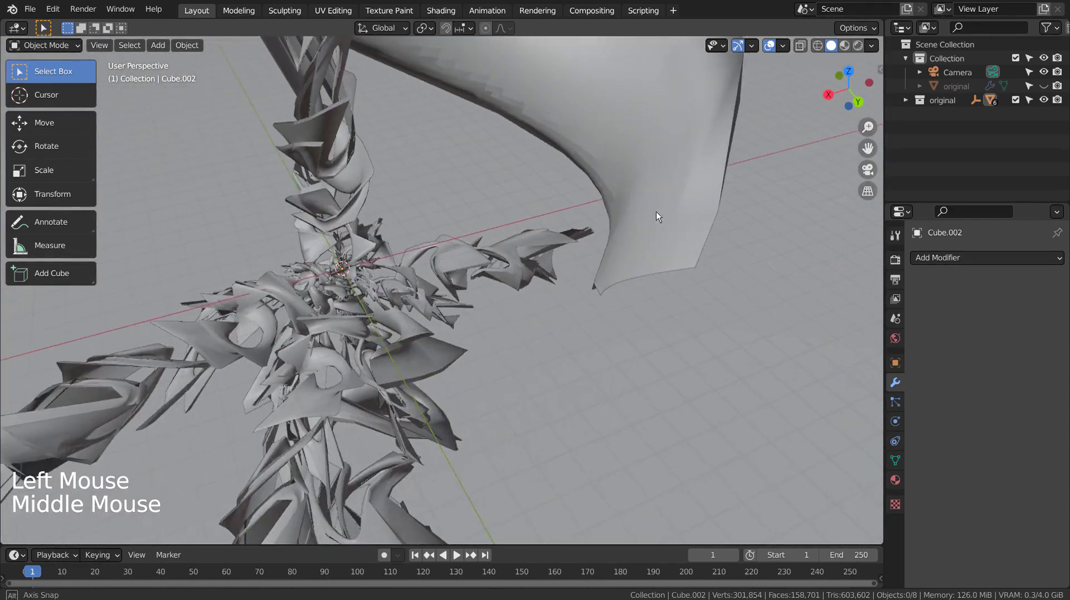
{"action": "middle_click", "coordinate": [657, 215]}
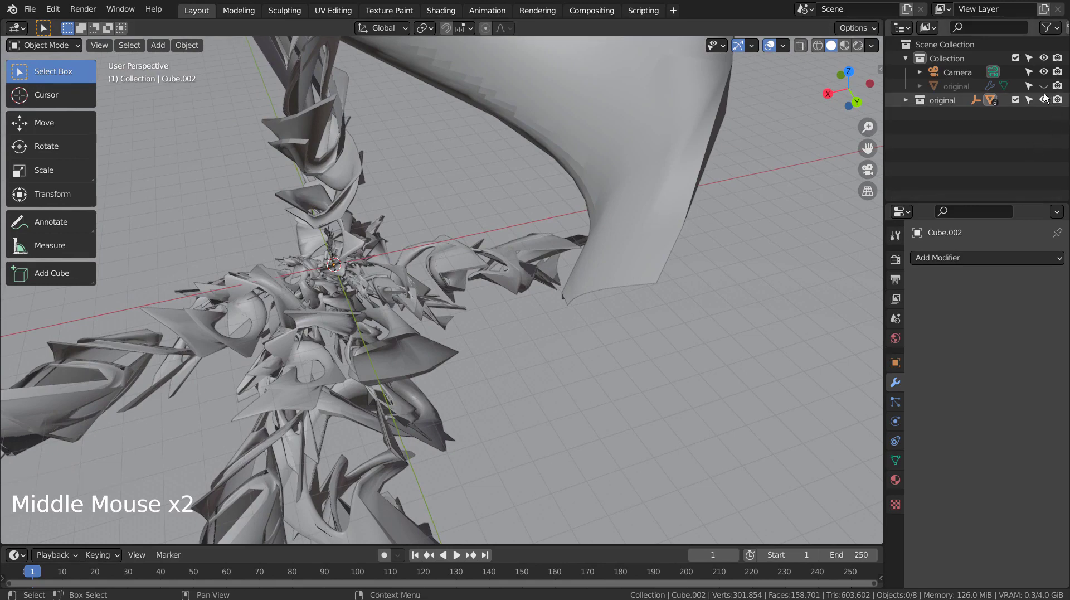
Hide the 'original' collection, make the 'original' ribbon object visible, select and frame it
{"action": "left_click", "coordinate": [1046, 98]}
{"action": "left_click", "coordinate": [1048, 87]}
{"action": "left_click", "coordinate": [967, 93]}
{"action": "key", "text": "KP_Decimal"}
{"action": "middle_click", "coordinate": [556, 356]}
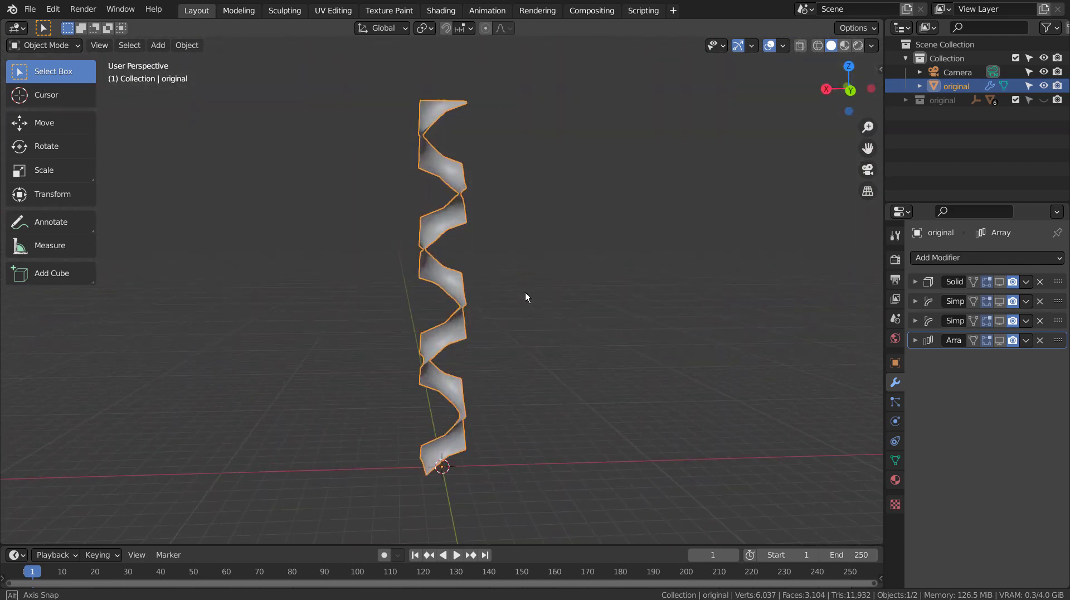
Enable the Solidify modifier's viewport display so the ribbon gains thickness
{"action": "left_click", "coordinate": [999, 286]}
{"action": "left_click", "coordinate": [923, 286]}
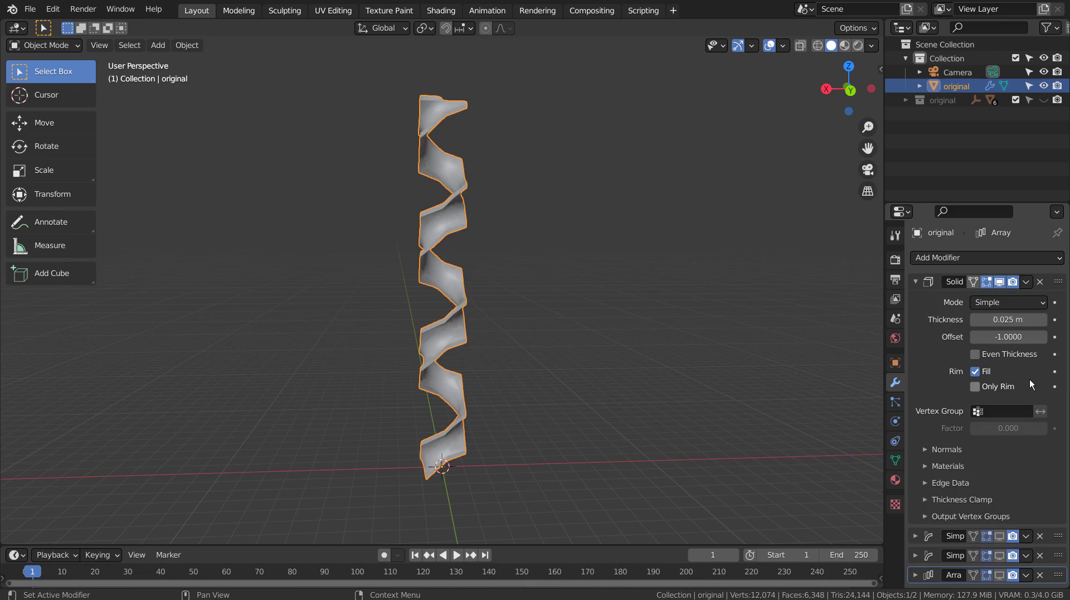
{"action": "scroll", "scroll_direction": "down", "scroll_amount": 3}
Enable the stretch Simple Deform modifier in the viewport so the ribbon elongates
{"action": "left_click", "coordinate": [914, 538]}
{"action": "scroll", "scroll_direction": "down", "scroll_amount": 3}
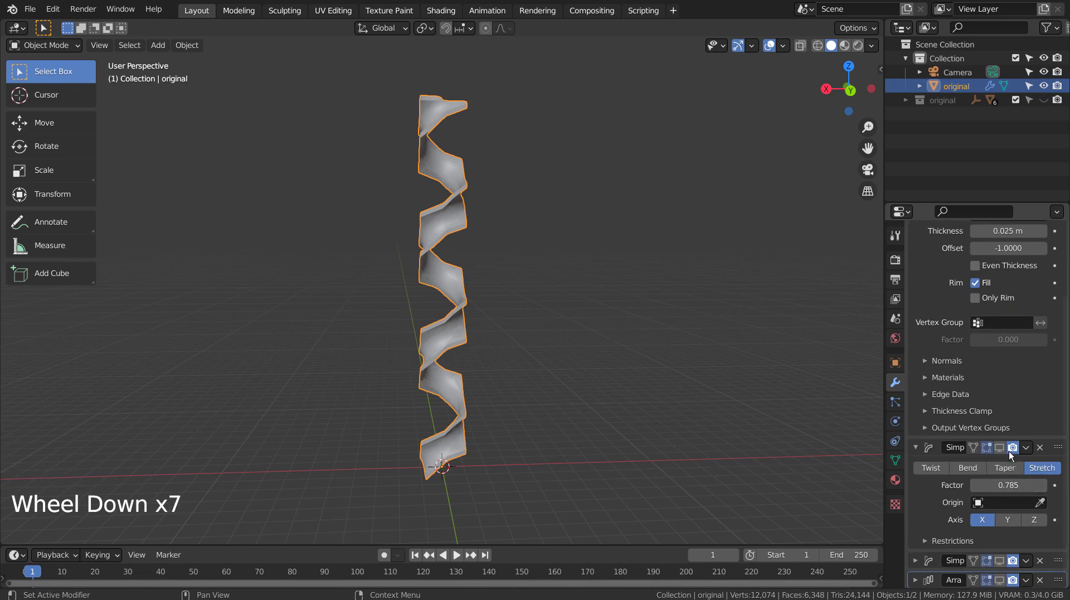
{"action": "left_click", "coordinate": [995, 450]}
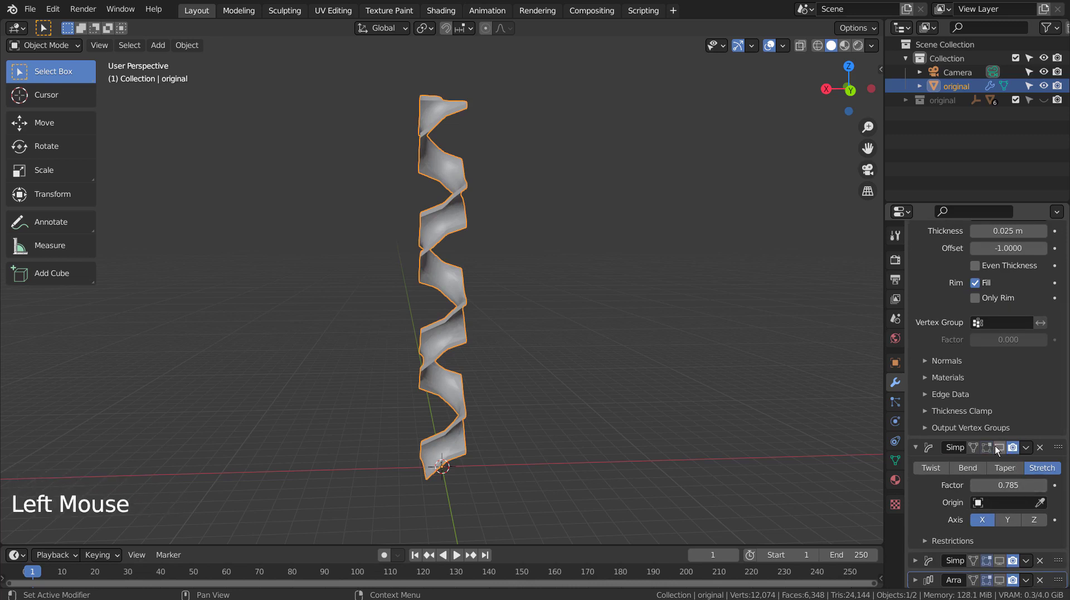
{"action": "left_click", "coordinate": [997, 449]}
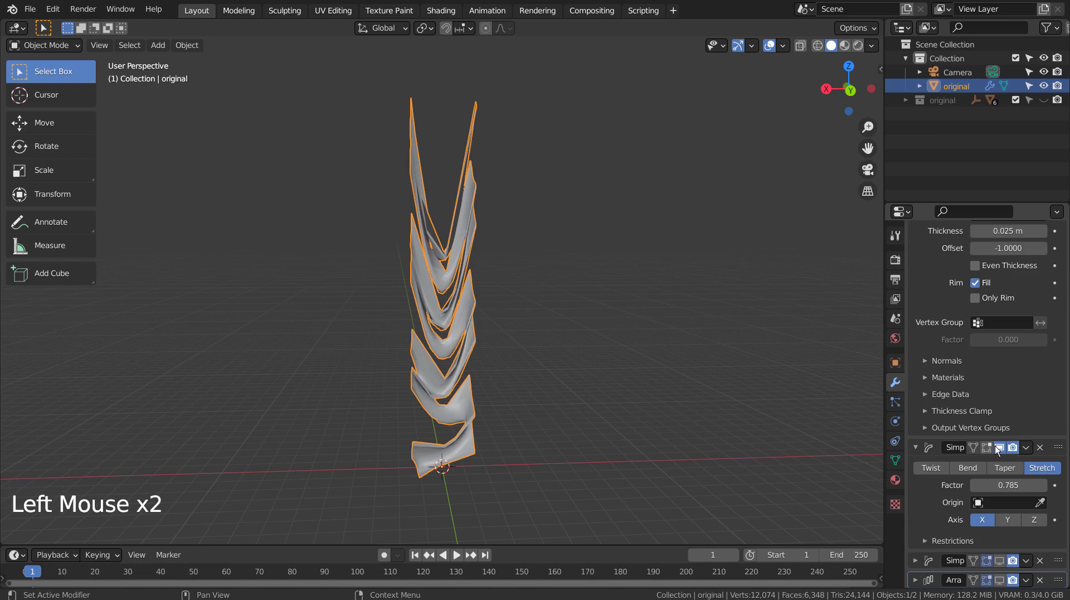
{"action": "left_click", "coordinate": [987, 449]}
{"action": "scroll", "scroll_direction": "up", "scroll_amount": 3}
{"action": "middle_click", "coordinate": [989, 450]}
{"action": "scroll", "scroll_direction": "down", "scroll_amount": 3}
{"action": "scroll", "scroll_direction": "down", "scroll_amount": 3}
Enable the 360° twist Simple Deform modifier so the ribbon spirals
{"action": "left_click", "coordinate": [919, 564]}
{"action": "scroll", "scroll_direction": "down", "scroll_amount": 3}
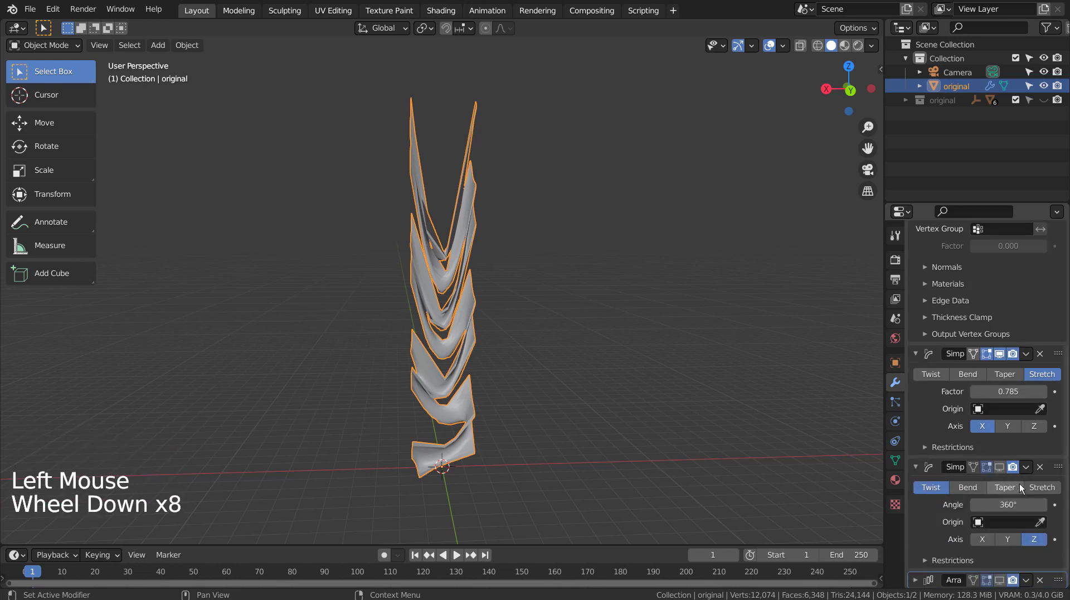
{"action": "left_click", "coordinate": [1003, 472]}
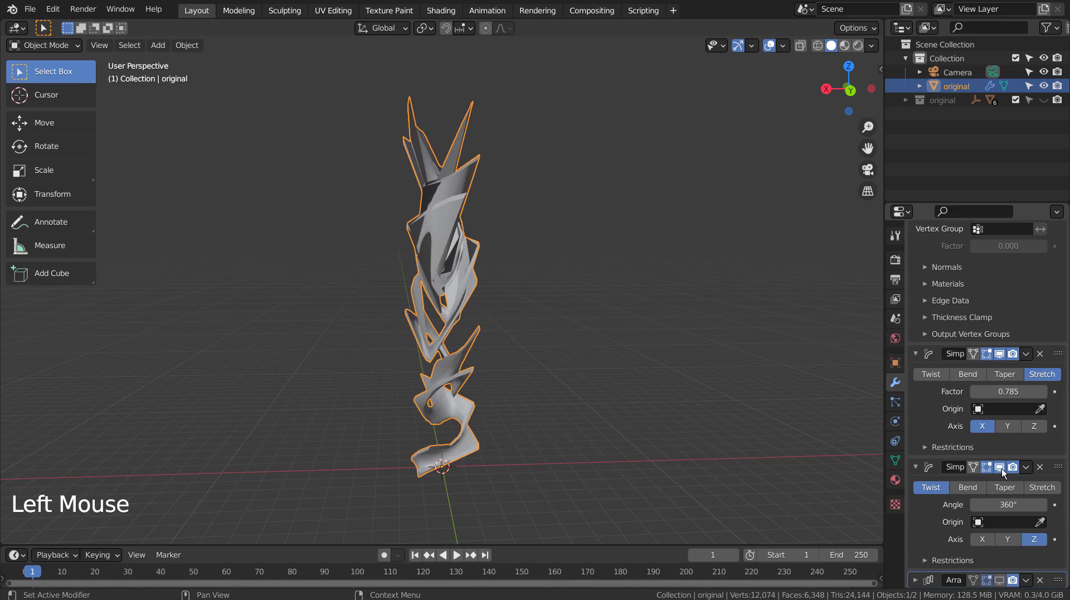
{"action": "middle_click", "coordinate": [682, 373]}
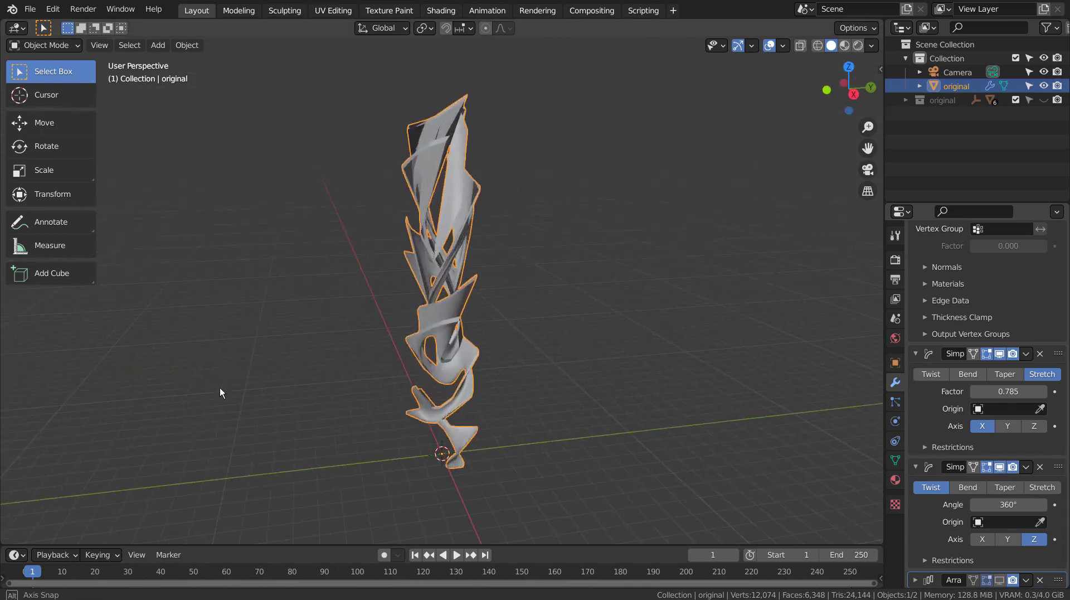
{"action": "scroll", "scroll_direction": "down", "scroll_amount": 3}
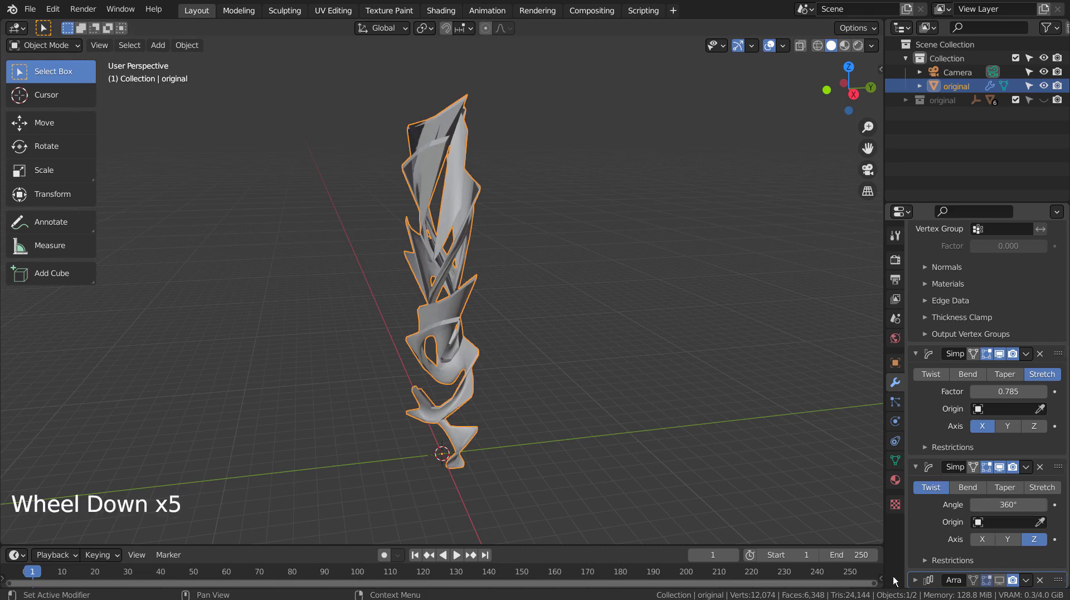
Enable the Array modifier (Count 5, Object Offset Empty) in the viewport
{"action": "left_click", "coordinate": [924, 589]}
{"action": "scroll", "scroll_direction": "down", "scroll_amount": 3}
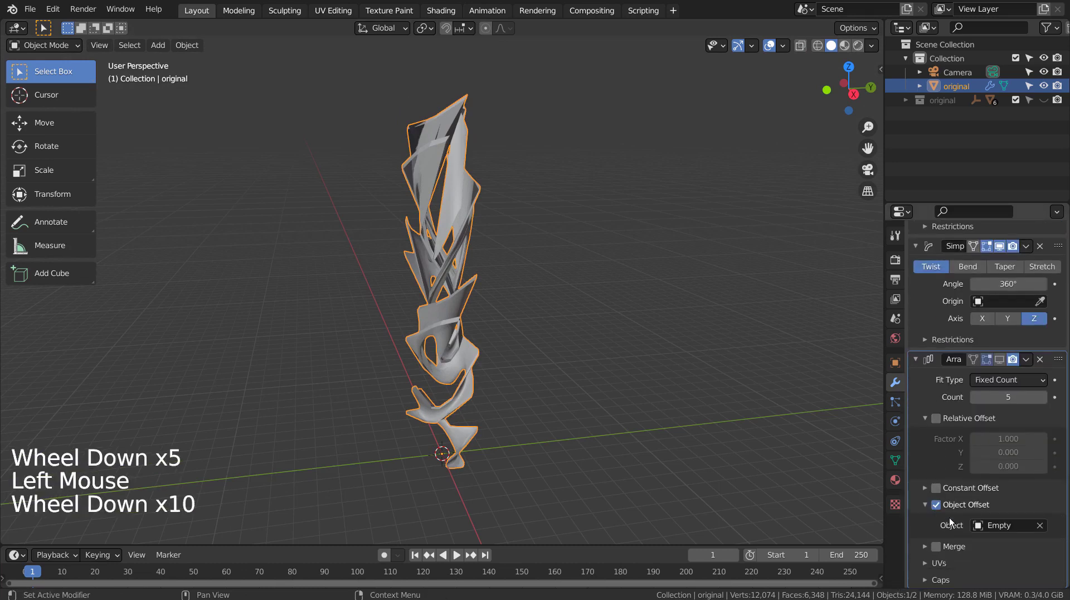
{"action": "scroll", "scroll_direction": "down", "scroll_amount": 3}
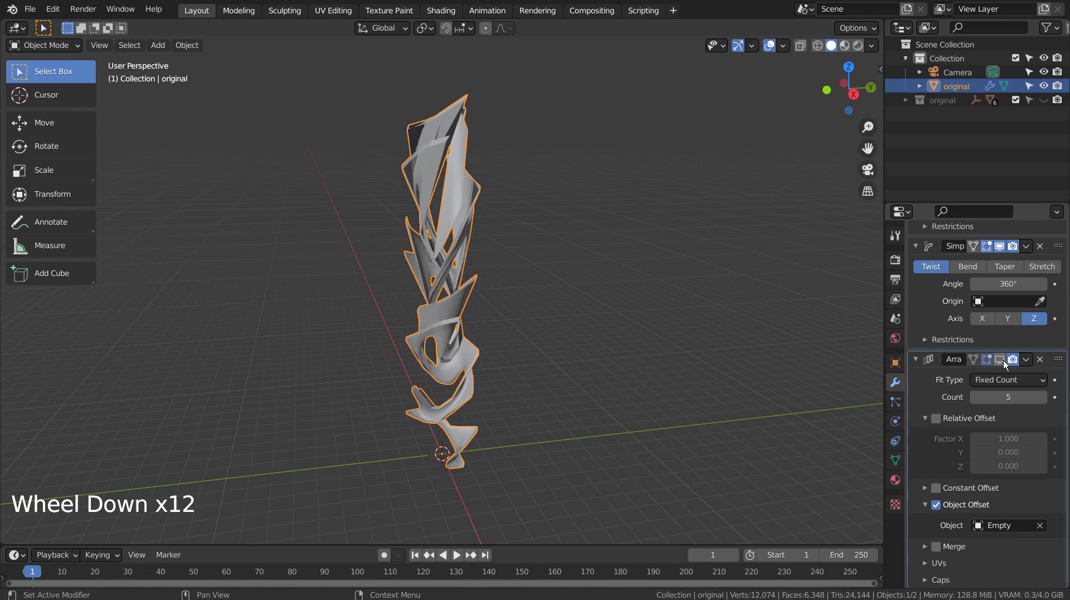
{"action": "left_click", "coordinate": [1007, 366]}
{"action": "scroll", "scroll_direction": "down", "scroll_amount": 3}
Orbit the repeated ribbon and scroll through the modifier stack to review it
{"action": "middle_click", "coordinate": [722, 307]}
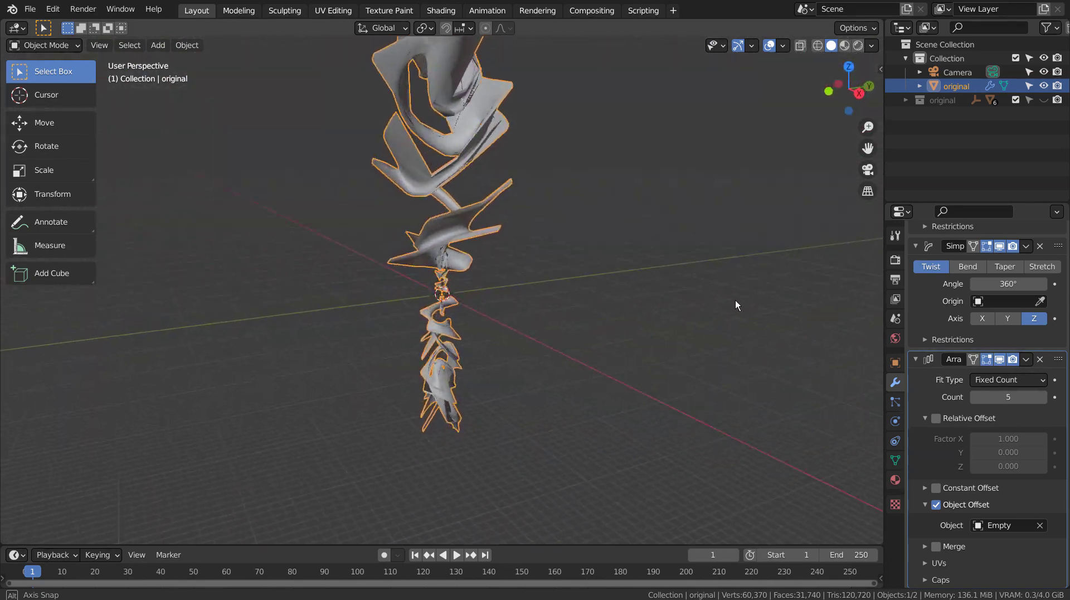
{"action": "middle_click", "coordinate": [751, 313]}
{"action": "scroll", "scroll_direction": "up", "scroll_amount": 3}
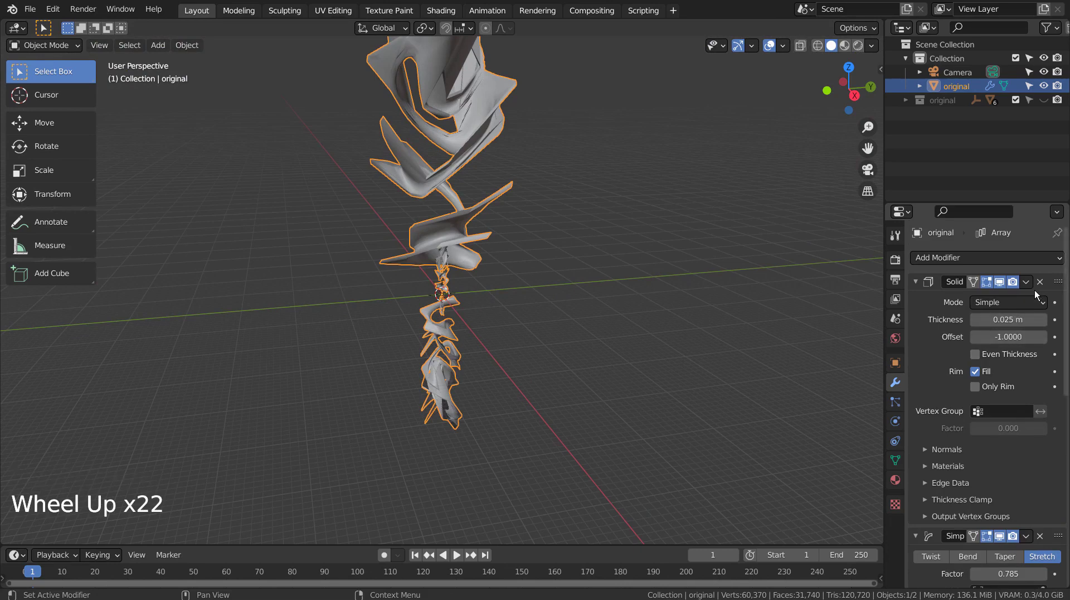
{"action": "scroll", "scroll_direction": "down", "scroll_amount": 3}
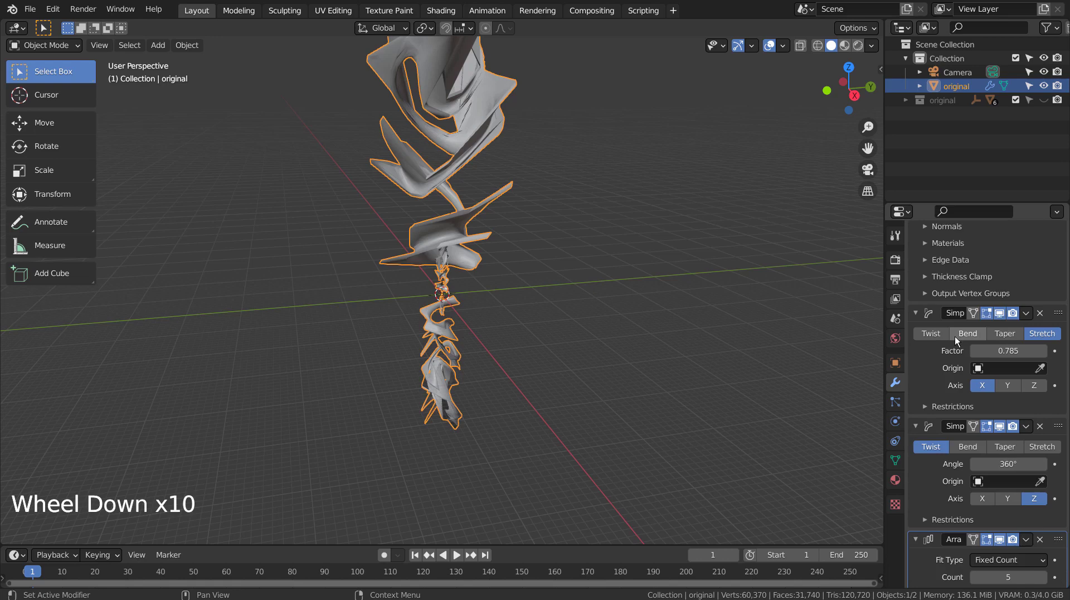
{"action": "scroll", "scroll_direction": "down", "scroll_amount": 3}
{"action": "scroll", "scroll_direction": "down", "scroll_amount": 3}
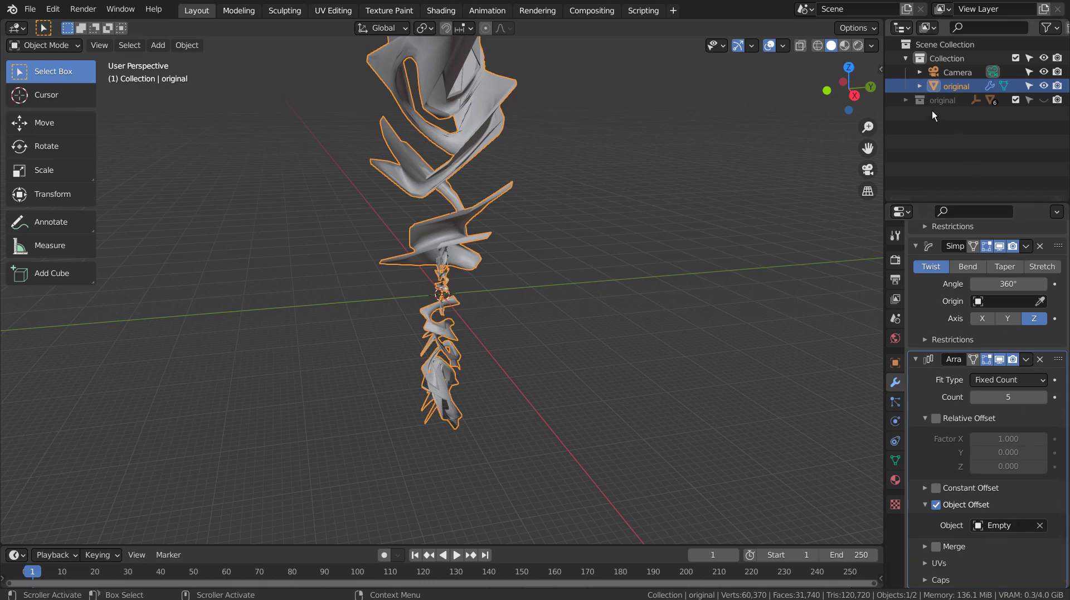
Expand the collection, select the Empty to check its transform, then reselect the ribbon
{"action": "left_click", "coordinate": [925, 93]}
{"action": "left_click", "coordinate": [925, 92]}
{"action": "left_click", "coordinate": [902, 104]}
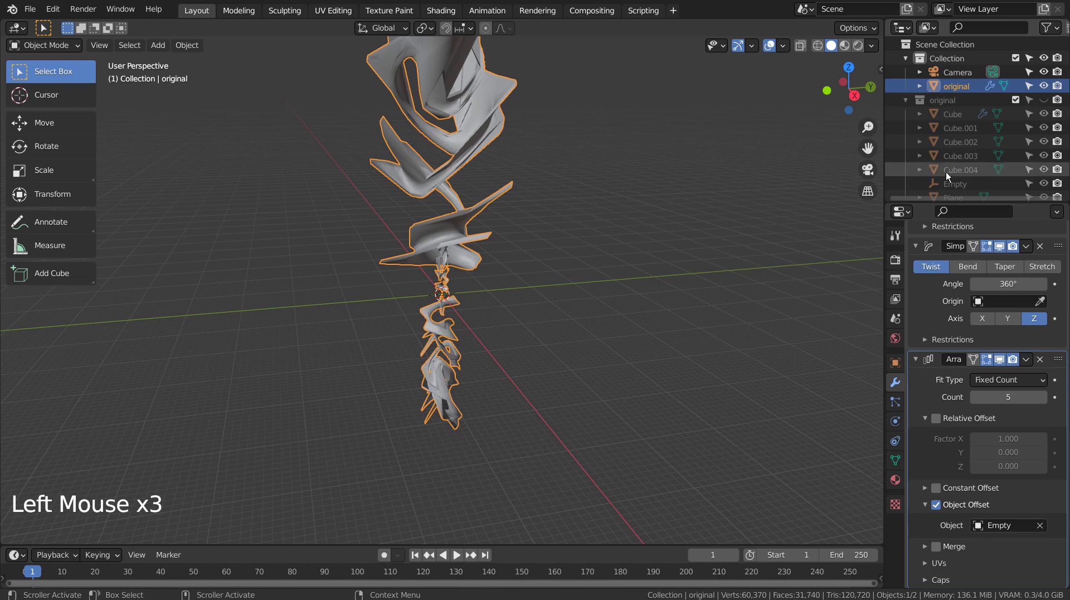
{"action": "left_click", "coordinate": [956, 186]}
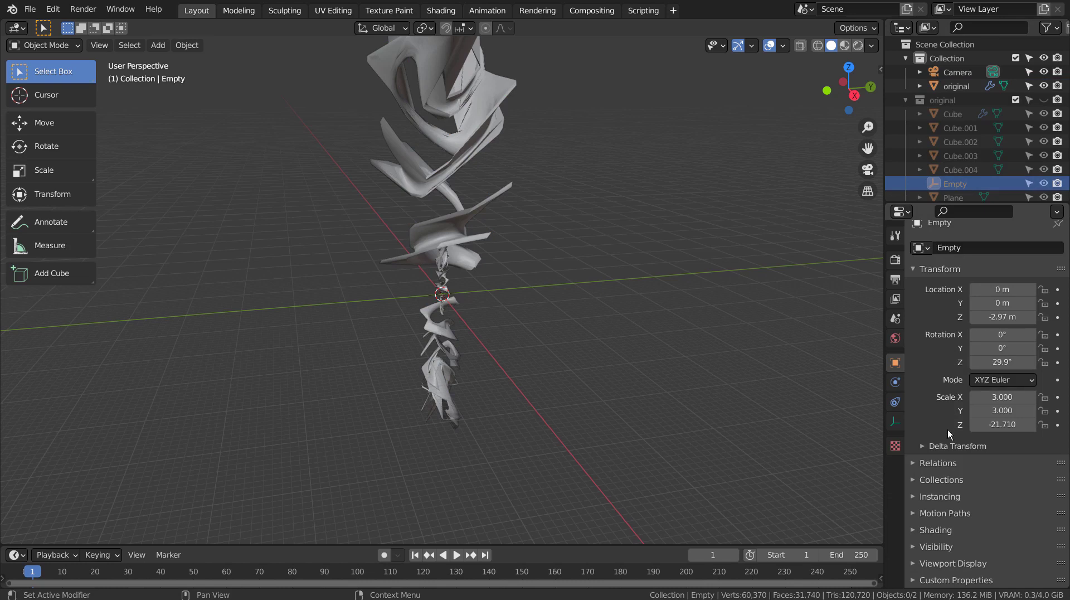
{"action": "left_click", "coordinate": [911, 100]}
{"action": "left_click", "coordinate": [948, 92]}
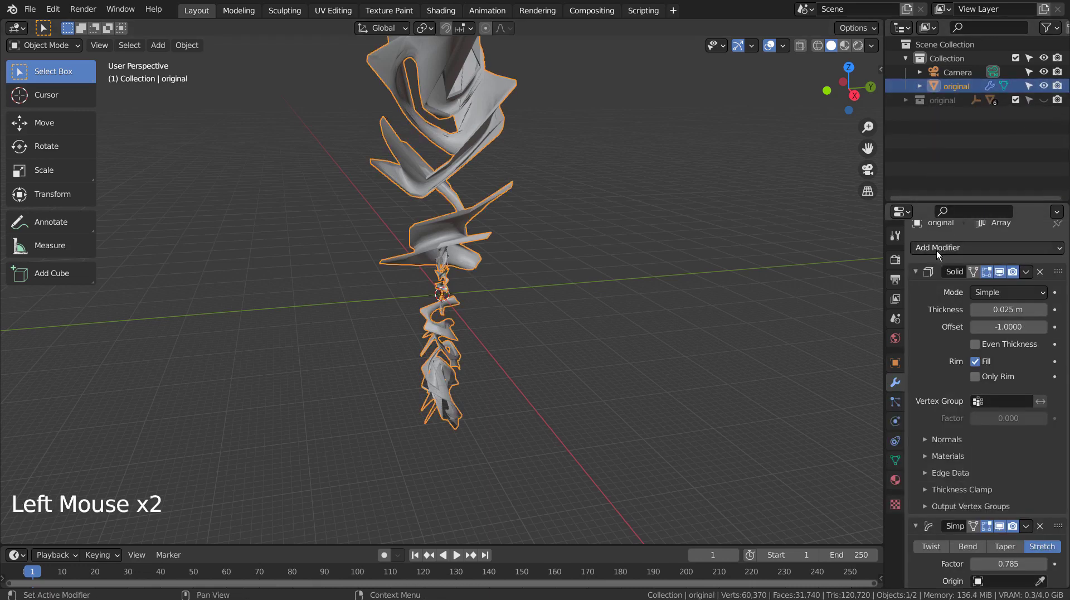
Collapse all the ribbon's modifiers and disable their viewport display, leaving the plain strip
{"action": "left_click", "coordinate": [919, 275]}
{"action": "double_click", "coordinate": [919, 275]}
{"action": "left_click", "coordinate": [915, 288]}
{"action": "left_click", "coordinate": [915, 316]}
{"action": "left_click", "coordinate": [922, 346]}
{"action": "left_click", "coordinate": [1002, 346]}
{"action": "left_click", "coordinate": [1002, 328]}
{"action": "left_click", "coordinate": [1005, 305]}
{"action": "left_click", "coordinate": [1002, 284]}
{"action": "key", "text": "KP_Decimal"}
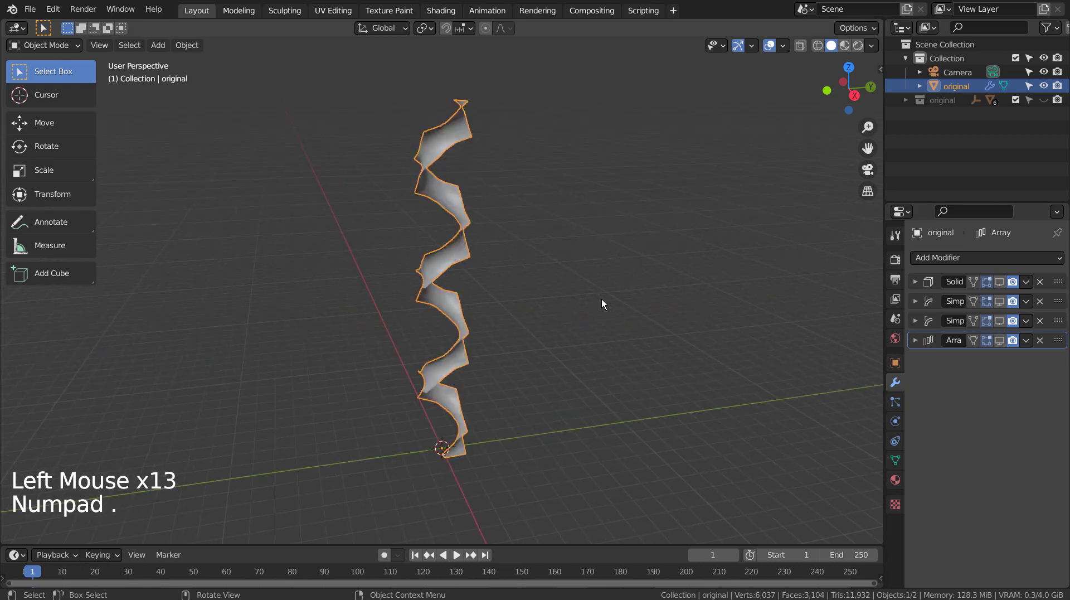
Hide the ribbon, switch to front view and add a new mesh cube
{"action": "middle_click", "coordinate": [605, 304]}
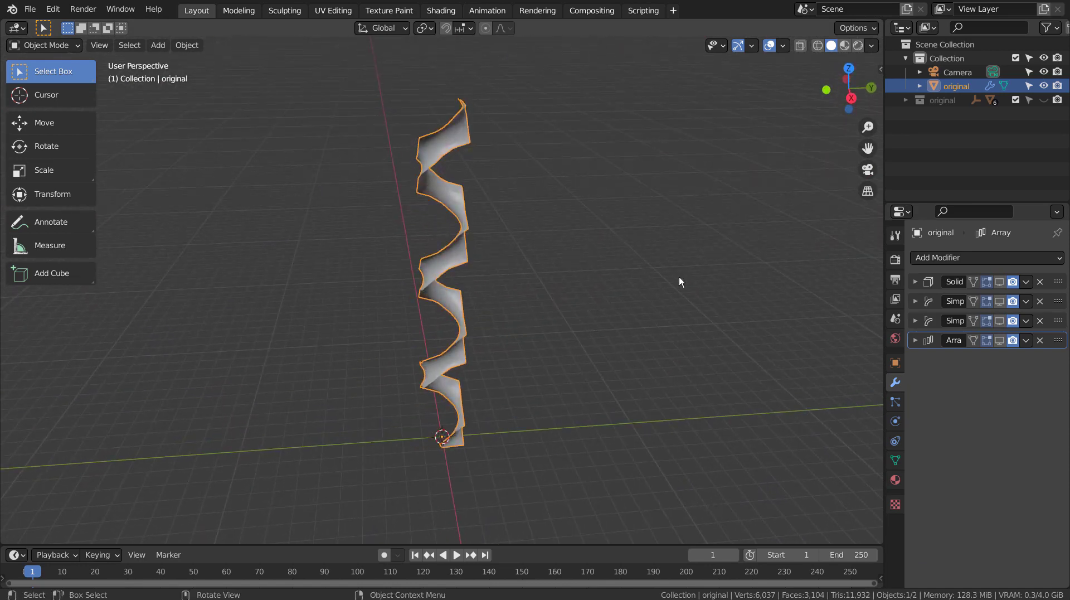
{"action": "key", "text": "KP_1"}
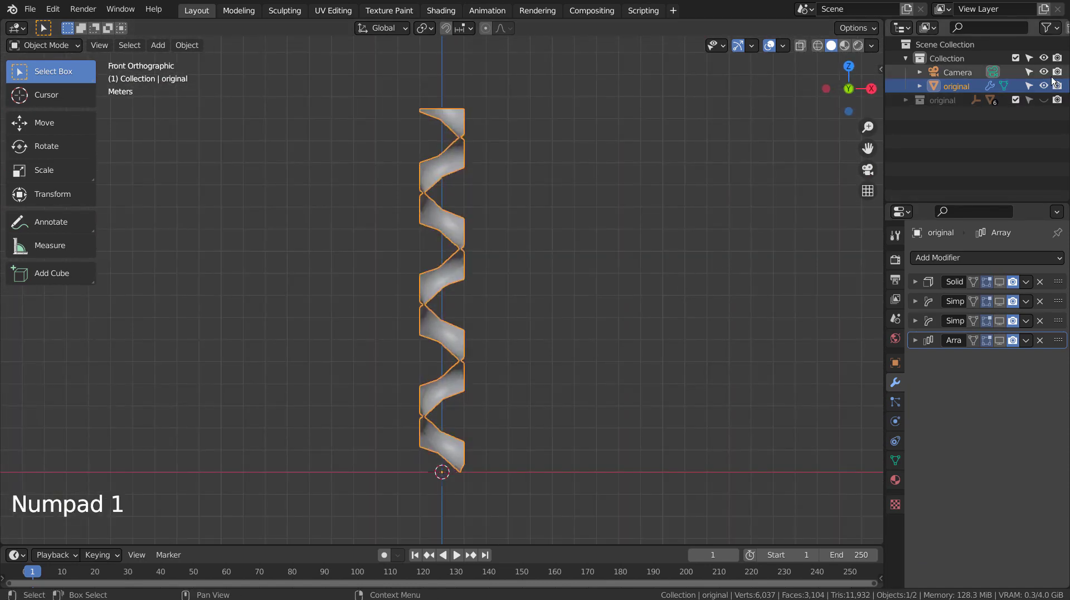
{"action": "left_click", "coordinate": [1047, 89]}
{"action": "left_click", "coordinate": [589, 275]}
{"action": "key", "text": "shift+a"}
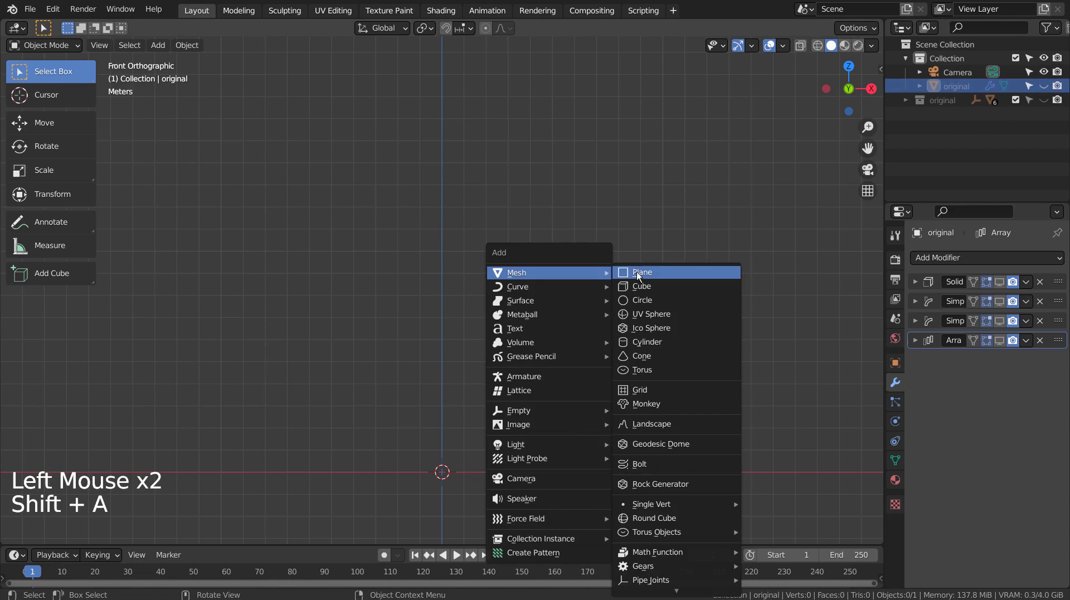
Lift the cube, set its origin to the 3D cursor and scale it along Z into a tall pillar
{"action": "key", "text": "g"}
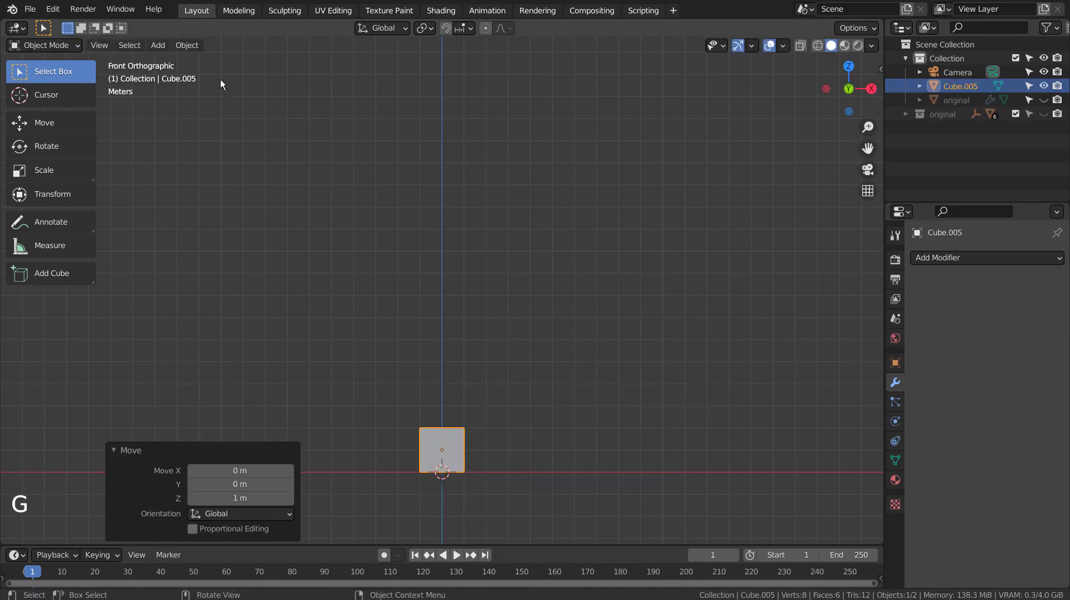
{"action": "left_click", "coordinate": [197, 51]}
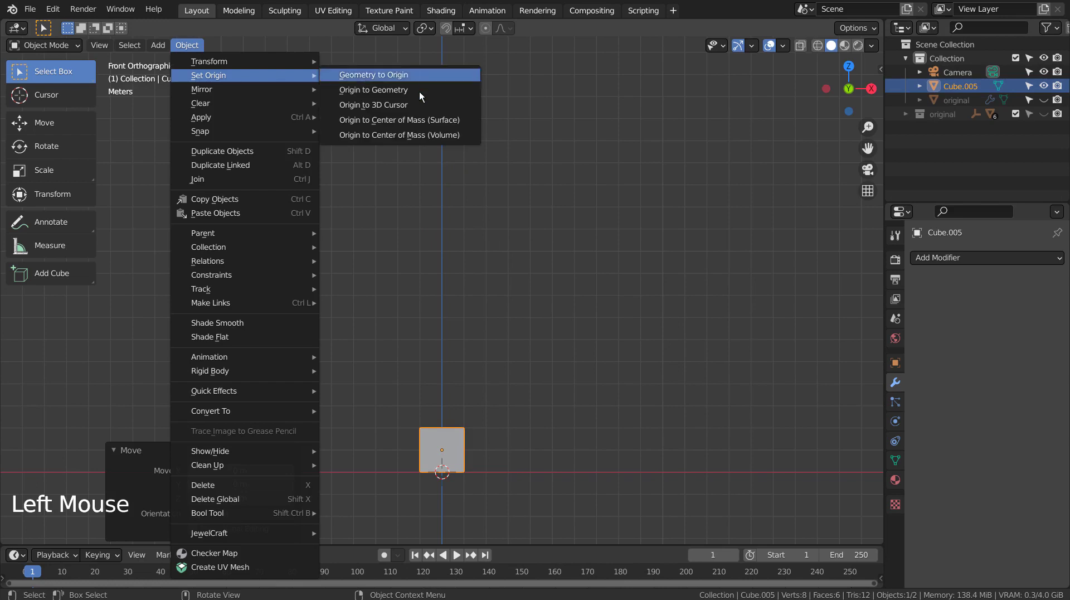
{"action": "key", "text": "s"}
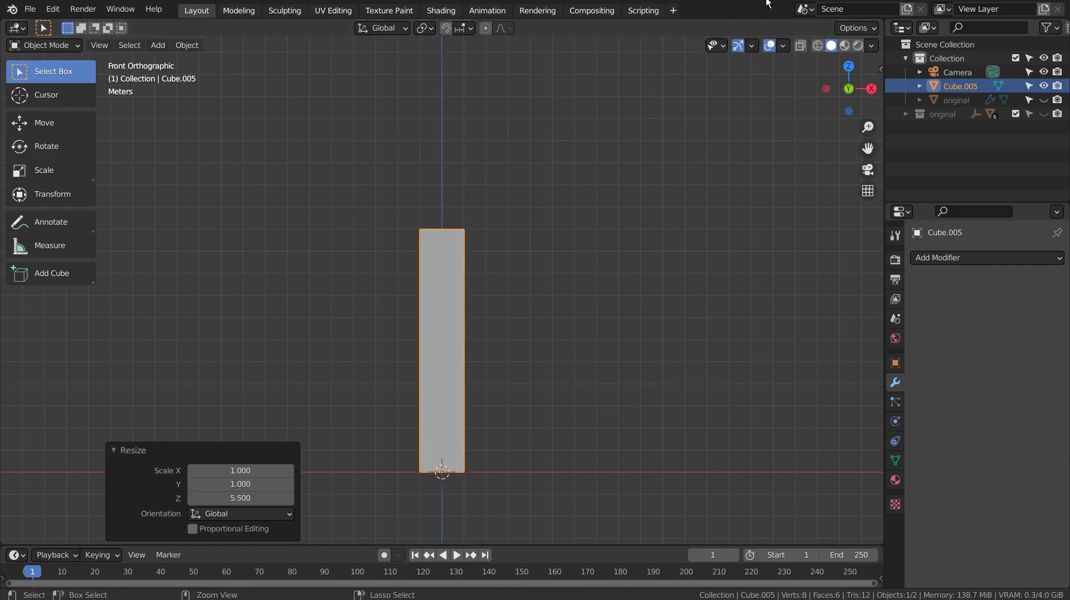
{"action": "middle_click", "coordinate": [550, 265]}
{"action": "middle_click", "coordinate": [467, 328]}
{"action": "left_click", "coordinate": [546, 334]}
Add an Archimedean spiral curve with 4 turns and radius 1.38 around the pillar
{"action": "key", "text": "shift+a"}
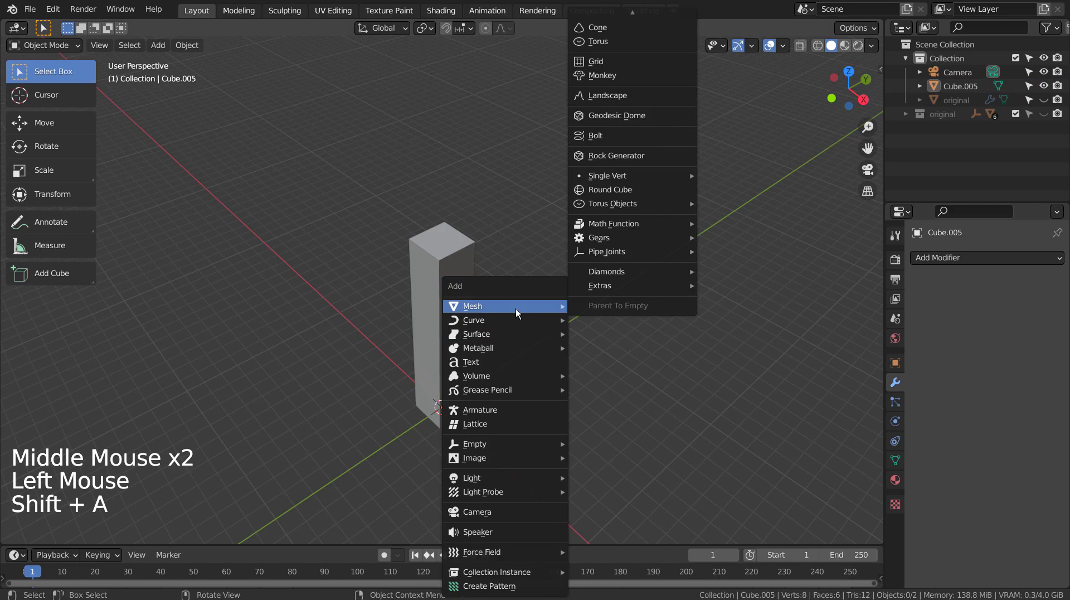
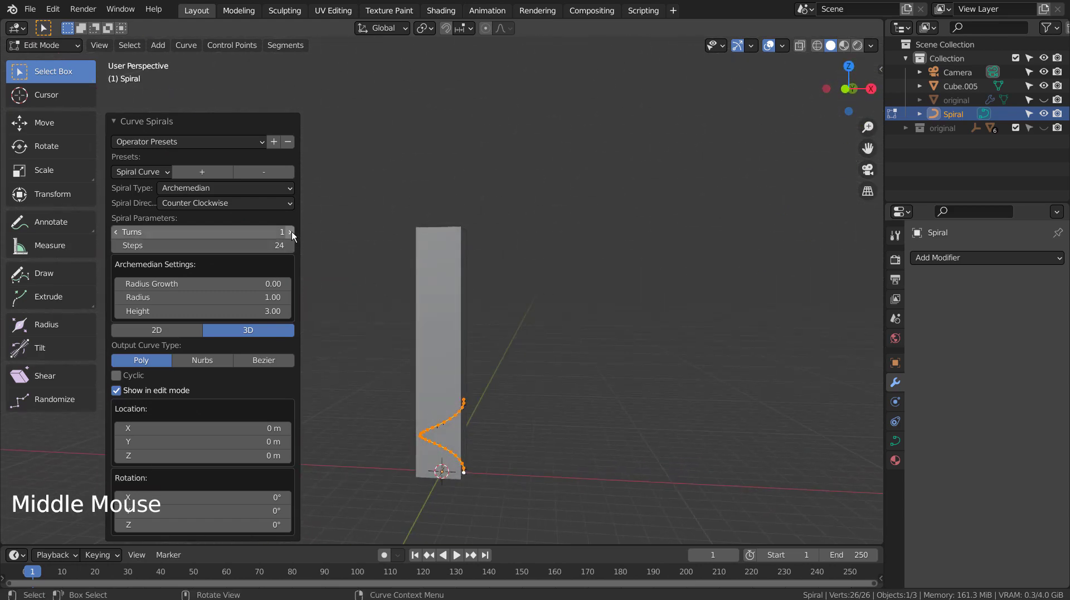
{"action": "double_click", "coordinate": [294, 237]}
{"action": "left_click", "coordinate": [293, 236]}
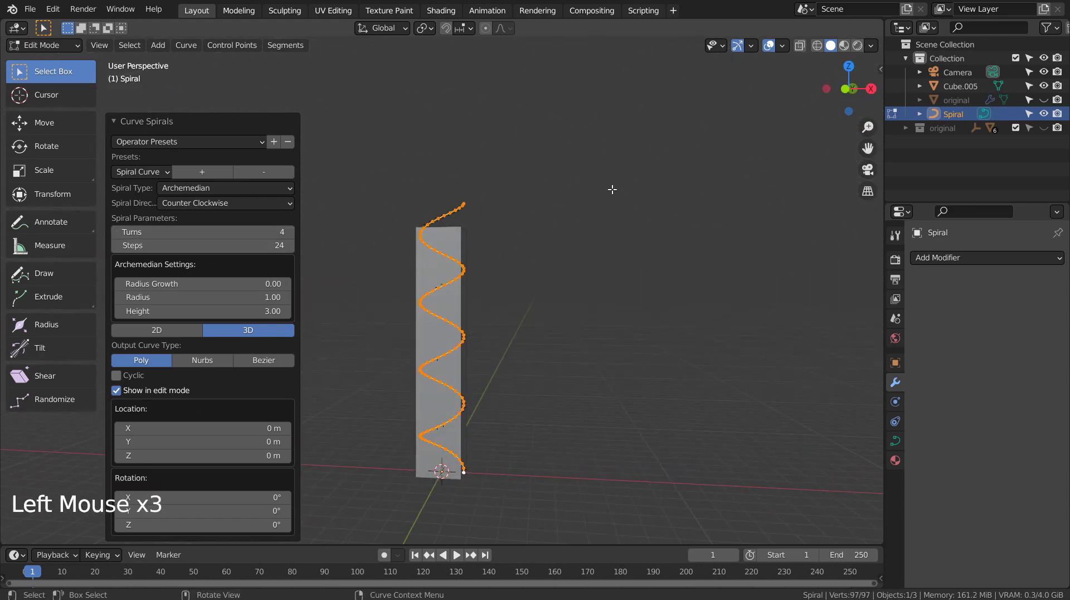
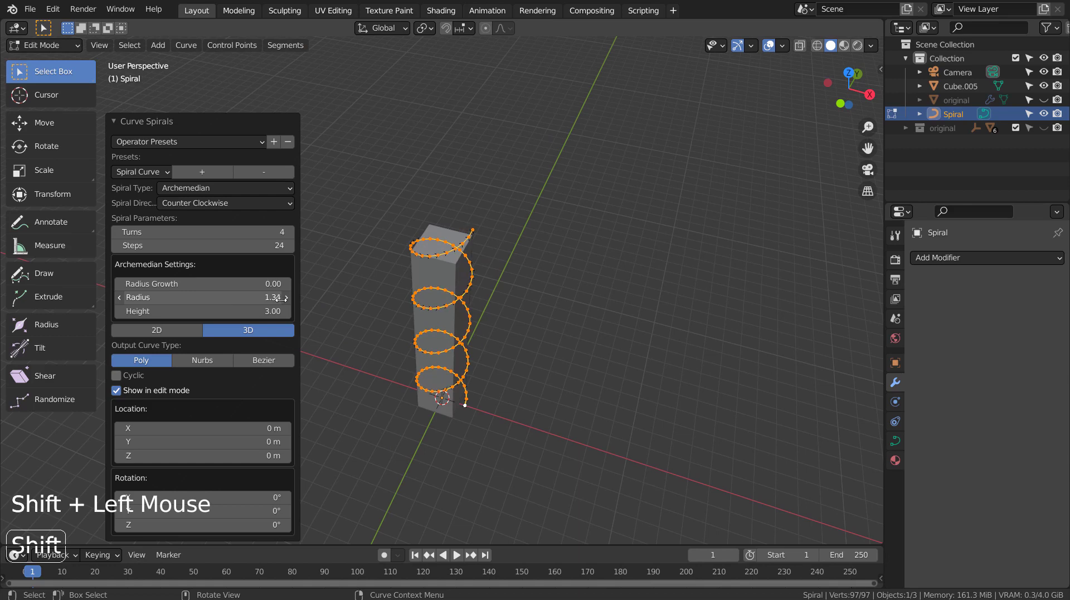
{"action": "left_click", "coordinate": [888, 443]}
Set the spiral's Geometry Bevel Depth to 0.621 m, making it a thick round tube
{"action": "scroll", "scroll_direction": "down", "scroll_amount": 3}
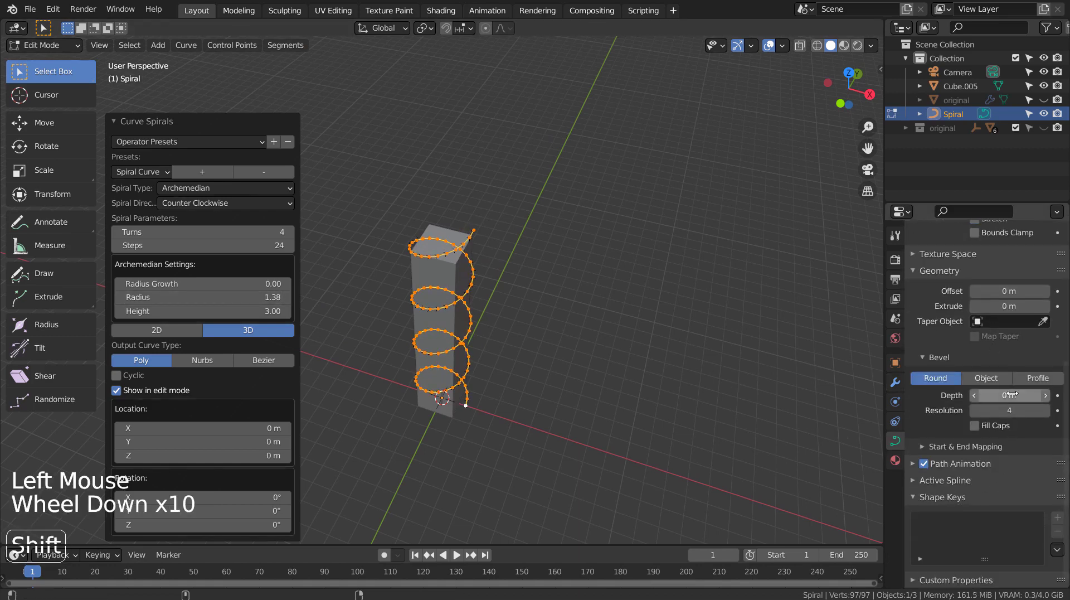
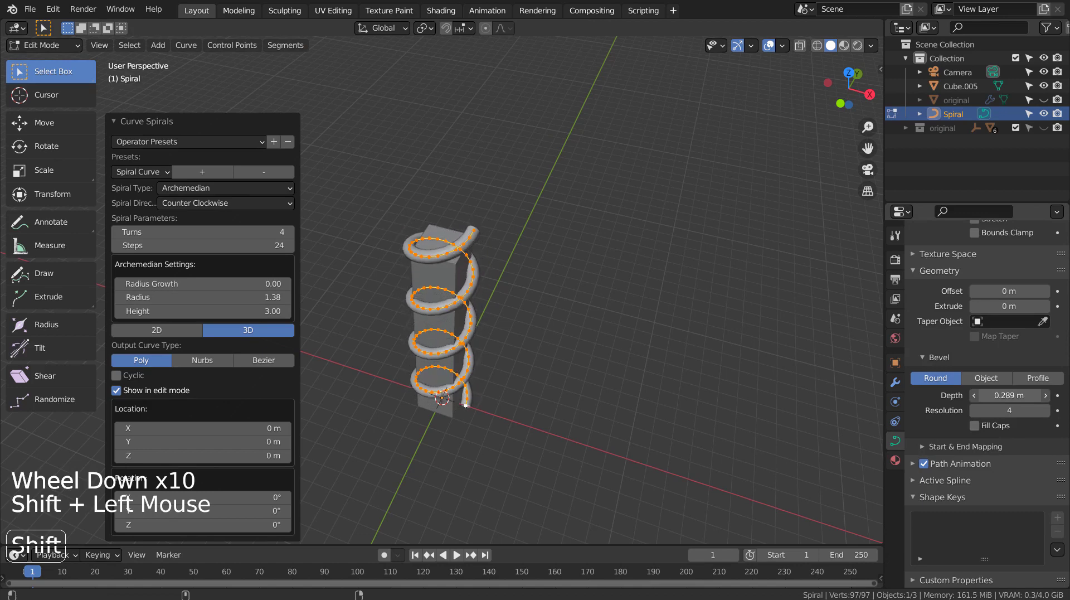
{"action": "scroll", "scroll_direction": "up", "scroll_amount": 3}
{"action": "middle_click", "coordinate": [560, 323]}
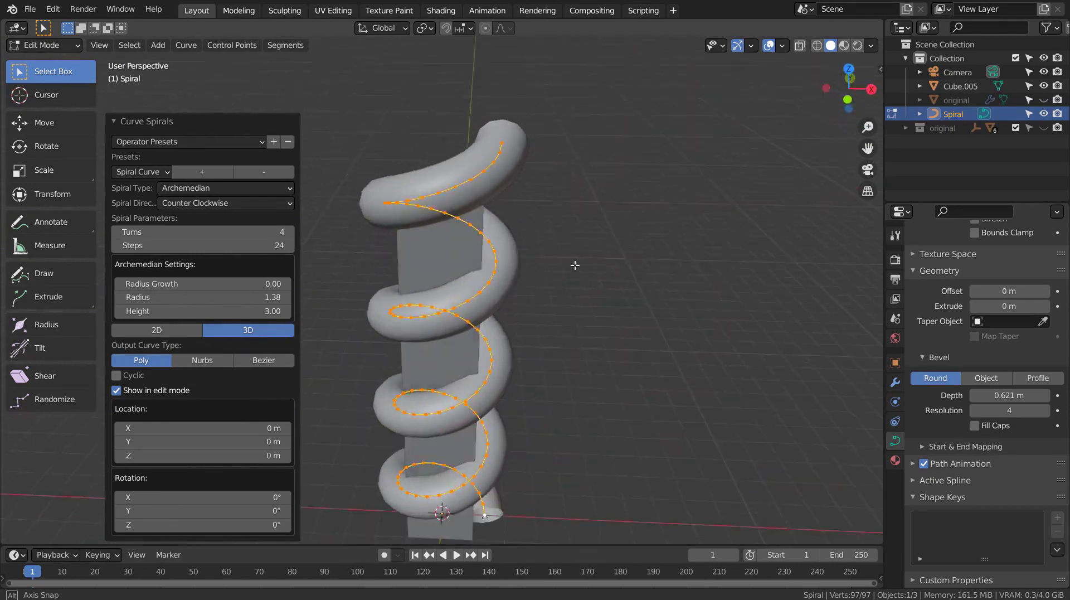
{"action": "scroll", "scroll_direction": "down", "scroll_amount": 3}
Leave Edit Mode, select Cube.005 and add a Boolean Difference modifier
{"action": "middle_click", "coordinate": [545, 377]}
{"action": "key", "text": "Tab"}
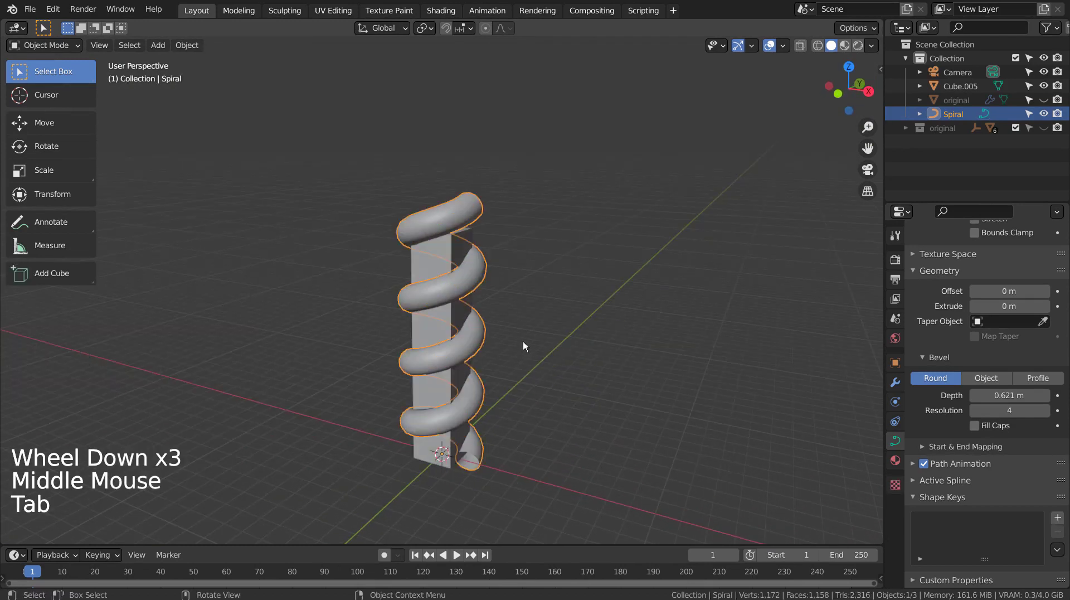
{"action": "left_click", "coordinate": [426, 267]}
{"action": "left_click", "coordinate": [889, 388]}
{"action": "left_click", "coordinate": [976, 251]}
{"action": "left_click", "coordinate": [979, 263]}
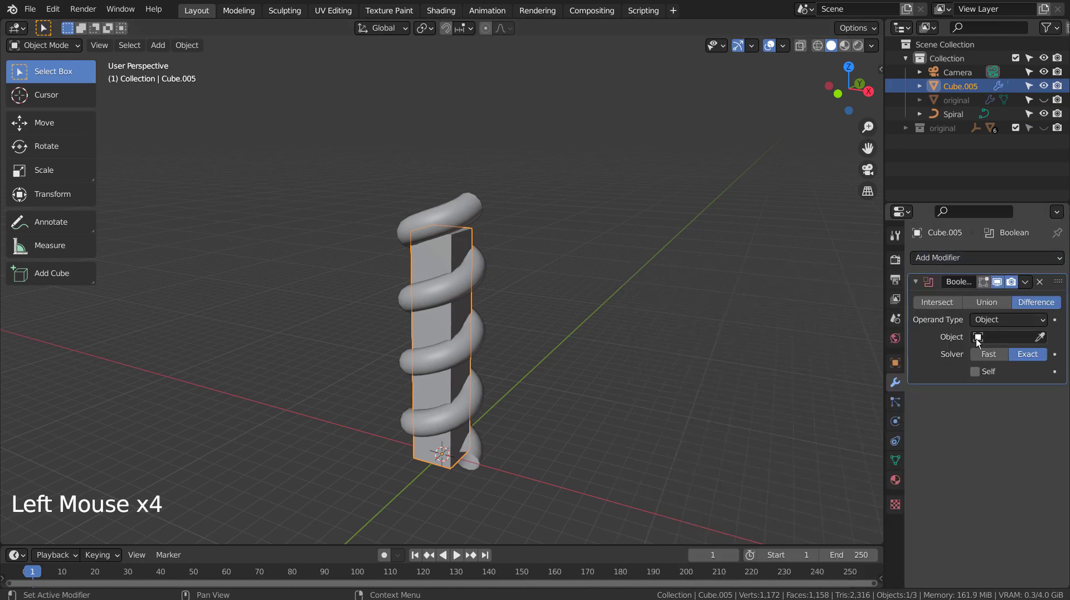
Reselect the pillar and bring up the Boolean Object list to choose the cutter
{"action": "left_click", "coordinate": [1043, 341]}
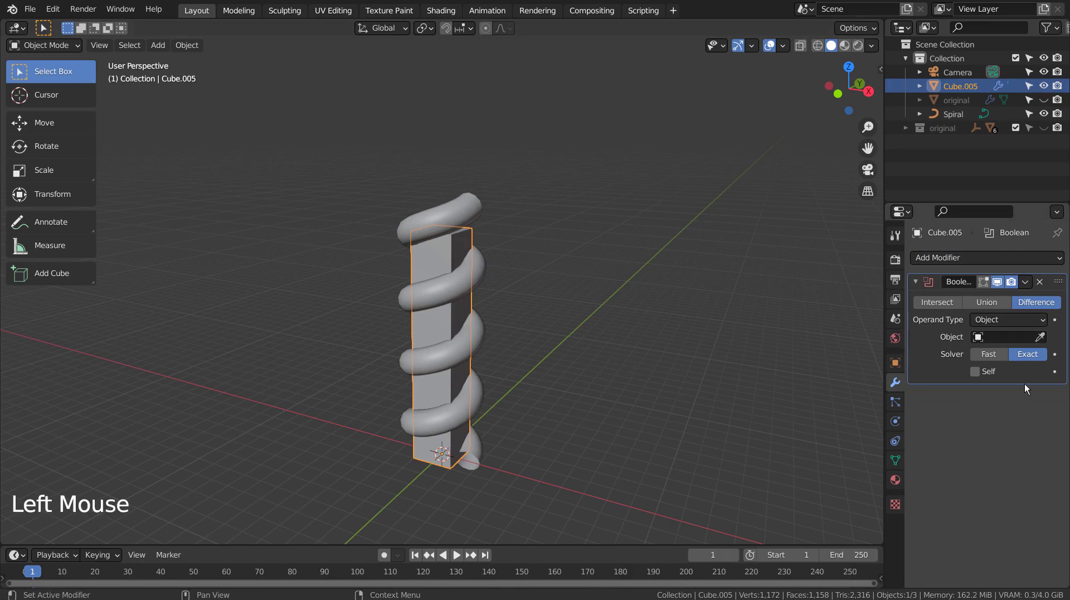
{"action": "left_click", "coordinate": [982, 343]}
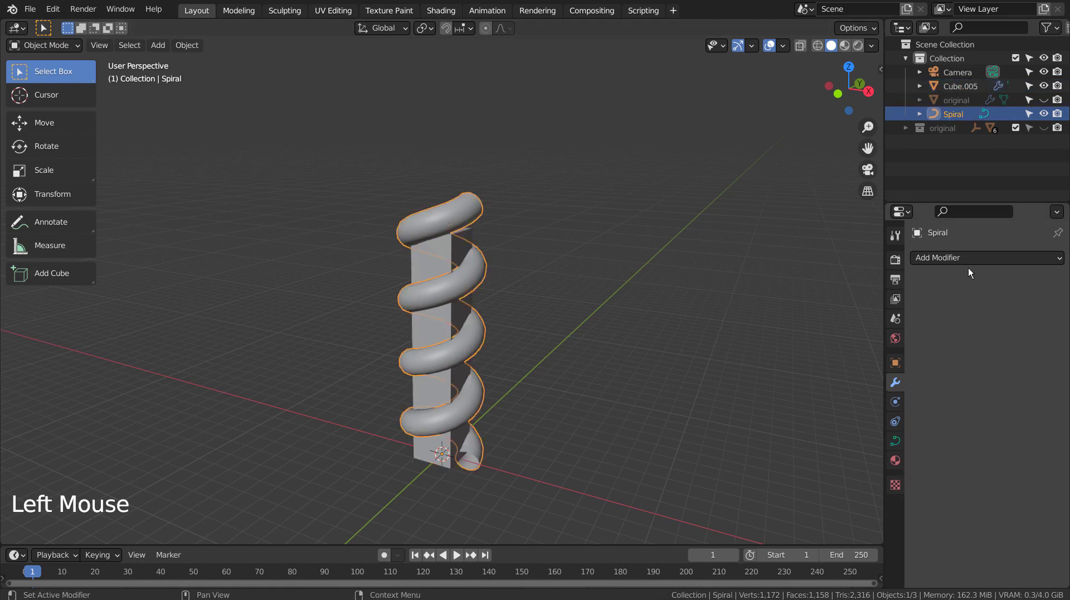
{"action": "left_click", "coordinate": [713, 292]}
{"action": "left_click", "coordinate": [437, 266]}
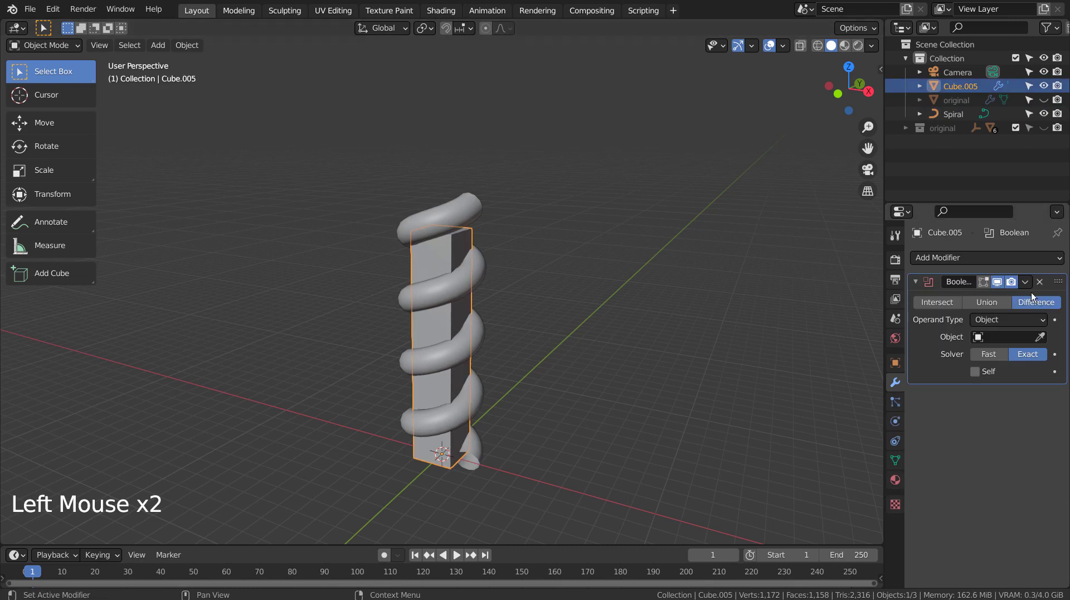
{"action": "left_click", "coordinate": [984, 339]}
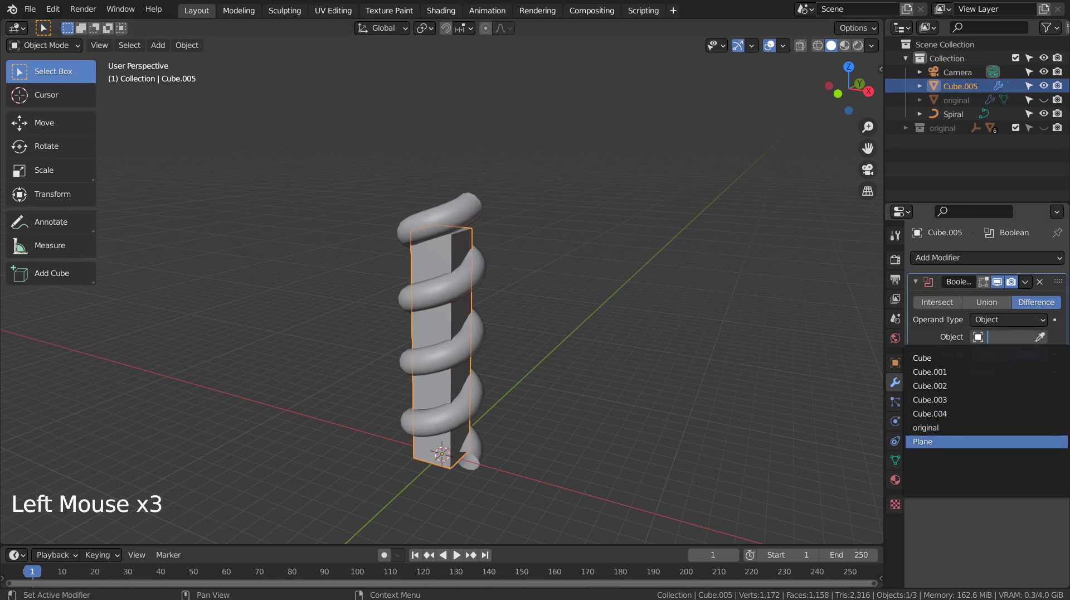
Convert the spiral tube to a mesh and set it as the Boolean cutting object
{"action": "left_click", "coordinate": [439, 227]}
{"action": "right_click", "coordinate": [437, 226]}
{"action": "left_click", "coordinate": [434, 262]}
{"action": "left_click", "coordinate": [985, 344]}
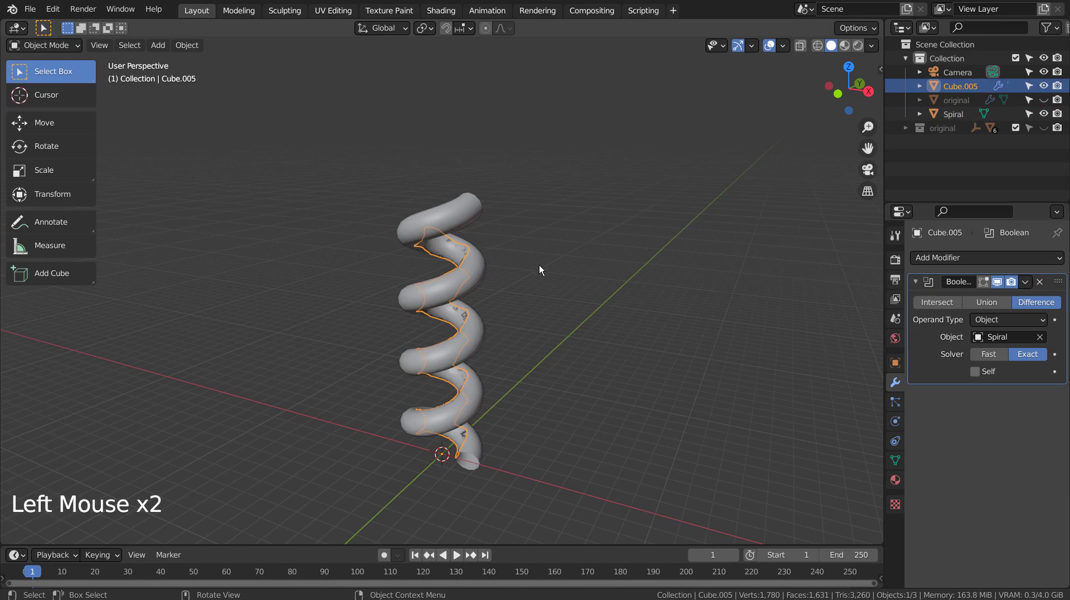
Zoom in to inspect the carved pillar, then invert-select the spiral and camera
{"action": "scroll", "scroll_direction": "up", "scroll_amount": 3}
{"action": "middle_click", "coordinate": [535, 262]}
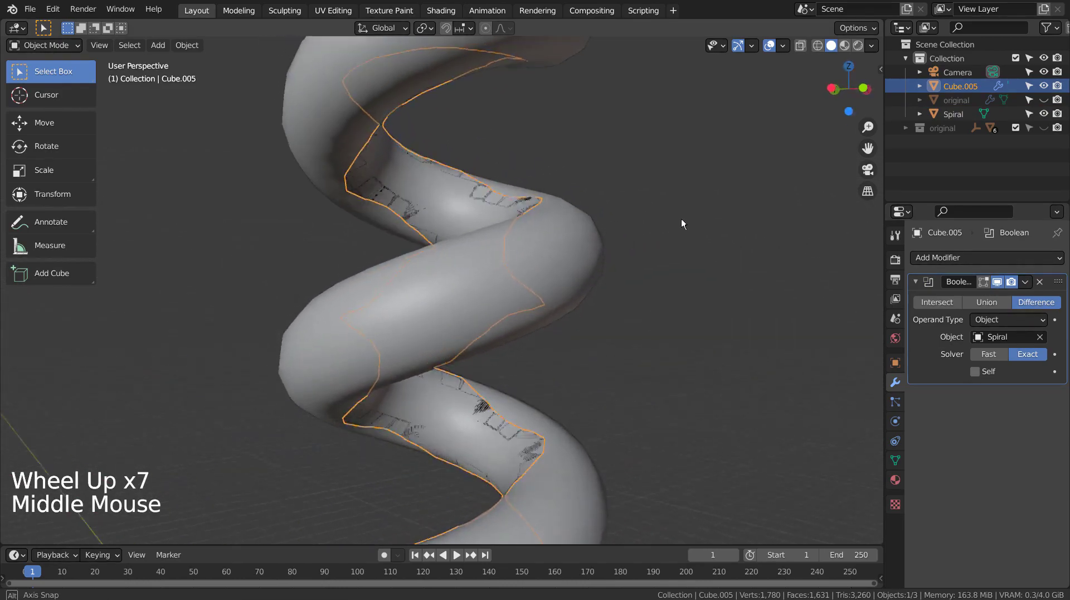
{"action": "scroll", "scroll_direction": "up", "scroll_amount": 3}
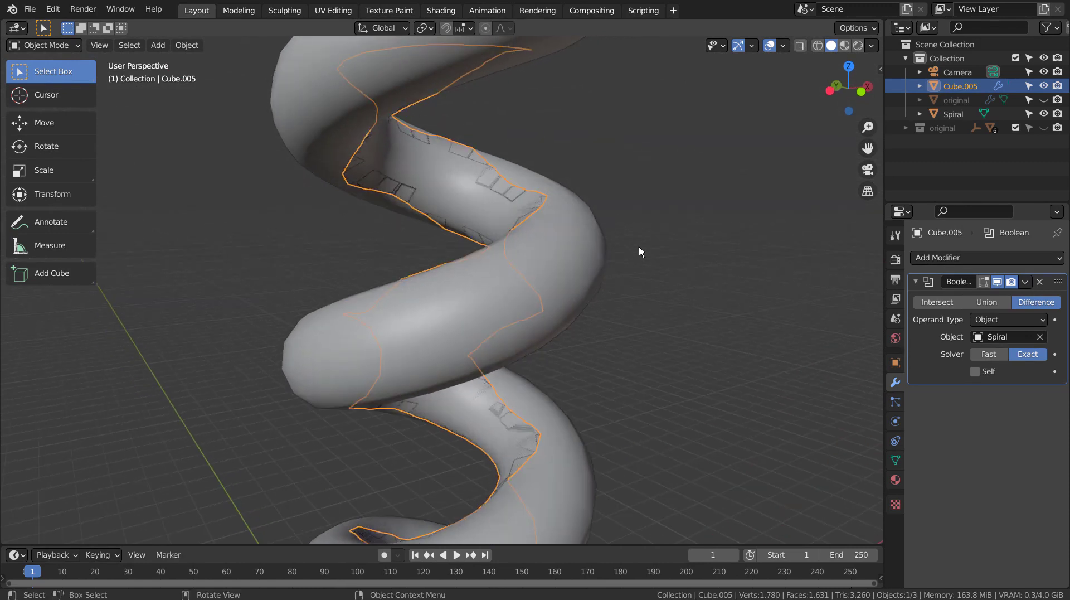
{"action": "key", "text": "ctrl+i"}
Delete the spiral and camera, then undo to bring them back
{"action": "key", "text": "x"}
{"action": "scroll", "scroll_direction": "down", "scroll_amount": 3}
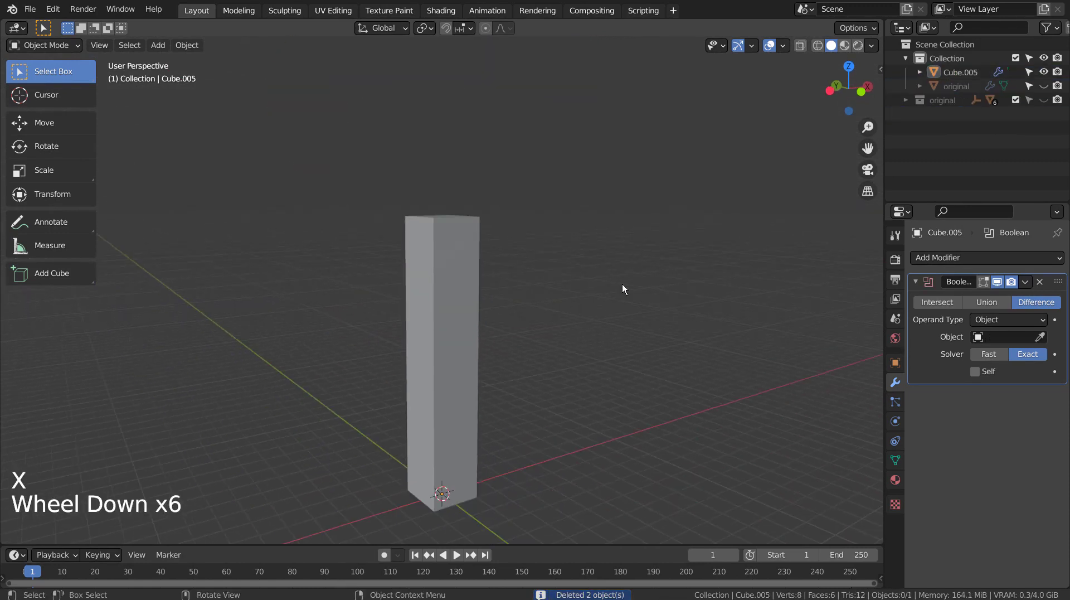
{"action": "key", "text": "ctrl+z"}
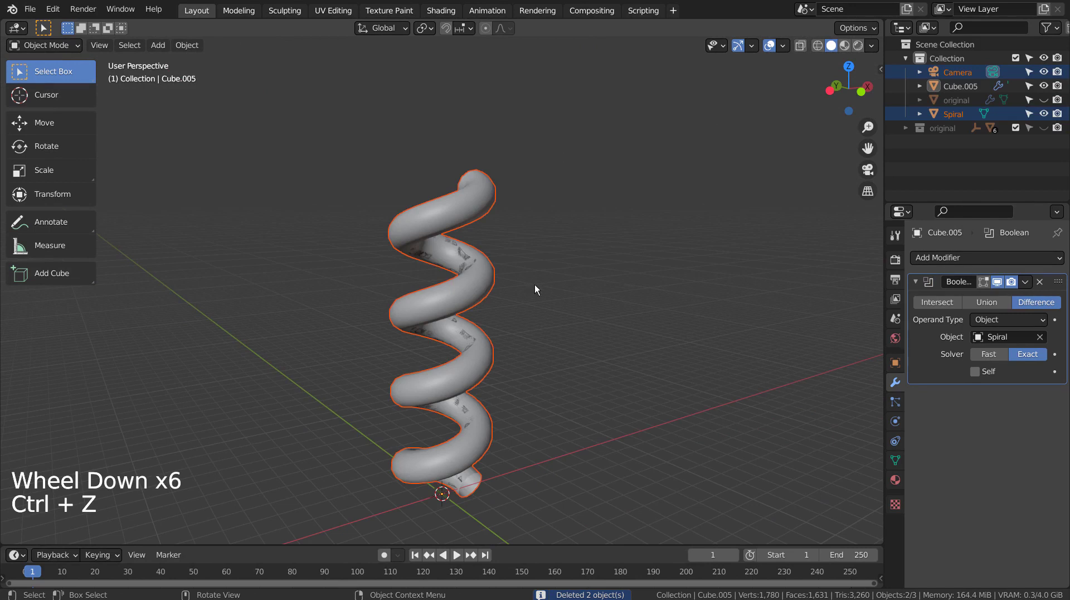
Apply the Boolean modifier on Cube.005 and enter Edit Mode on the carved mesh
{"action": "left_click", "coordinate": [939, 370]}
{"action": "key", "text": "ctrl+a"}
{"action": "key", "text": "Tab"}
{"action": "scroll", "scroll_direction": "up", "scroll_amount": 3}
Delete the selected outer tube faces from the carved pillar mesh in face select mode
{"action": "middle_click", "coordinate": [495, 273]}
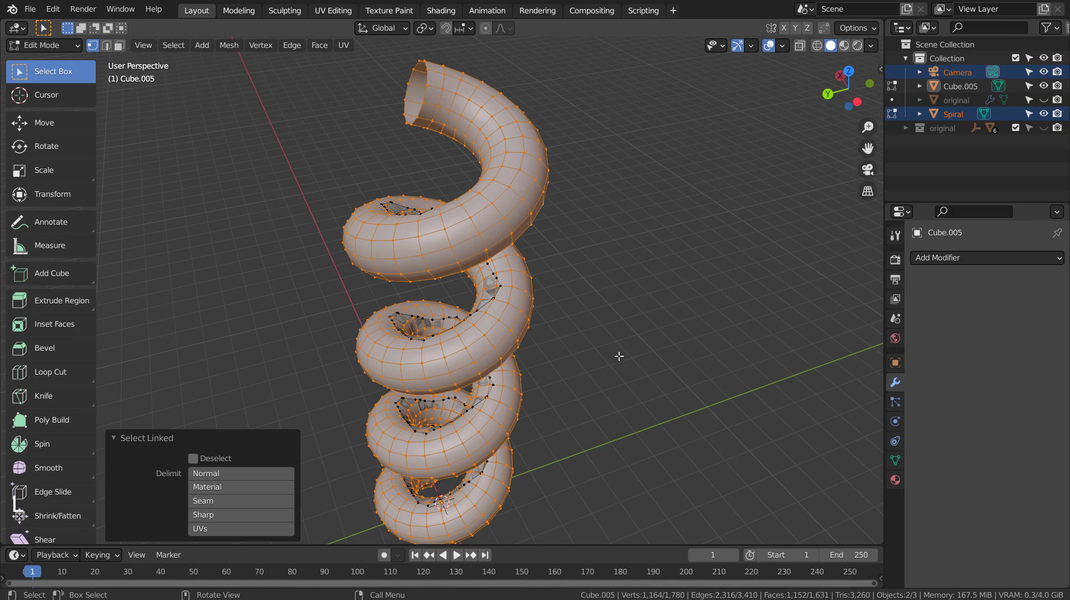
{"action": "key", "text": "x"}
{"action": "key", "text": "3"}
{"action": "key", "text": "x"}
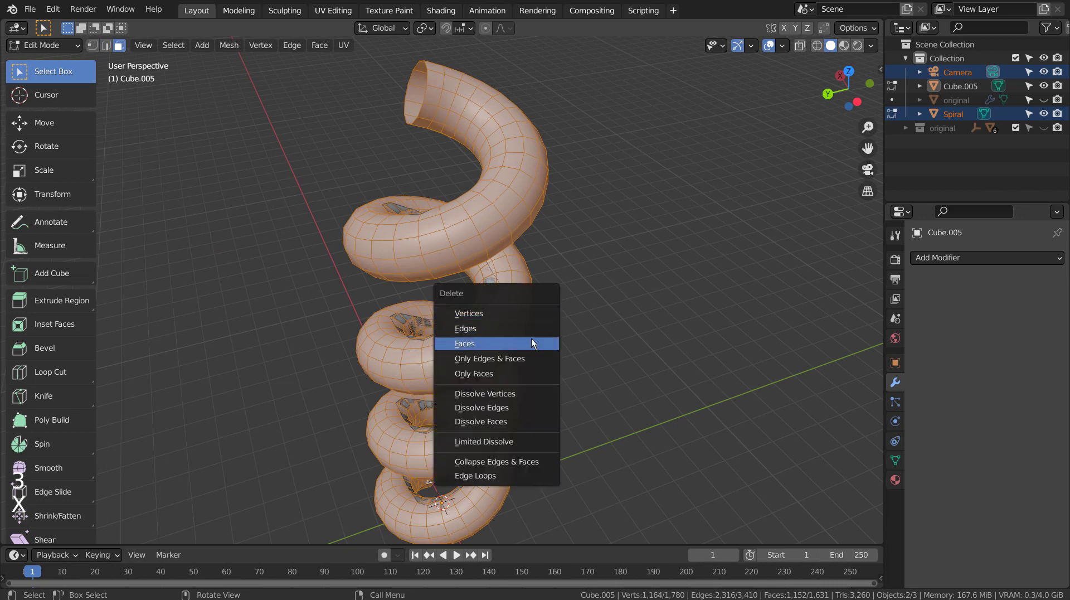
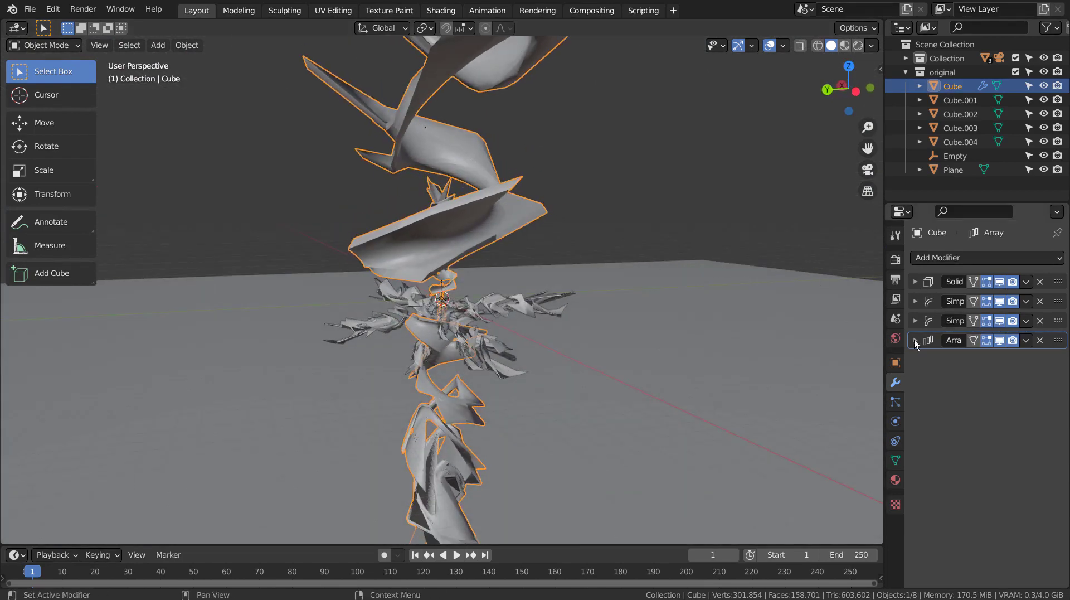
Review the Solidify and stretch Simple Deform modifiers, toggling their viewport previews
{"action": "left_click", "coordinate": [918, 288]}
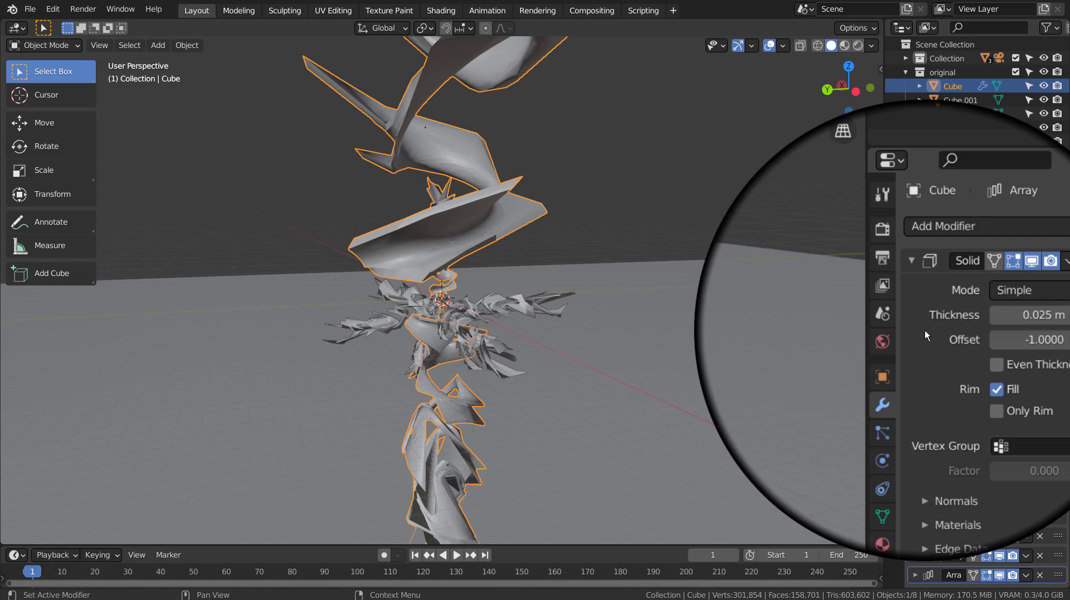
{"action": "left_click", "coordinate": [919, 280]}
{"action": "left_click", "coordinate": [917, 303]}
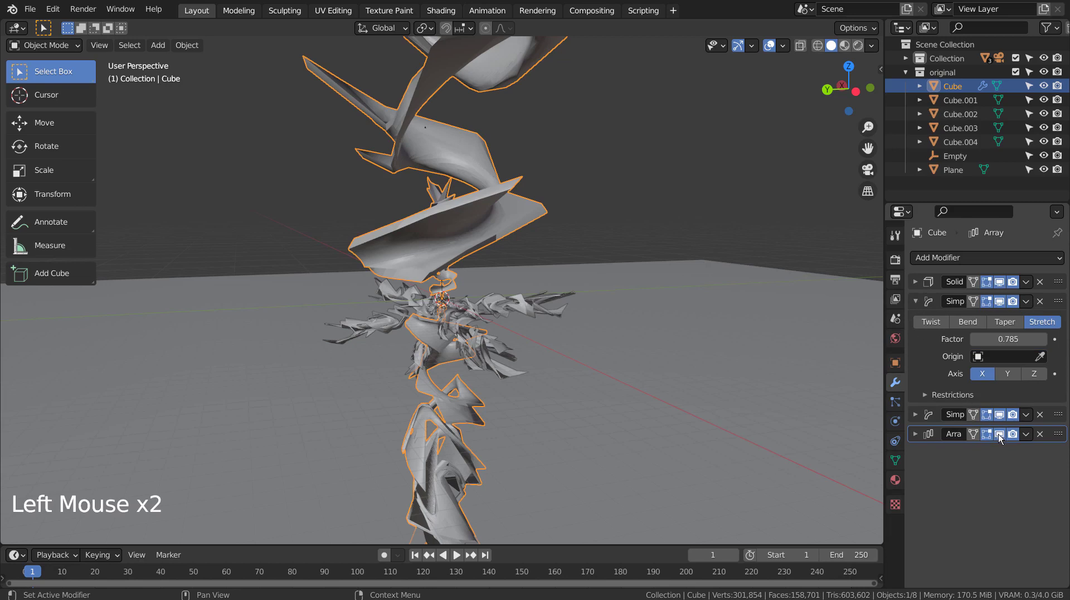
{"action": "left_click", "coordinate": [1001, 438]}
{"action": "left_click", "coordinate": [1002, 421]}
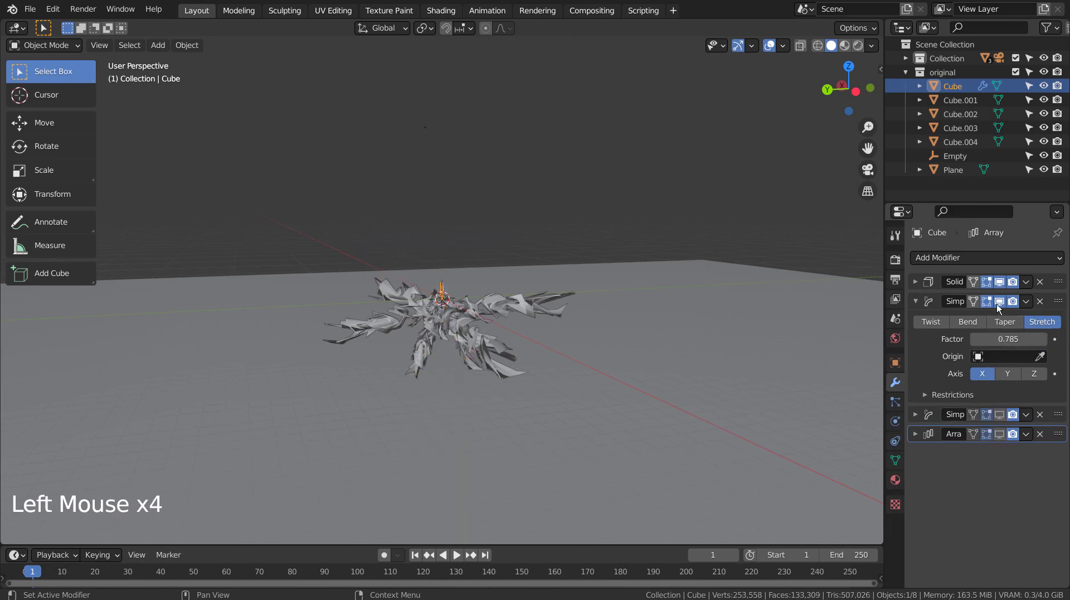
{"action": "left_click", "coordinate": [999, 308]}
{"action": "left_click", "coordinate": [1002, 288]}
{"action": "left_click", "coordinate": [1002, 288]}
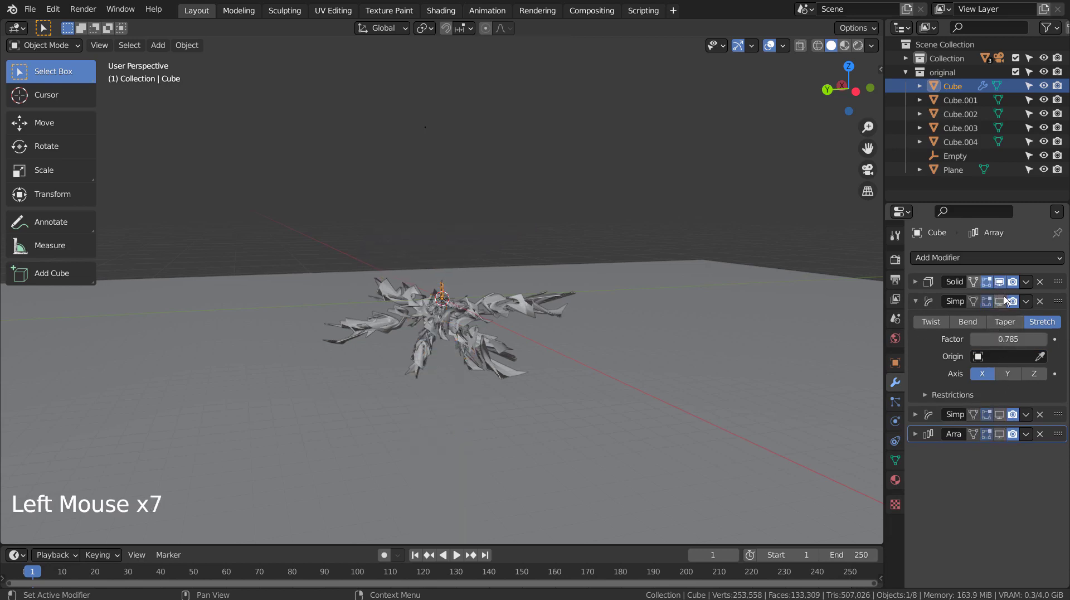
{"action": "left_click", "coordinate": [1005, 306]}
Review the Twist deform and Array modifiers, switching the Array's viewport effect off and back on
{"action": "key", "text": "KP_Decimal"}
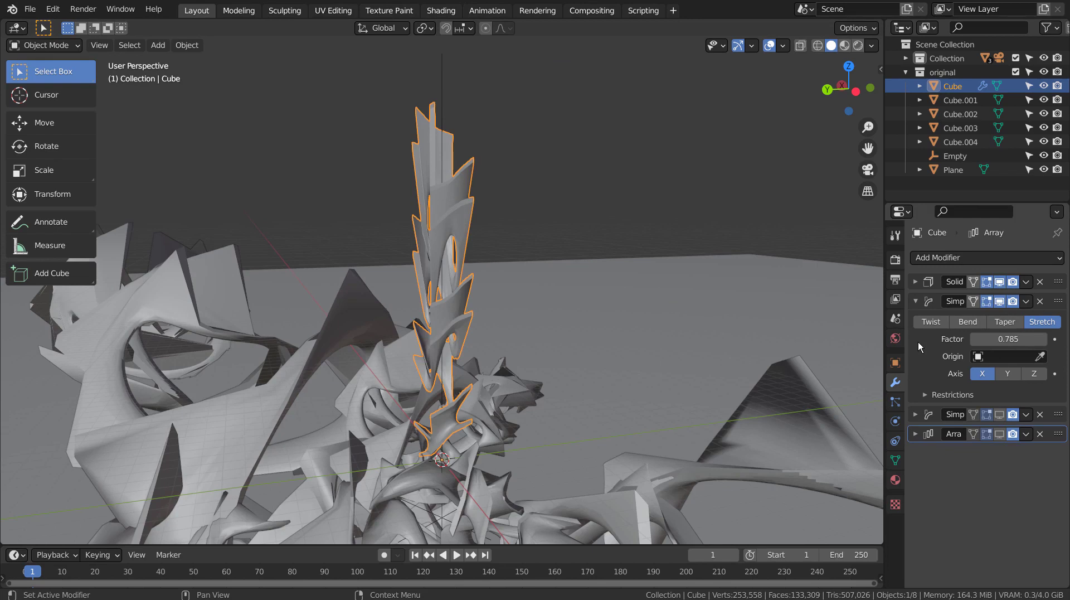
{"action": "left_click", "coordinate": [922, 302]}
{"action": "left_click", "coordinate": [919, 325]}
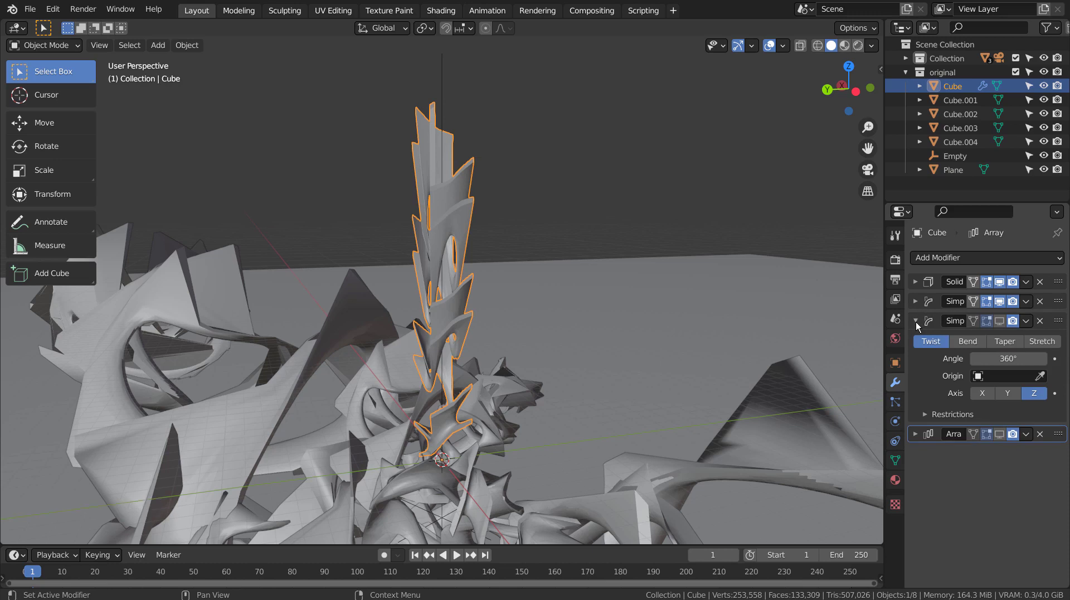
{"action": "left_click", "coordinate": [919, 325]}
{"action": "left_click", "coordinate": [919, 342]}
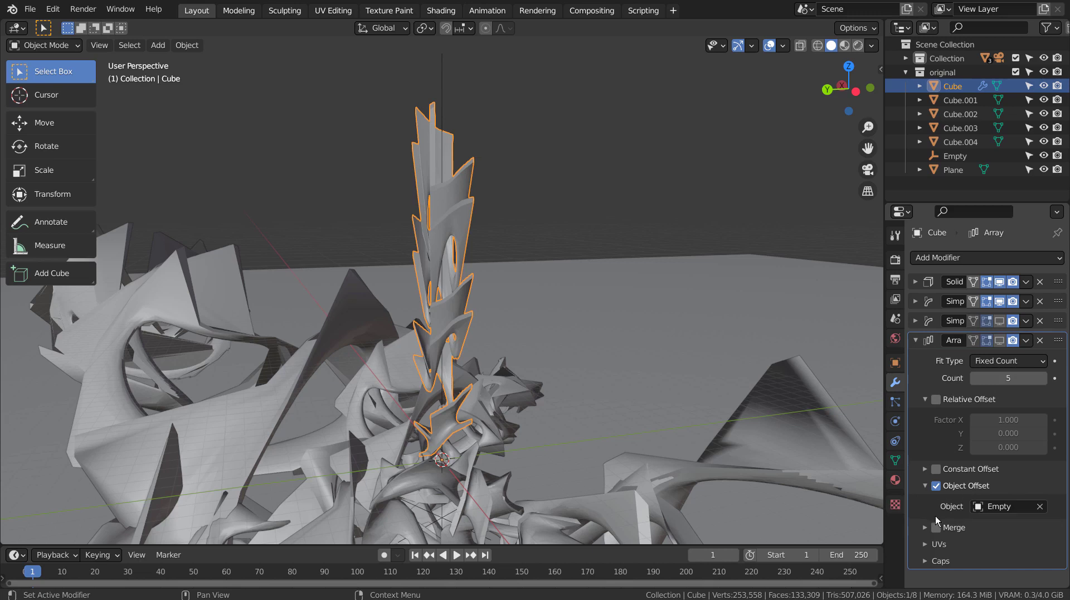
{"action": "left_click", "coordinate": [922, 343]}
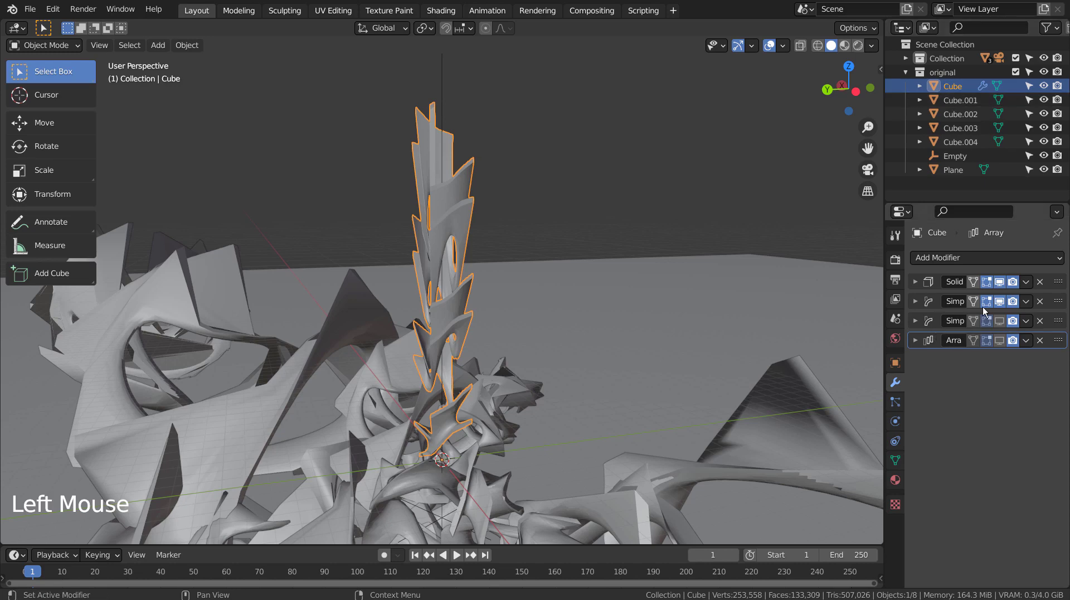
{"action": "left_click", "coordinate": [999, 326]}
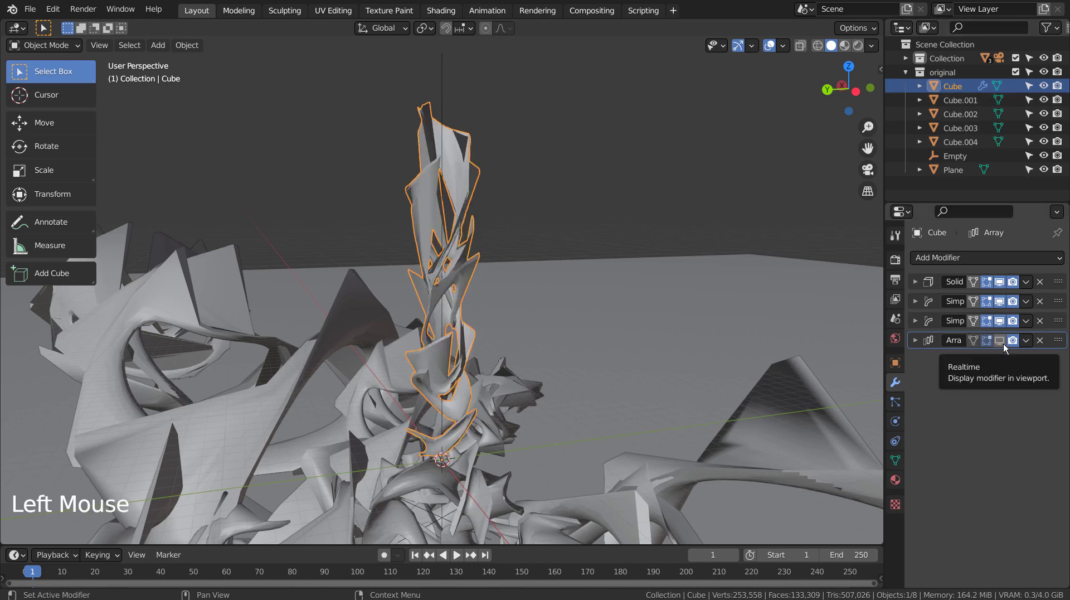
{"action": "left_click", "coordinate": [1006, 348]}
Collapse and hide the 'original' collection of spiral sculptures, leaving the viewport empty
{"action": "scroll", "scroll_direction": "down", "scroll_amount": 3}
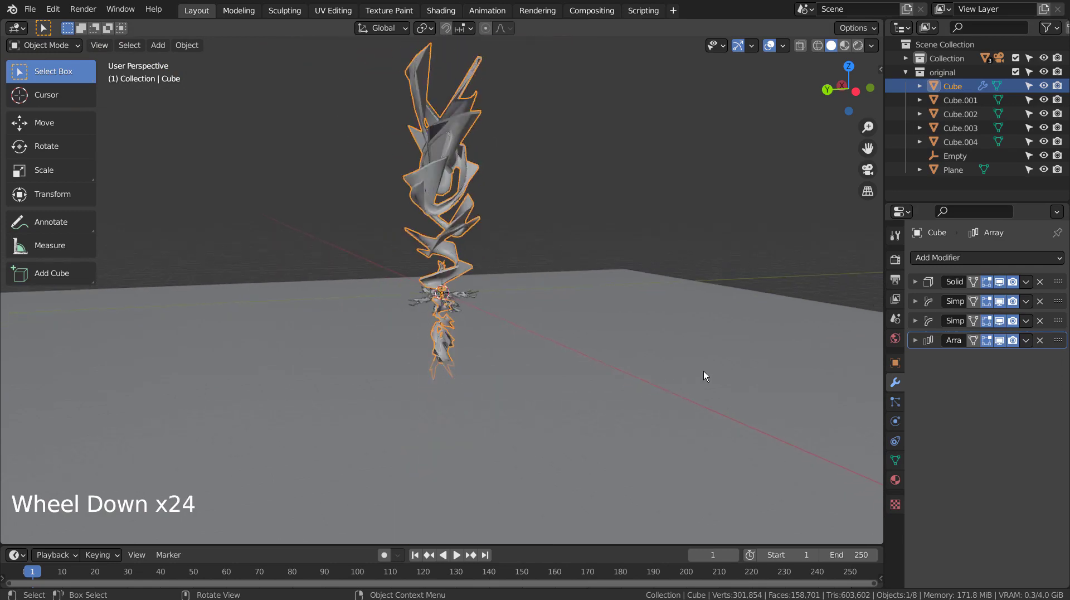
{"action": "scroll", "scroll_direction": "up", "scroll_amount": 3}
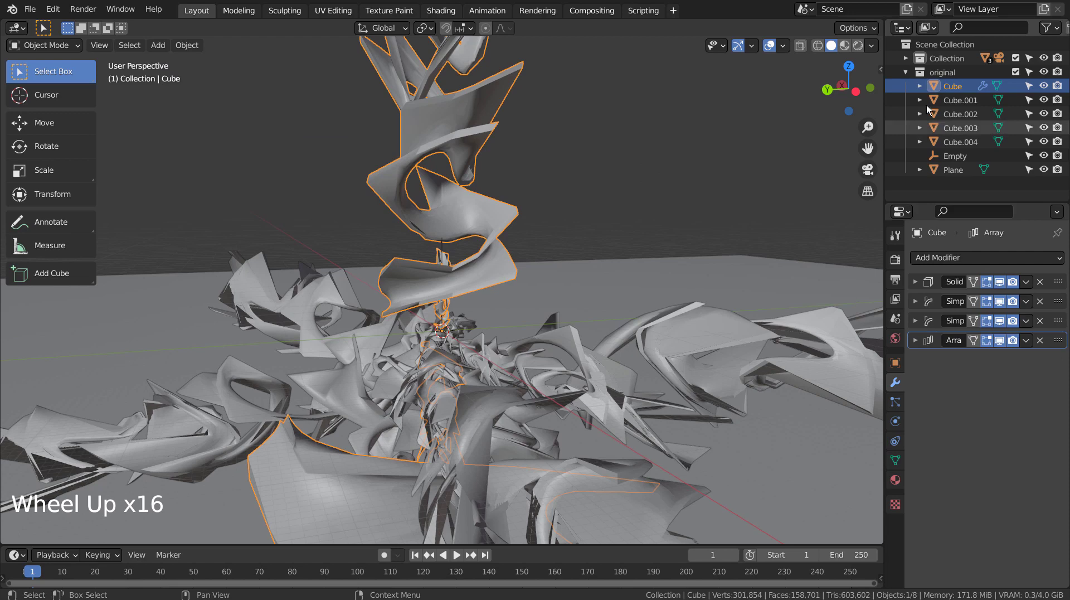
{"action": "left_click", "coordinate": [907, 76]}
{"action": "left_click", "coordinate": [1041, 73]}
Unhide the 'original' spiral, select it and re-enable its modifiers in the viewport
{"action": "left_click", "coordinate": [909, 67]}
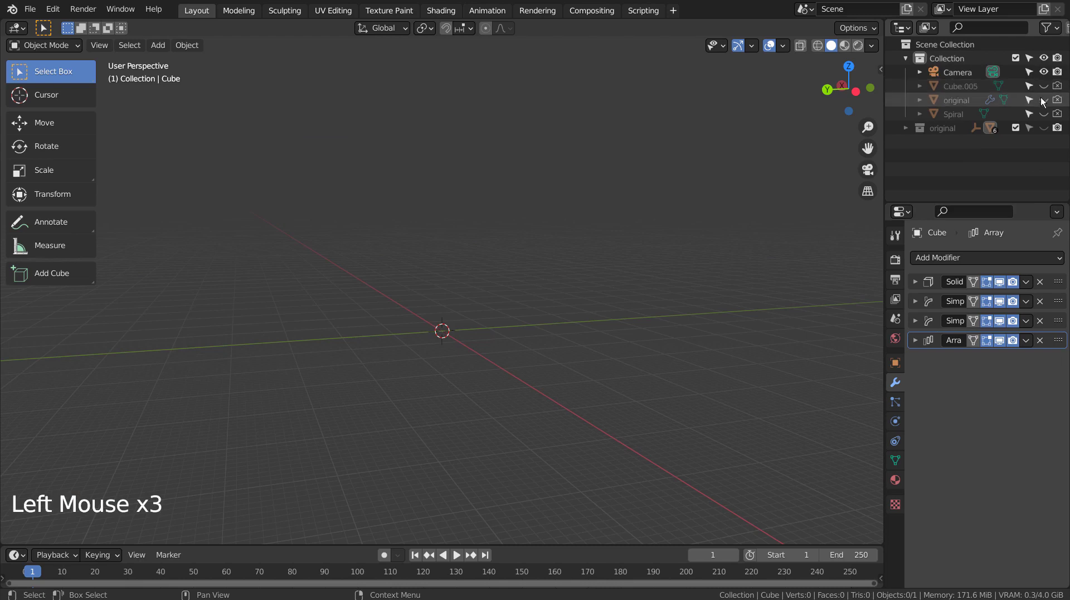
{"action": "left_click", "coordinate": [1043, 101]}
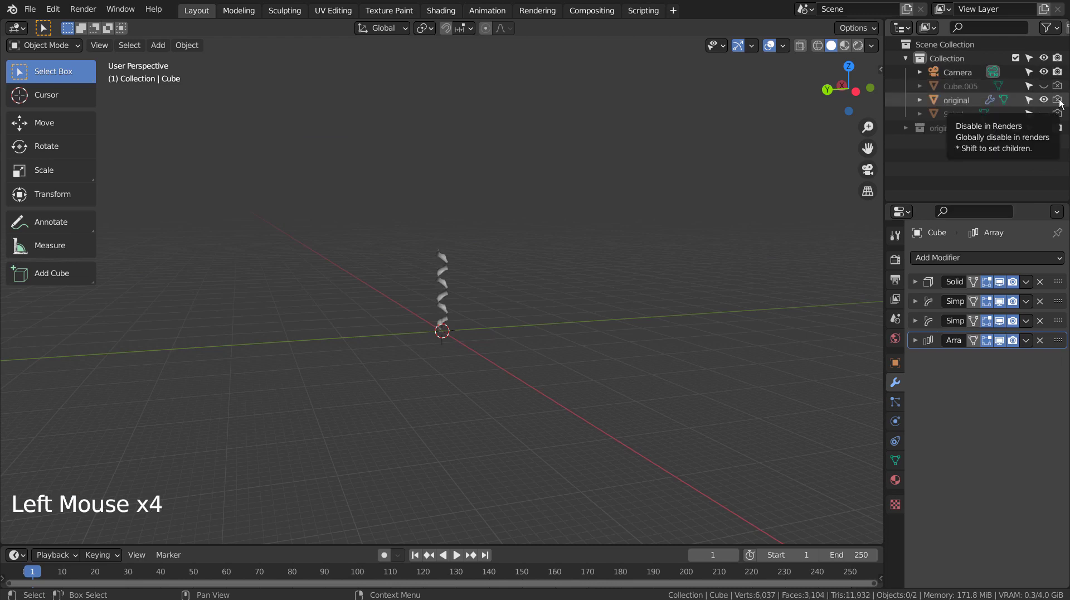
{"action": "left_click", "coordinate": [536, 316]}
{"action": "scroll", "scroll_direction": "up", "scroll_amount": 3}
{"action": "left_click", "coordinate": [453, 303]}
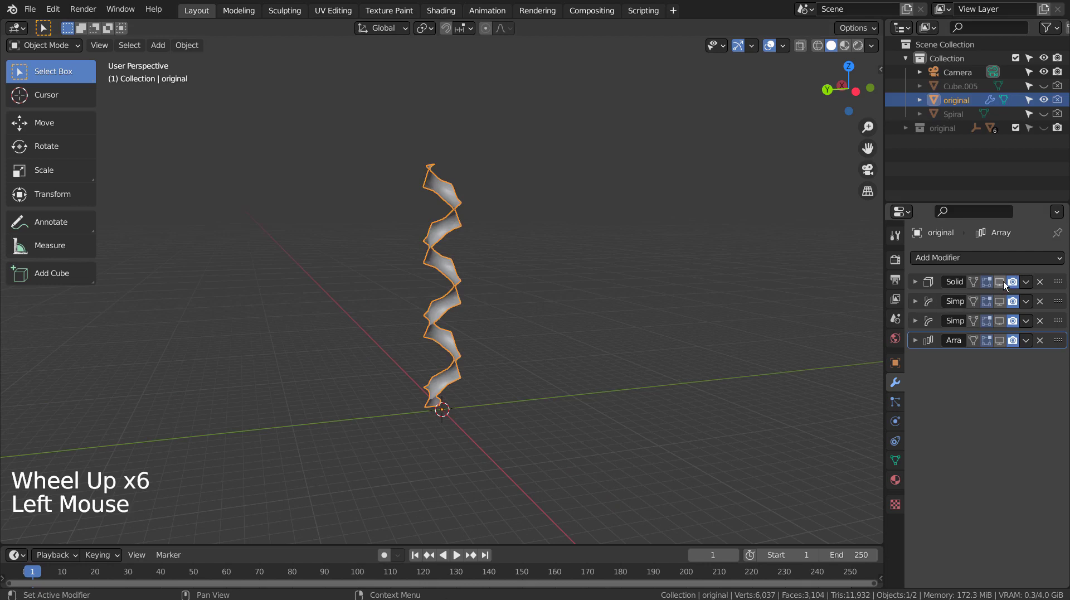
{"action": "left_click", "coordinate": [1003, 291]}
{"action": "left_click", "coordinate": [1010, 306]}
{"action": "left_click", "coordinate": [1006, 325]}
Duplicate the spiral as original.001 rotated 90 degrees to lie flat, viewed from the front
{"action": "key", "text": "KP_1"}
{"action": "key", "text": "KP_7"}
{"action": "key", "text": "shift+d"}
{"action": "key", "text": "KP_1"}
{"action": "key", "text": "r"}
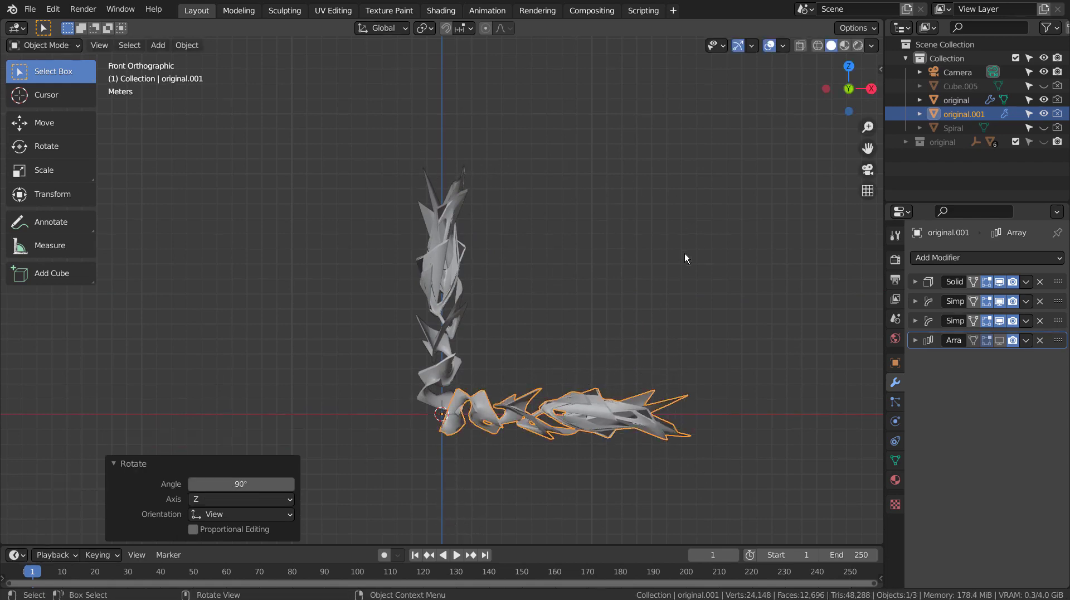
Enlarge the horizontal copy original.001 and look straight down on the arrangement
{"action": "middle_click", "coordinate": [683, 299]}
{"action": "middle_click", "coordinate": [617, 417]}
{"action": "middle_click", "coordinate": [617, 417]}
{"action": "key", "text": "s"}
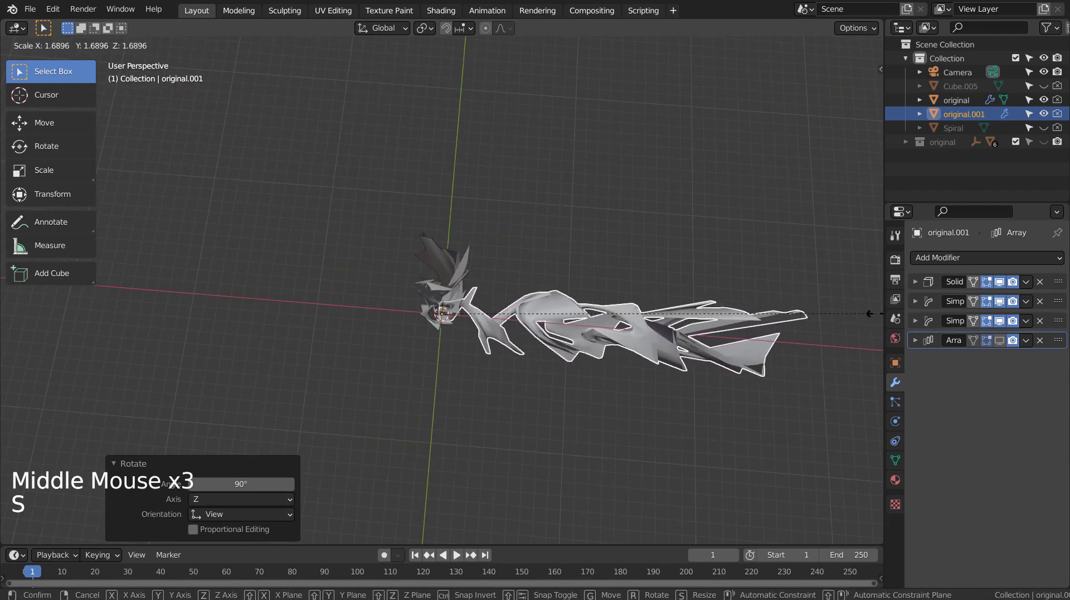
{"action": "key", "text": "KP_7"}
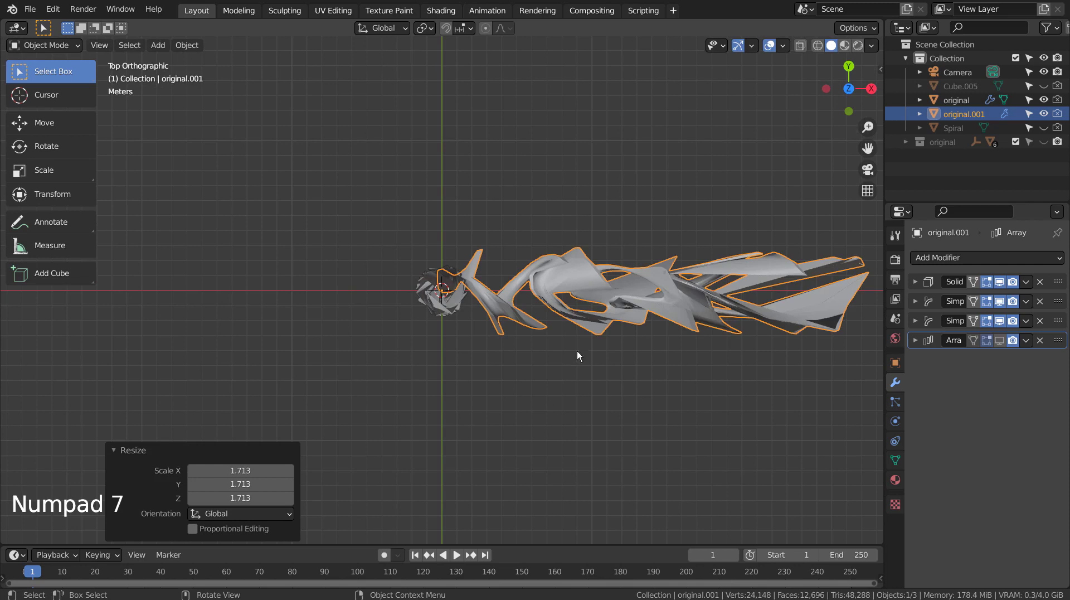
Duplicate the spiral into copies original.002 to .004 pointing up, left and down, forming a cross
{"action": "key", "text": "shift+d"}
{"action": "key", "text": "ctrl+z"}
{"action": "key", "text": "shift+d"}
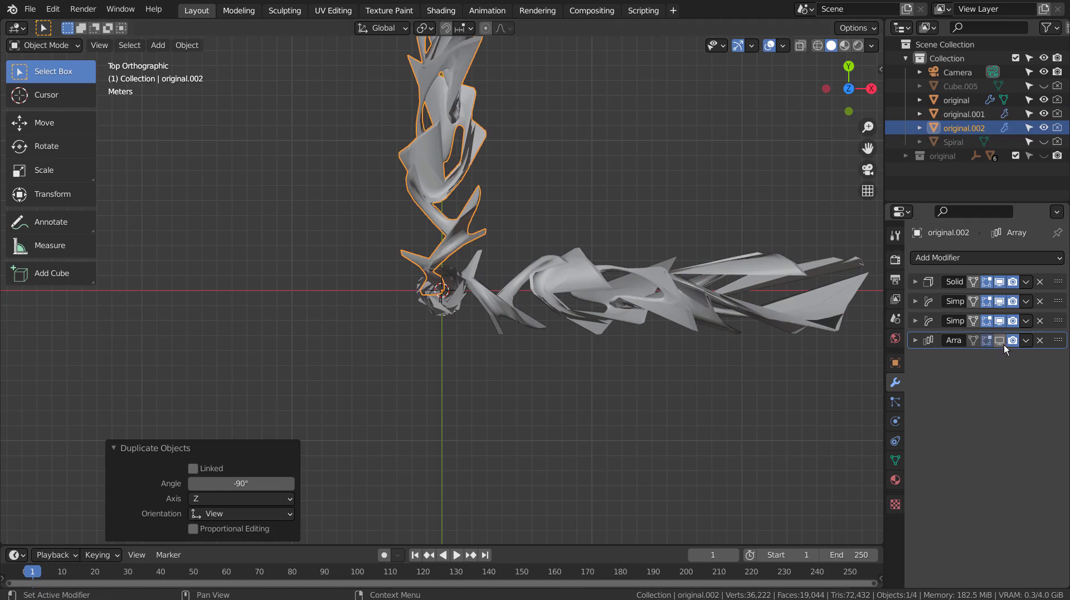
{"action": "key", "text": "s"}
{"action": "key", "text": "shift+d"}
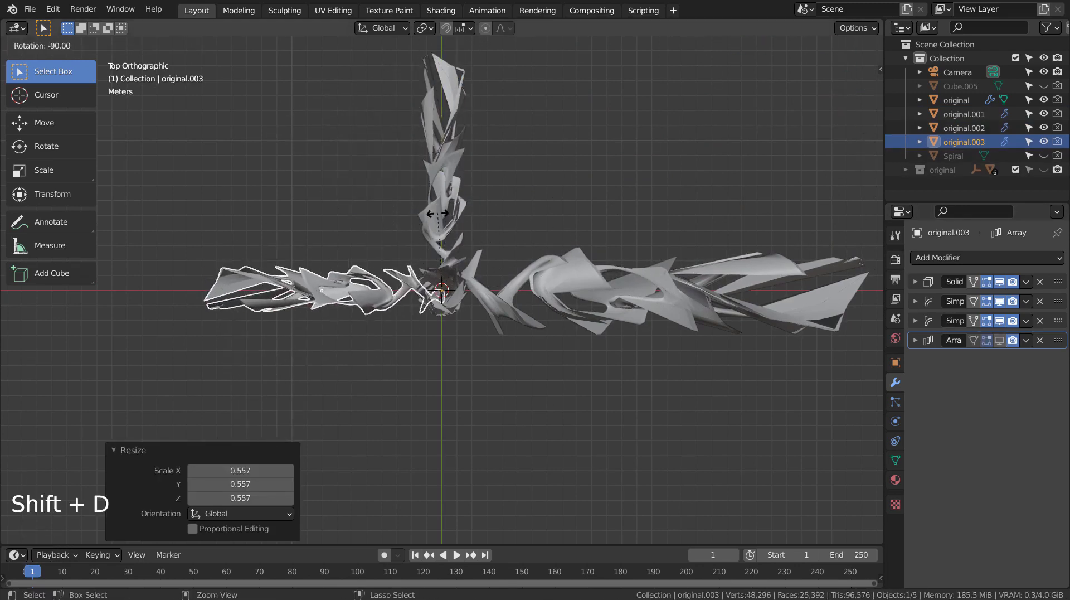
{"action": "key", "text": "s"}
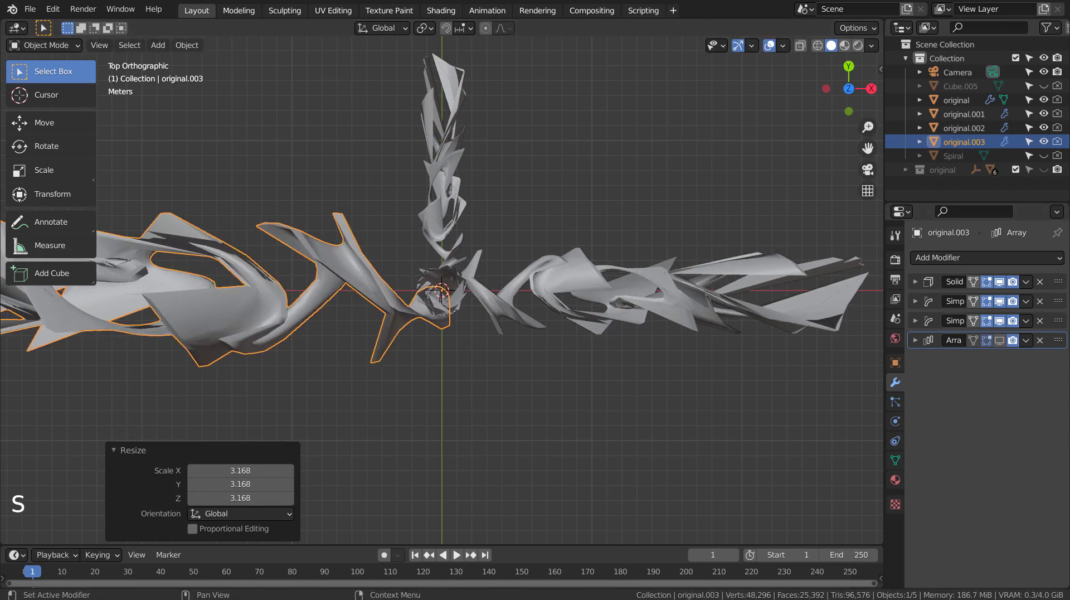
{"action": "key", "text": "shift+d"}
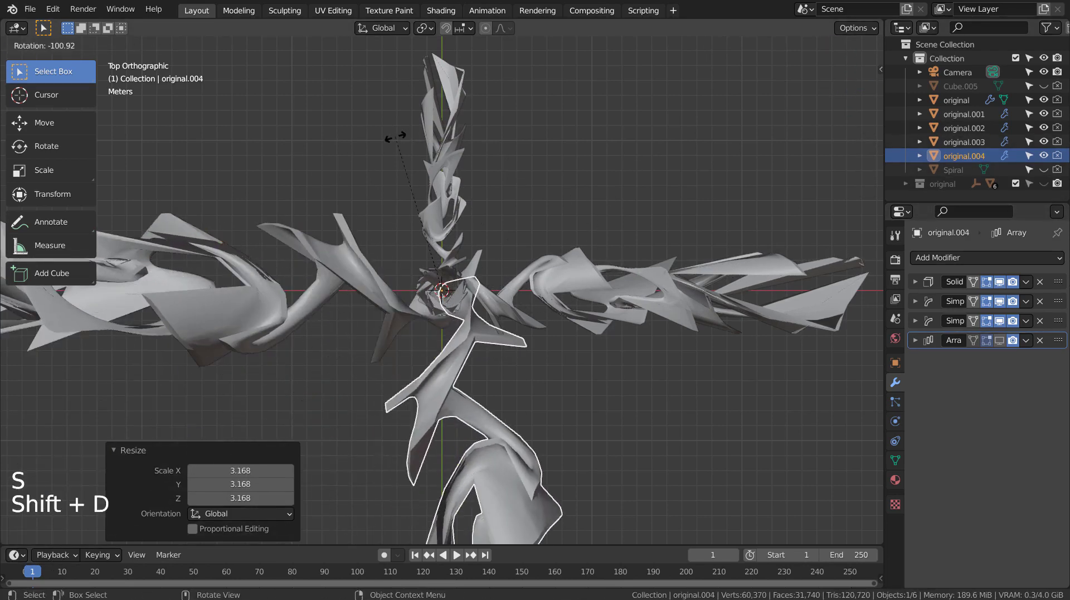
{"action": "key", "text": "s"}
Orbit into the centre of the cross to inspect the star-like cluster of ribbons
{"action": "middle_click", "coordinate": [630, 413]}
{"action": "left_click", "coordinate": [421, 261]}
{"action": "left_click", "coordinate": [1003, 344]}
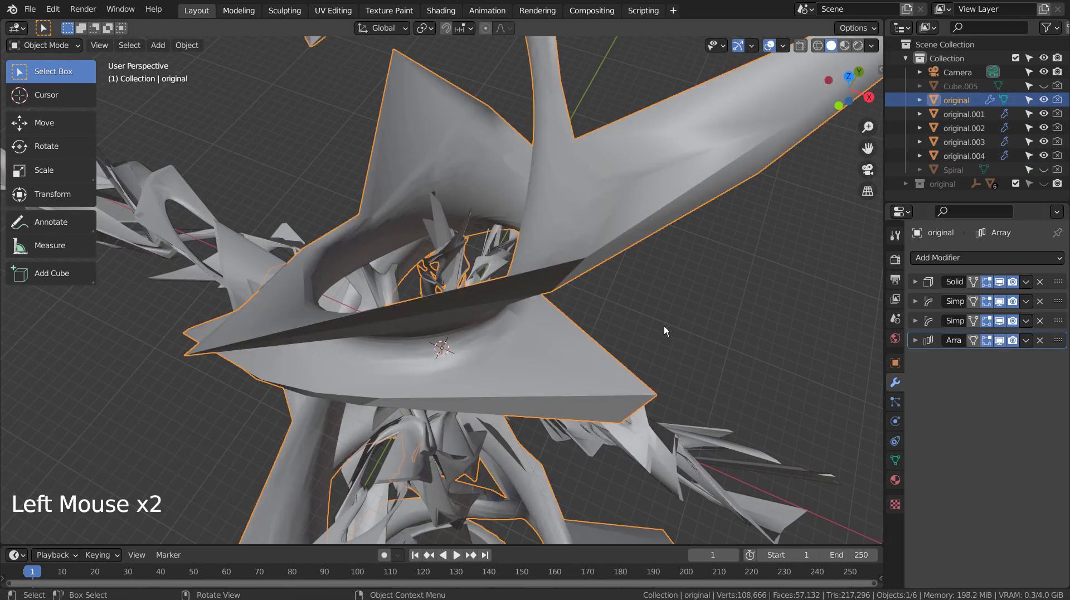
{"action": "left_click", "coordinate": [667, 329]}
{"action": "middle_click", "coordinate": [711, 321]}
{"action": "scroll", "scroll_direction": "down", "scroll_amount": 3}
{"action": "scroll", "scroll_direction": "up", "scroll_amount": 3}
{"action": "middle_click", "coordinate": [678, 346]}
{"action": "middle_click", "coordinate": [664, 345]}
{"action": "middle_click", "coordinate": [680, 395]}
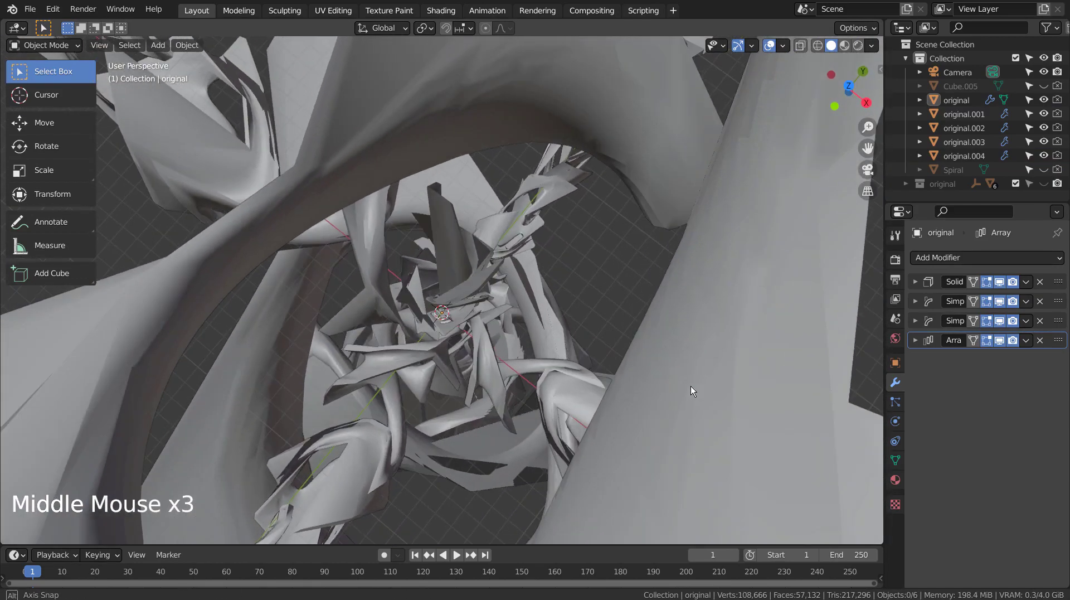
{"action": "left_click", "coordinate": [483, 289]}
Add a mesh plane, Plane.001, and scale it up about 38 times as a floor under the sculpture
{"action": "left_click", "coordinate": [471, 296]}
{"action": "left_click", "coordinate": [616, 289]}
{"action": "key", "text": "shift+a"}
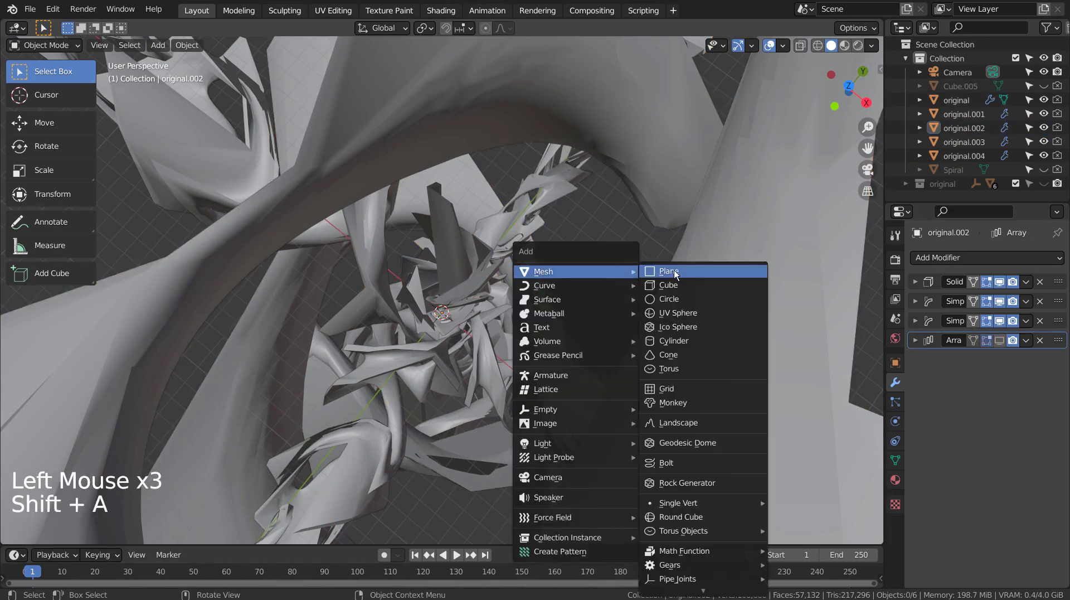
{"action": "key", "text": "s"}
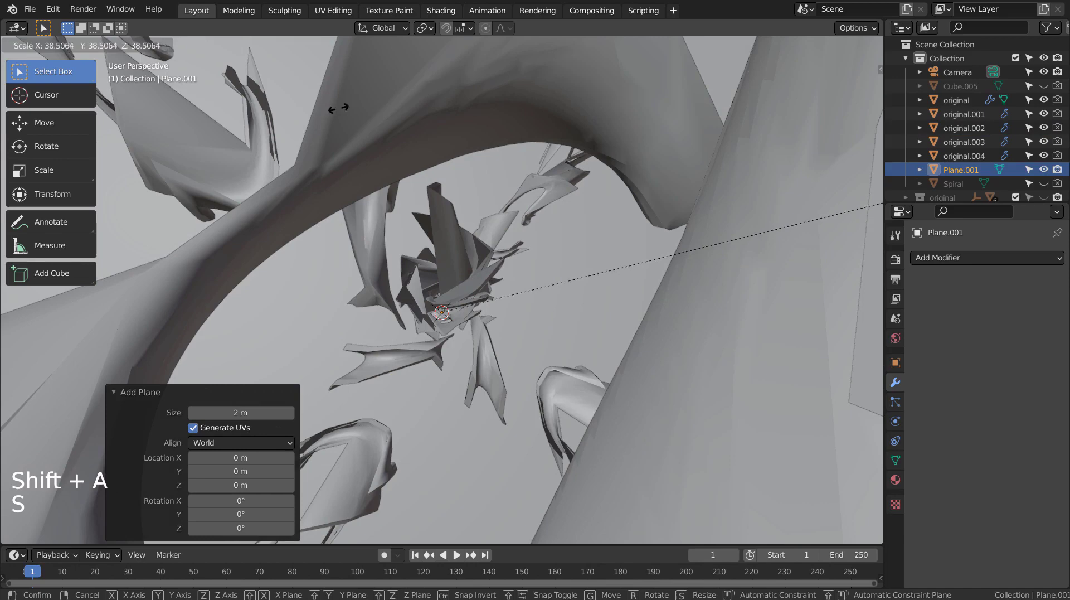
{"action": "scroll", "scroll_direction": "down", "scroll_amount": 3}
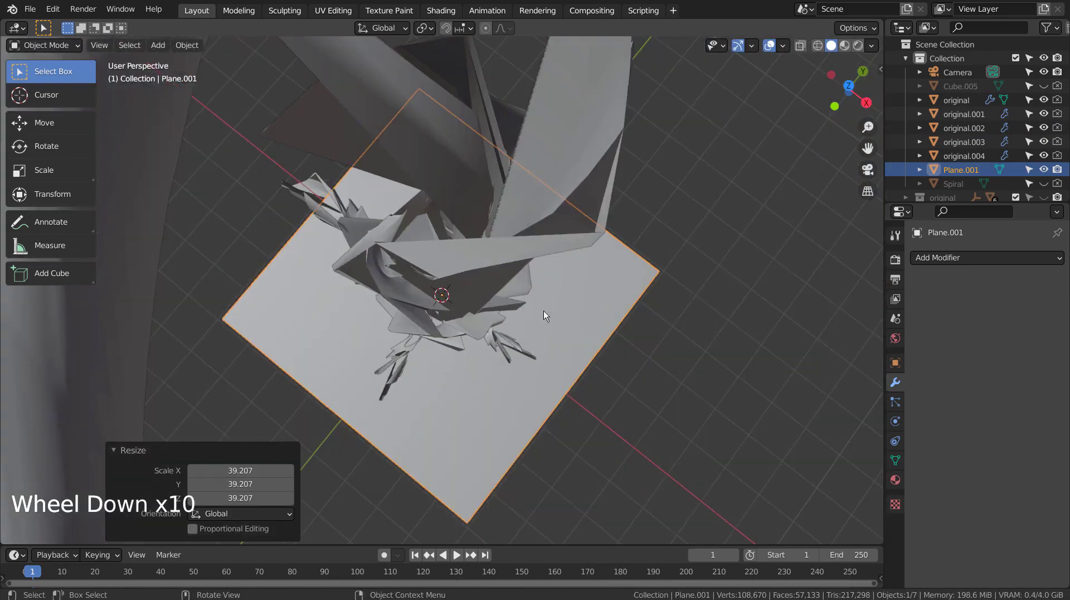
{"action": "middle_click", "coordinate": [631, 317]}
{"action": "scroll", "scroll_direction": "down", "scroll_amount": 3}
Adjust the floor plane's position and scale, checking it from around and through the camera
{"action": "key", "text": "g"}
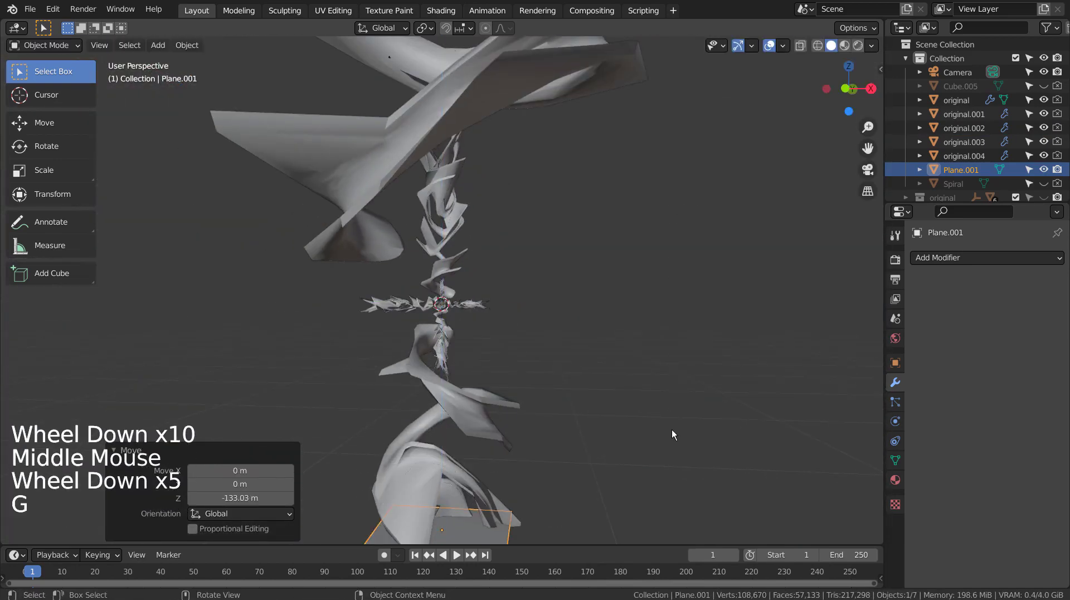
{"action": "scroll", "scroll_direction": "down", "scroll_amount": 3}
{"action": "key", "text": "g"}
{"action": "key", "text": "s"}
{"action": "key", "text": "s"}
{"action": "middle_click", "coordinate": [742, 180]}
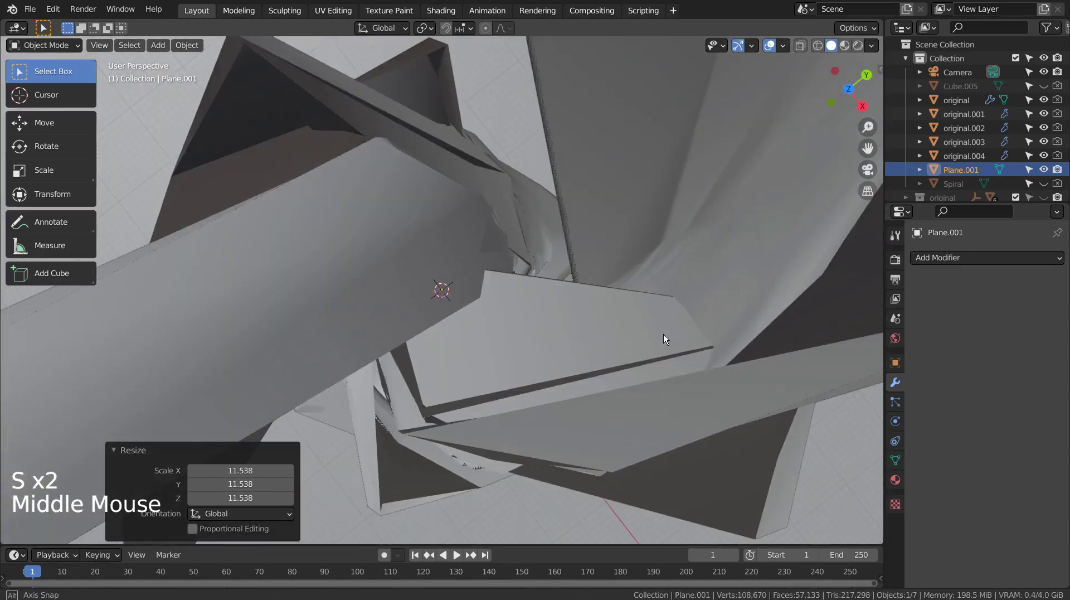
{"action": "key", "text": "KP_0"}
{"action": "middle_click", "coordinate": [592, 290]}
{"action": "scroll", "scroll_direction": "up", "scroll_amount": 3}
{"action": "scroll", "scroll_direction": "down", "scroll_amount": 3}
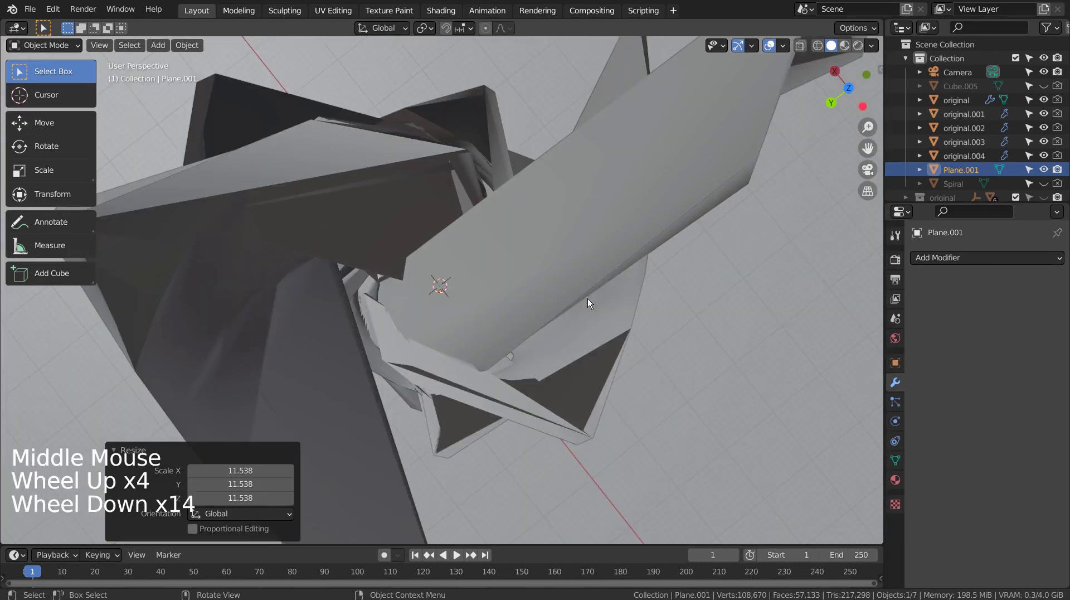
{"action": "middle_click", "coordinate": [591, 301]}
{"action": "scroll", "scroll_direction": "up", "scroll_amount": 3}
{"action": "middle_click", "coordinate": [506, 266]}
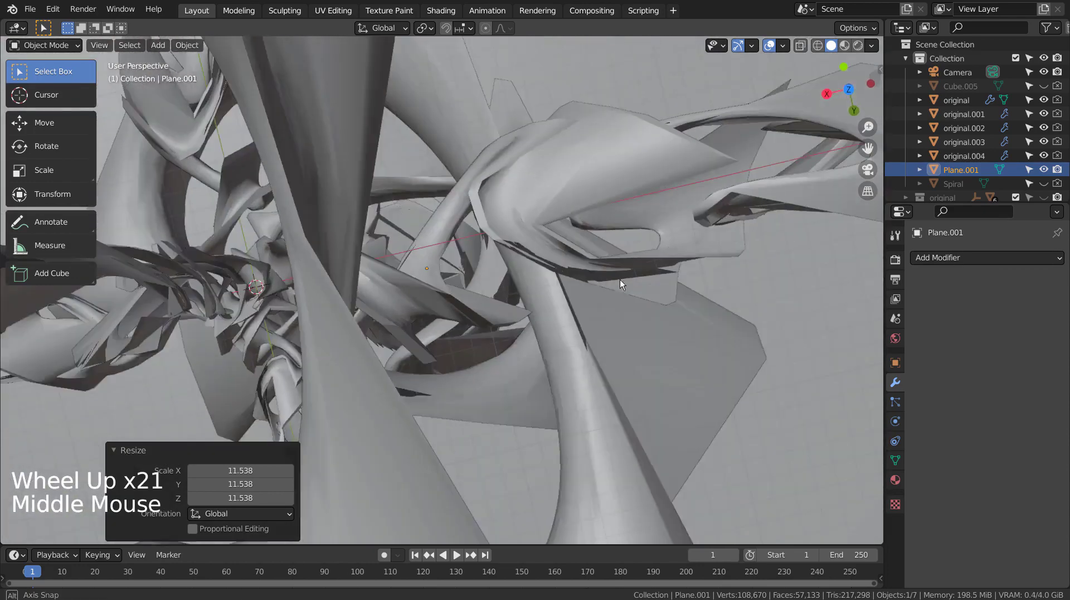
{"action": "middle_click", "coordinate": [479, 271]}
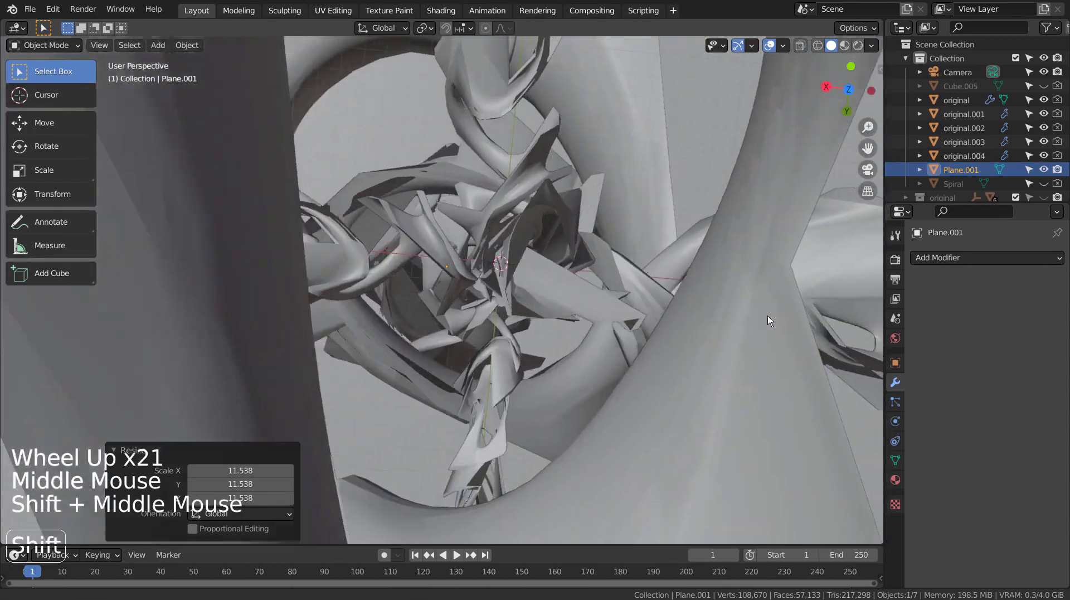
{"action": "middle_click", "coordinate": [739, 356]}
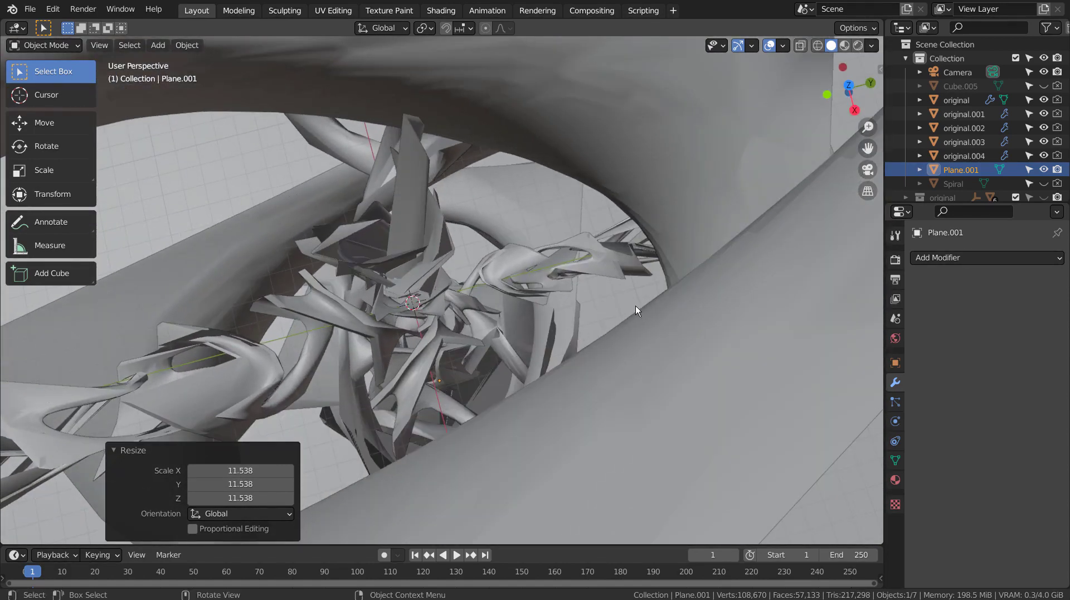
{"action": "middle_click", "coordinate": [793, 323]}
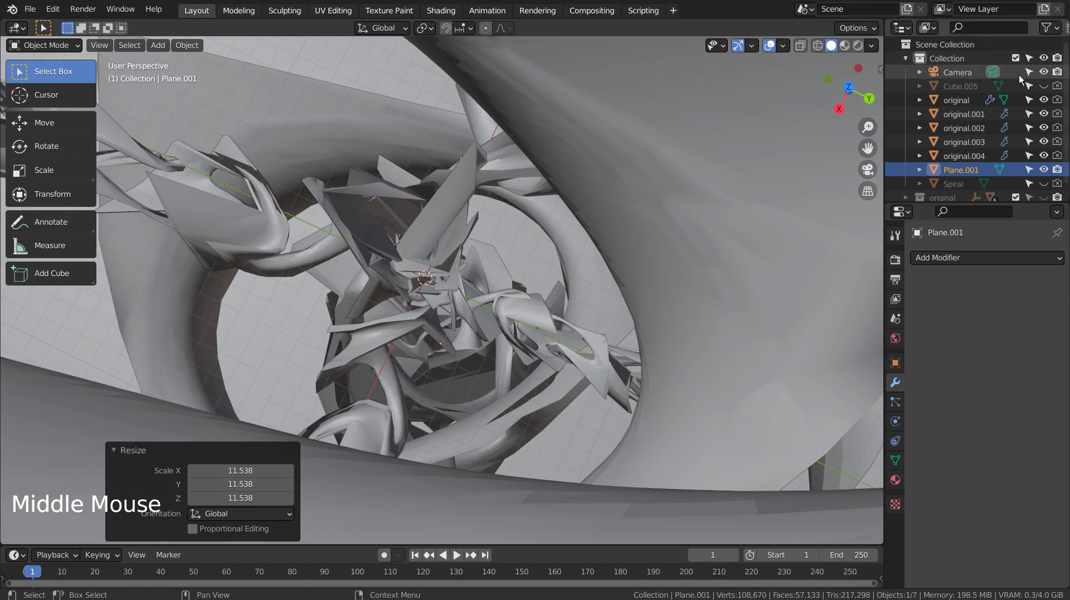
Collapse Collection in the Outliner and make the 'original' collection of Cube spirals visible again
{"action": "left_click", "coordinate": [1047, 105]}
{"action": "left_click", "coordinate": [1046, 119]}
{"action": "left_click", "coordinate": [1044, 138]}
{"action": "left_click", "coordinate": [1045, 148]}
{"action": "left_click", "coordinate": [1045, 159]}
{"action": "left_click", "coordinate": [1048, 179]}
{"action": "left_click", "coordinate": [912, 60]}
{"action": "left_click", "coordinate": [1054, 75]}
Select the Cube spiral from the earlier collection and orbit around the combined sculpture
{"action": "scroll", "scroll_direction": "down", "scroll_amount": 3}
{"action": "key", "text": "KP_0"}
{"action": "middle_click", "coordinate": [560, 346]}
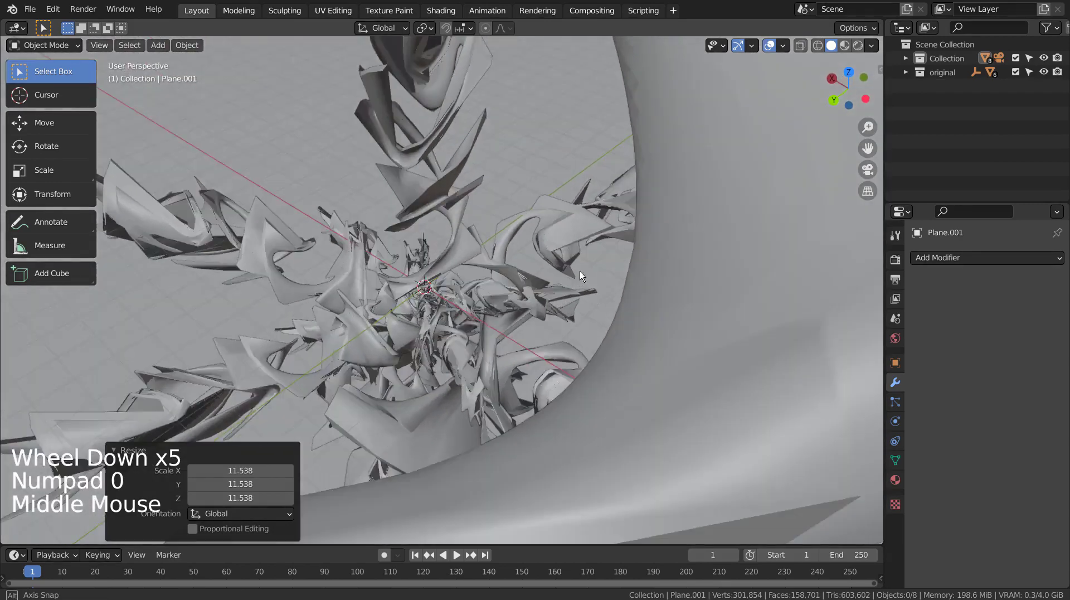
{"action": "left_click", "coordinate": [632, 377]}
{"action": "left_click", "coordinate": [561, 294]}
{"action": "left_click", "coordinate": [198, 317]}
{"action": "left_click", "coordinate": [204, 433]}
{"action": "left_click", "coordinate": [426, 224]}
{"action": "middle_click", "coordinate": [643, 337]}
{"action": "middle_click", "coordinate": [497, 370]}
{"action": "middle_click", "coordinate": [521, 396]}
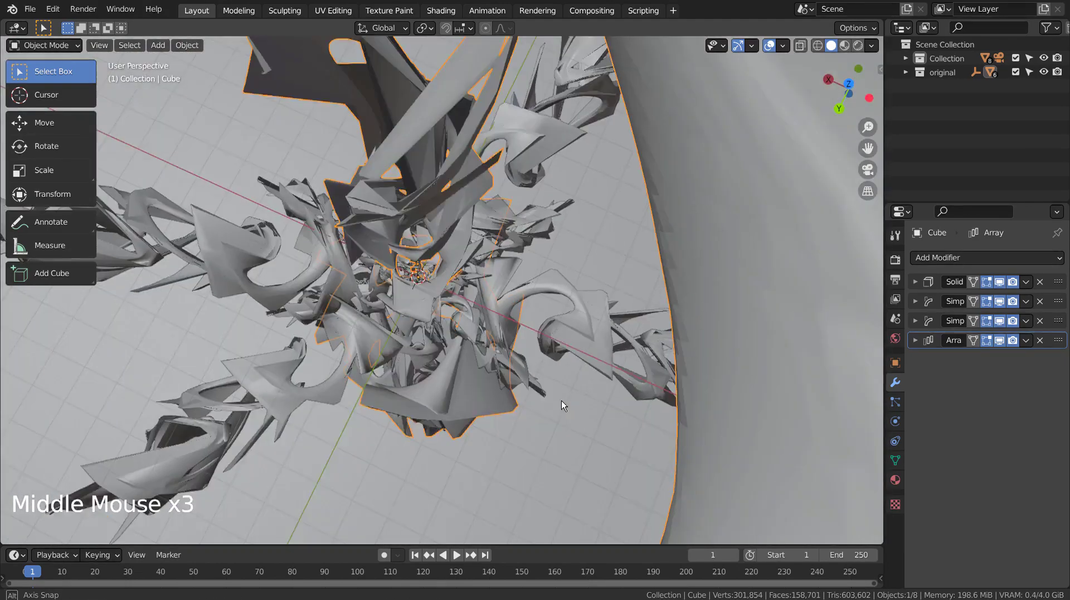
Load city.exr from the Easy HDRI sidebar as the environment lighting, then hide the sidebar
{"action": "key", "text": "n"}
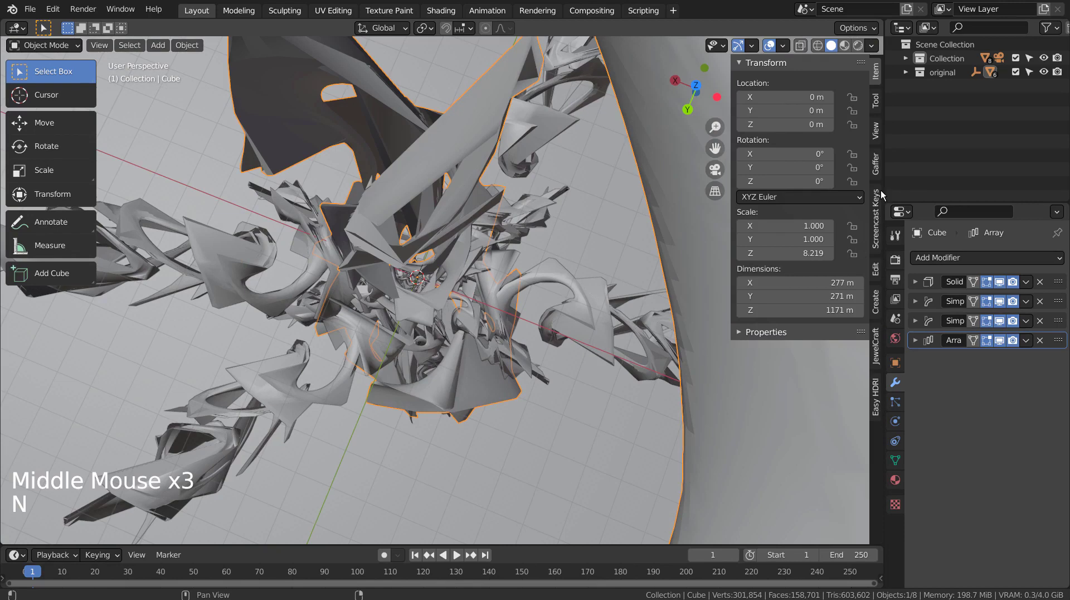
{"action": "key", "text": "n"}
{"action": "key", "text": "n"}
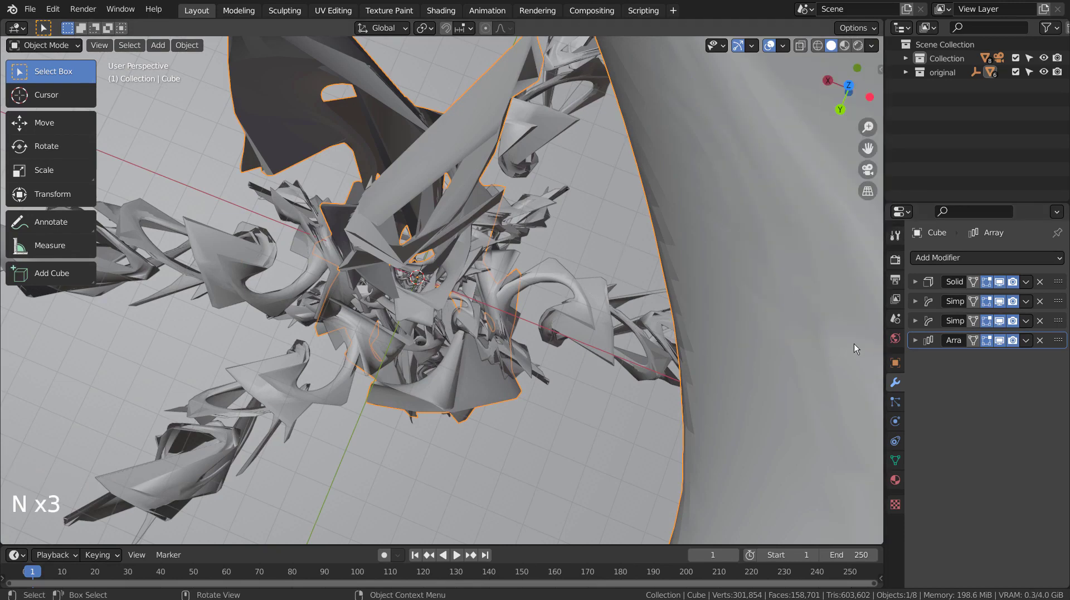
{"action": "left_click", "coordinate": [905, 343]}
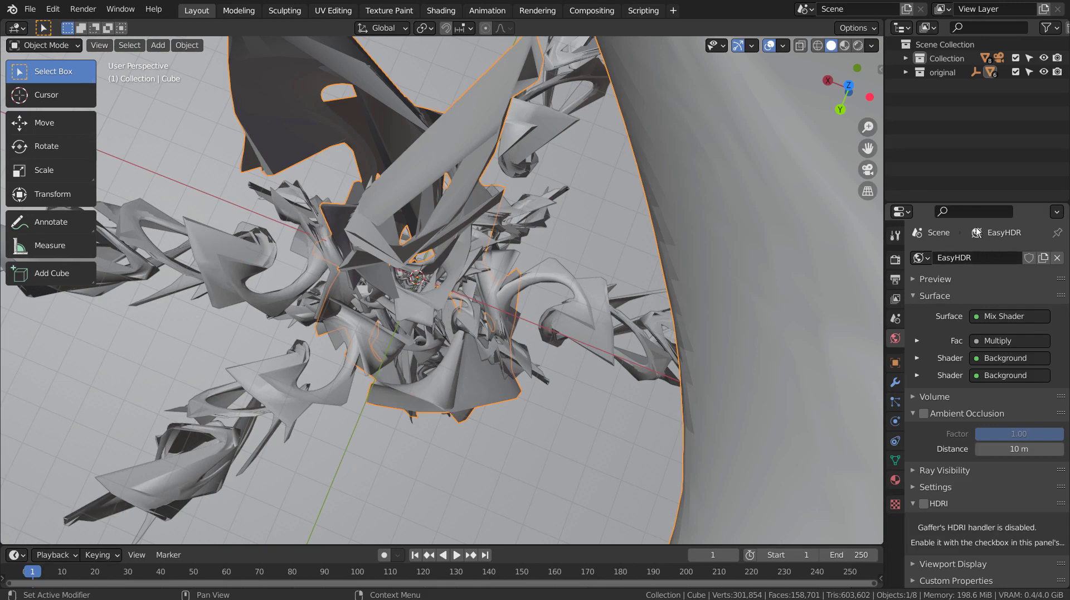
{"action": "key", "text": "n"}
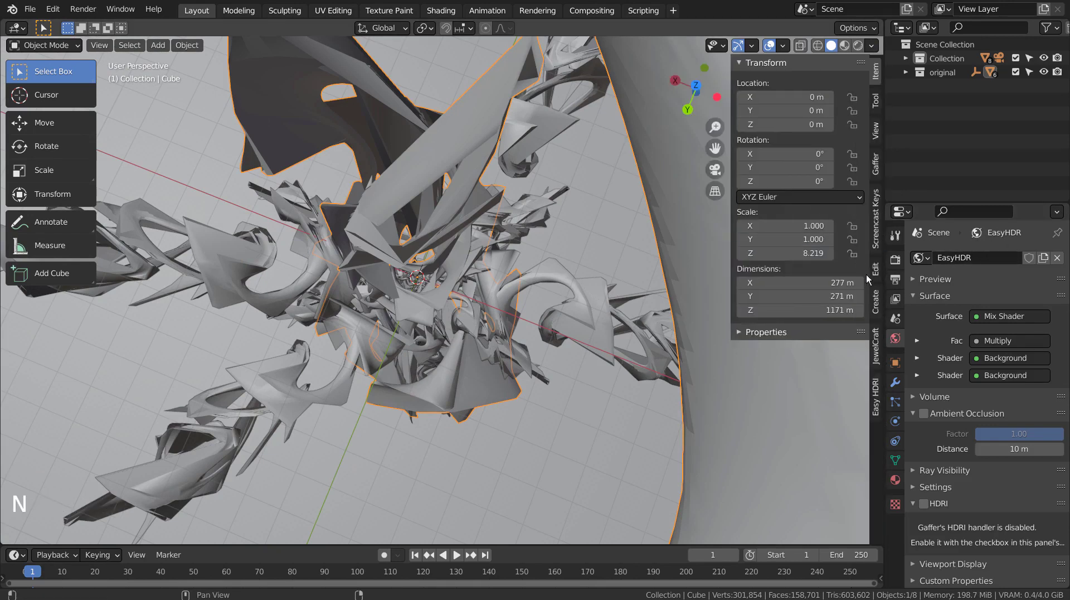
{"action": "left_click", "coordinate": [879, 393]}
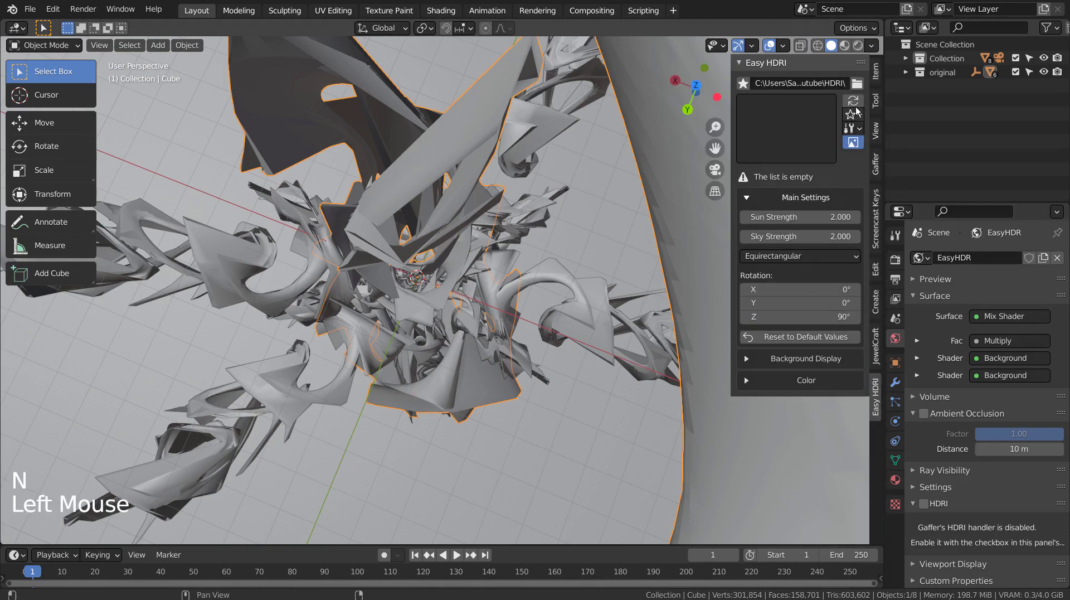
{"action": "left_click", "coordinate": [860, 108]}
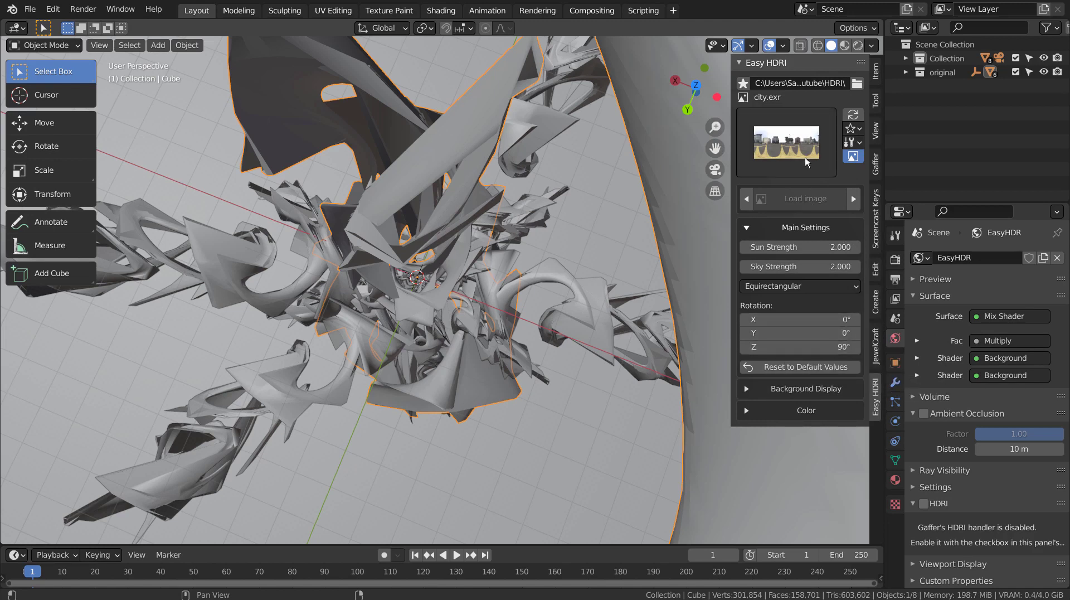
{"action": "key", "text": "n"}
{"action": "key", "text": "n"}
{"action": "left_click", "coordinate": [403, 285]}
{"action": "left_click", "coordinate": [227, 357]}
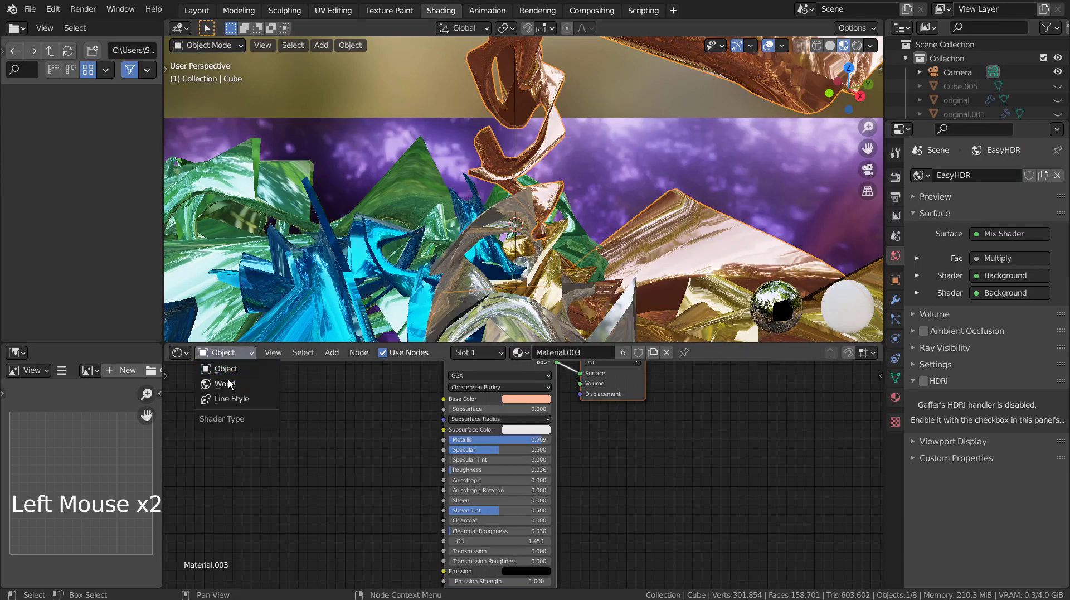
{"action": "middle_click", "coordinate": [736, 427]}
{"action": "scroll", "scroll_direction": "up", "scroll_amount": 3}
{"action": "scroll", "scroll_direction": "up", "scroll_amount": 3}
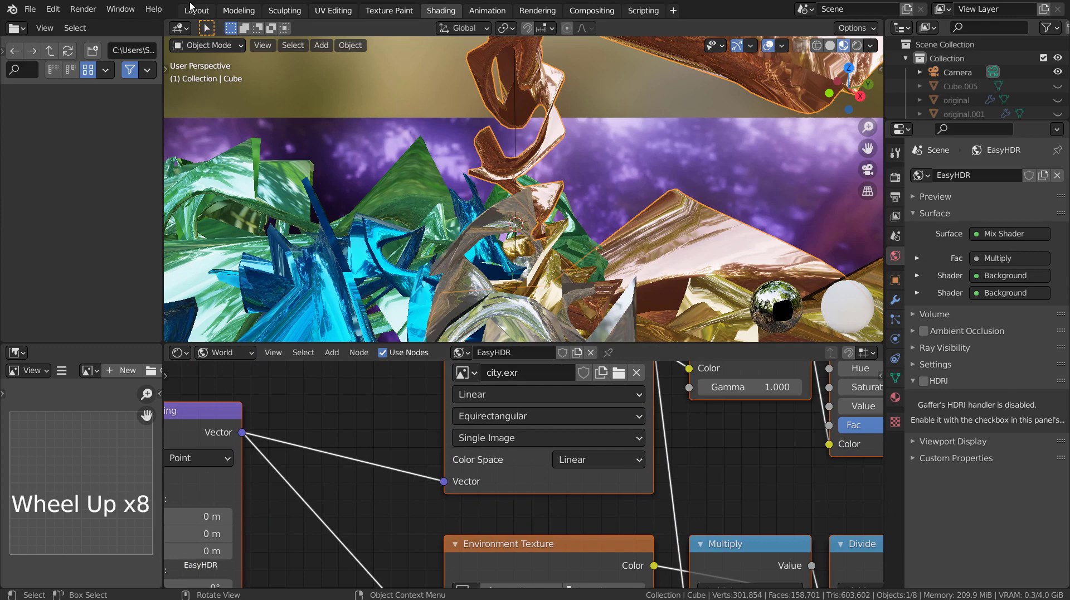
{"action": "left_click", "coordinate": [197, 9]}
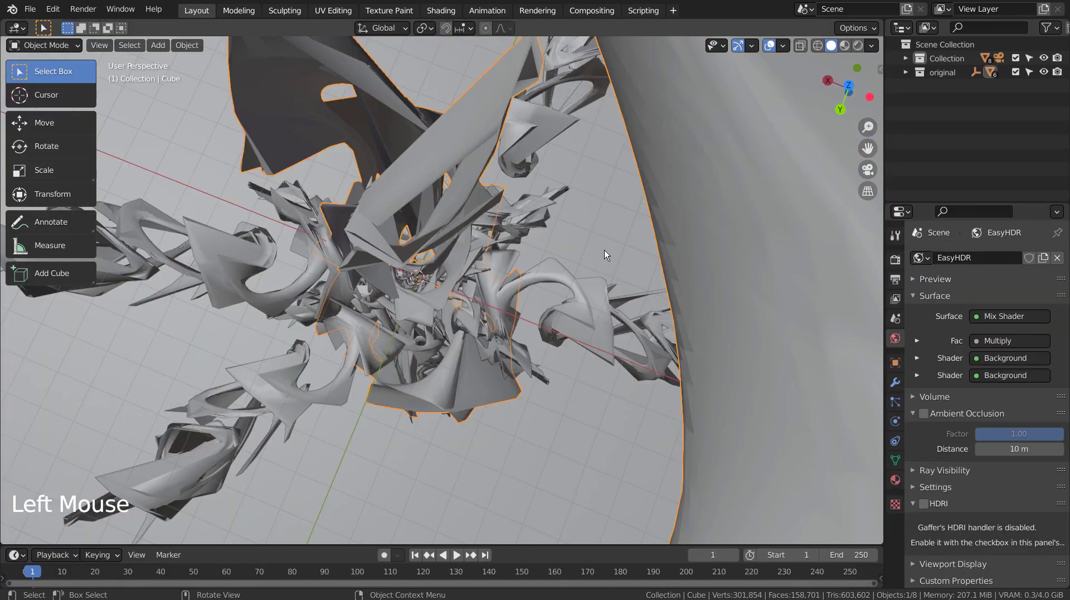
Expand the 'original' collection to list Cube through Cube.004, Empty and Plane, and select Cube
{"action": "left_click", "coordinate": [609, 258]}
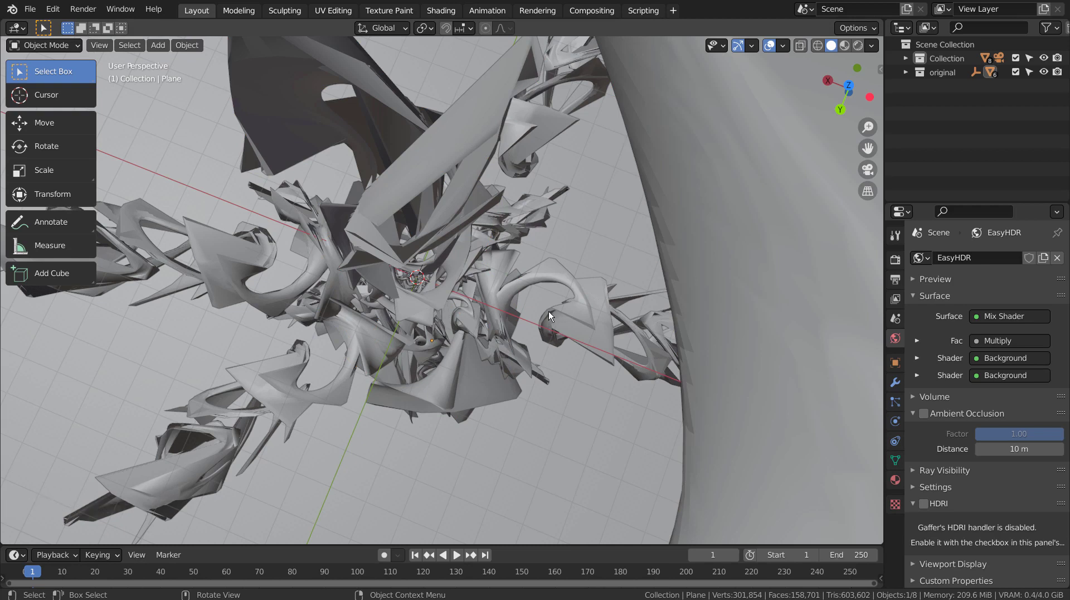
{"action": "left_click", "coordinate": [906, 78]}
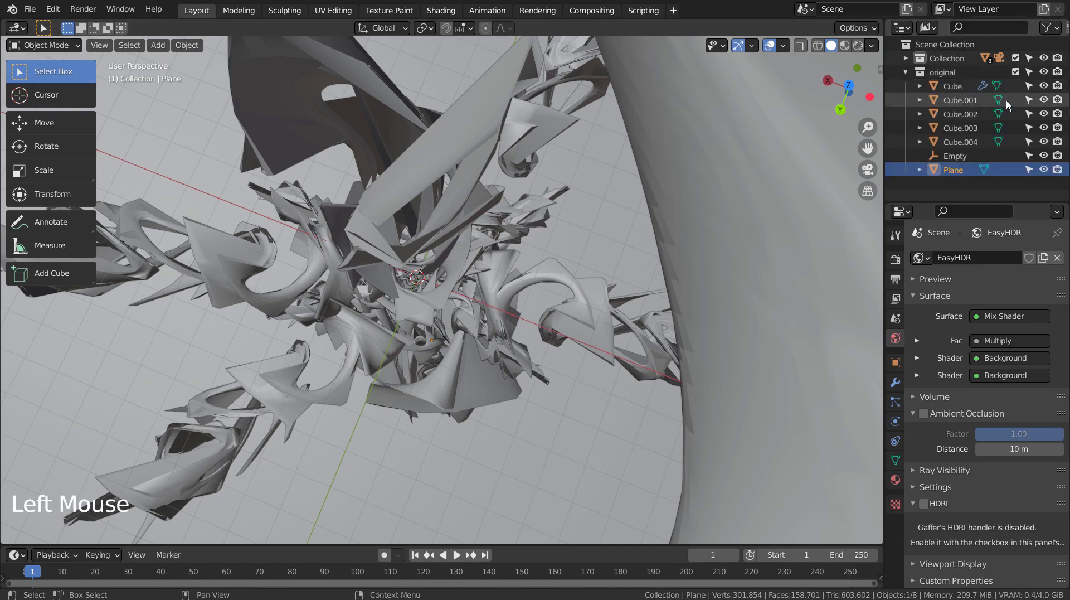
{"action": "left_click", "coordinate": [950, 88]}
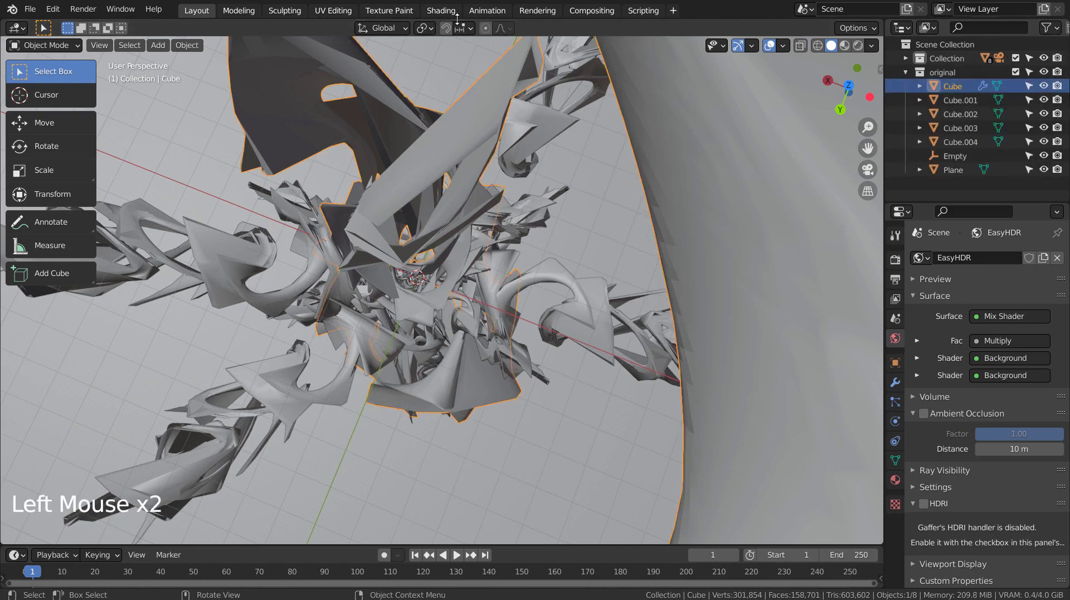
In the Shading workspace, show object material nodes and maximize the Shader Editor to view them
{"action": "left_click", "coordinate": [440, 18]}
{"action": "left_click", "coordinate": [246, 353]}
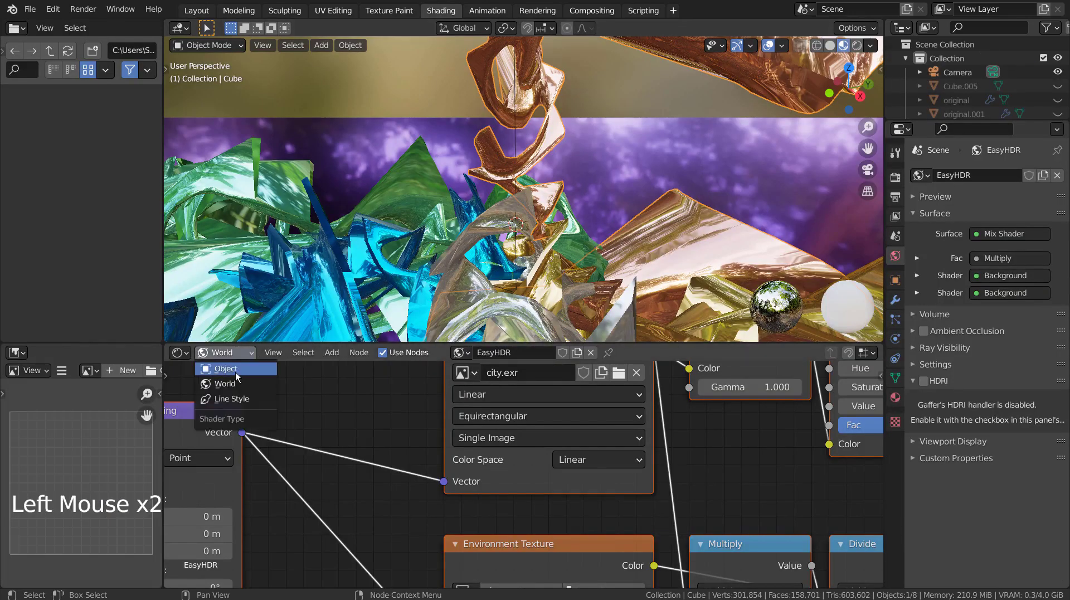
{"action": "key", "text": "KP_Decimal"}
{"action": "scroll", "scroll_direction": "down", "scroll_amount": 3}
{"action": "scroll", "scroll_direction": "up", "scroll_amount": 3}
{"action": "key", "text": "ctrl+space"}
{"action": "scroll", "scroll_direction": "up", "scroll_amount": 3}
{"action": "scroll", "scroll_direction": "down", "scroll_amount": 3}
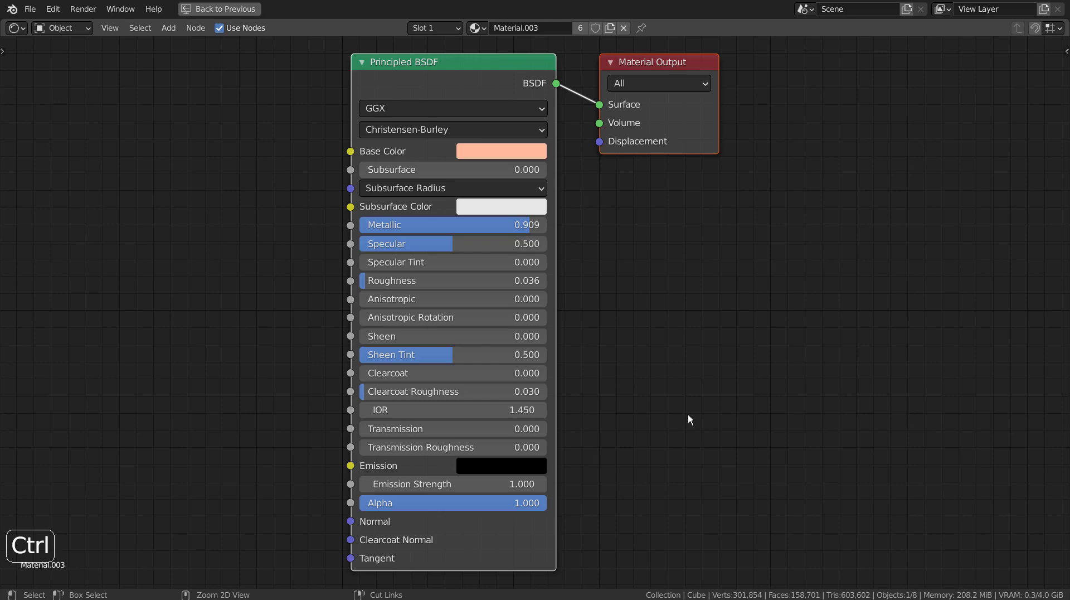
{"action": "key", "text": "ctrl+space"}
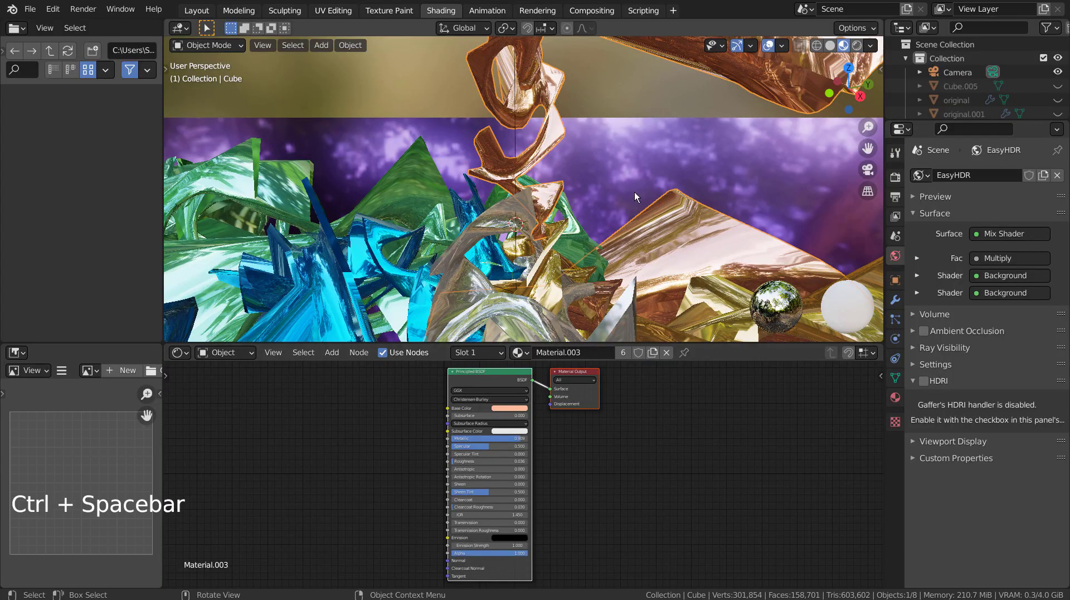
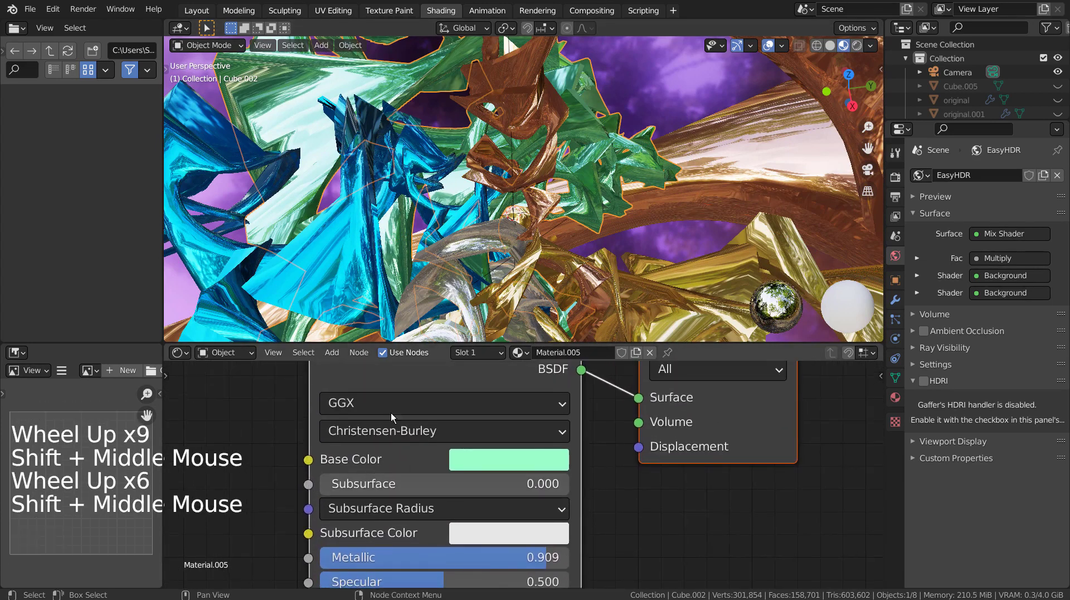
Inspect the Principled BSDF of the blue piece, Cube.004, Cube.001 and the pink Plane, then return to Layout
{"action": "left_click", "coordinate": [323, 262]}
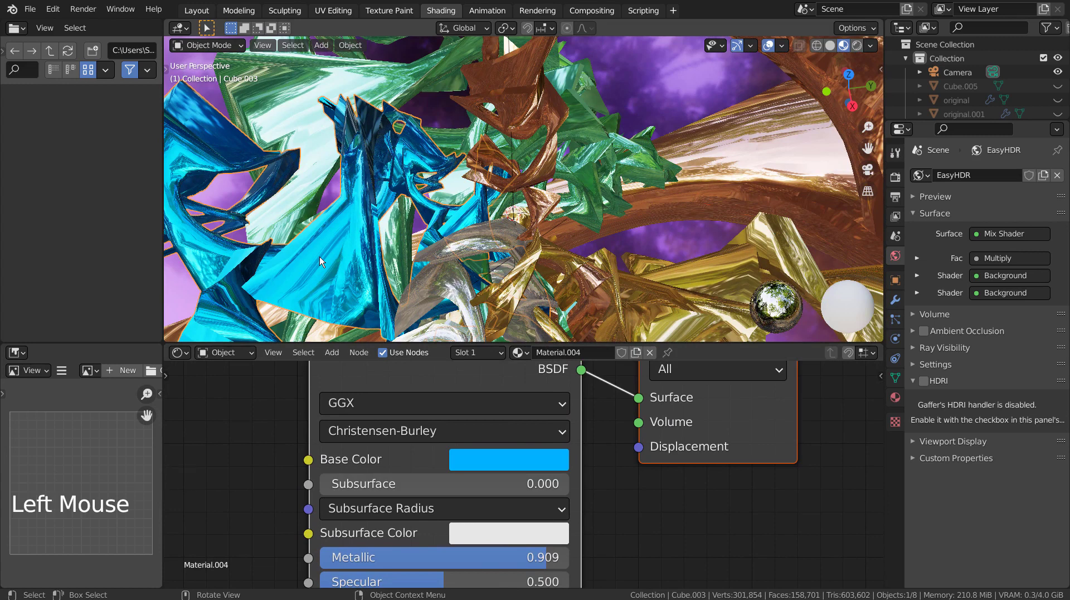
{"action": "left_click", "coordinate": [454, 281]}
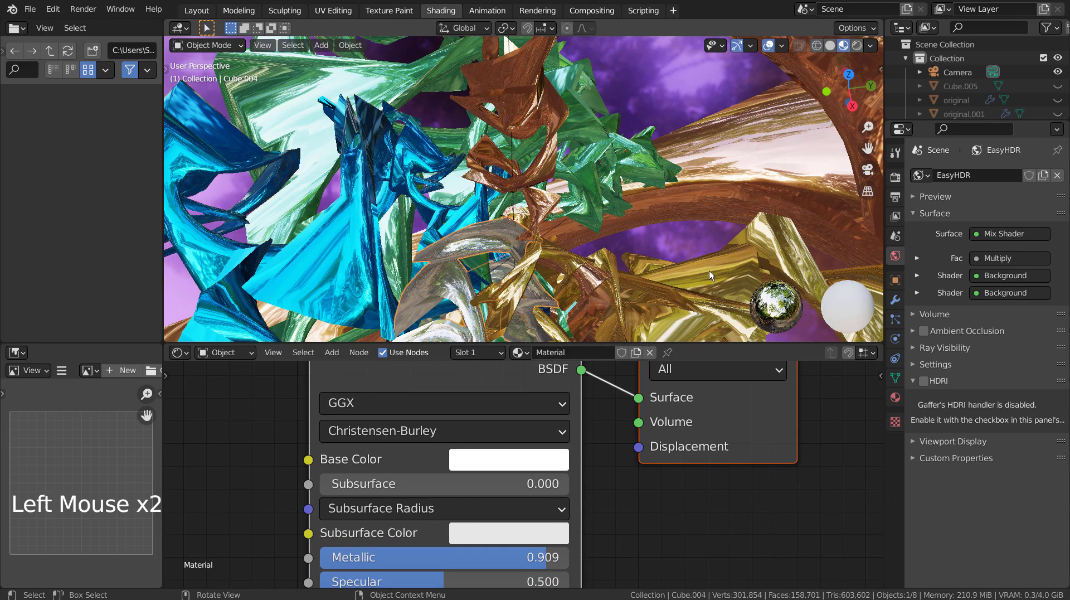
{"action": "left_click", "coordinate": [738, 273]}
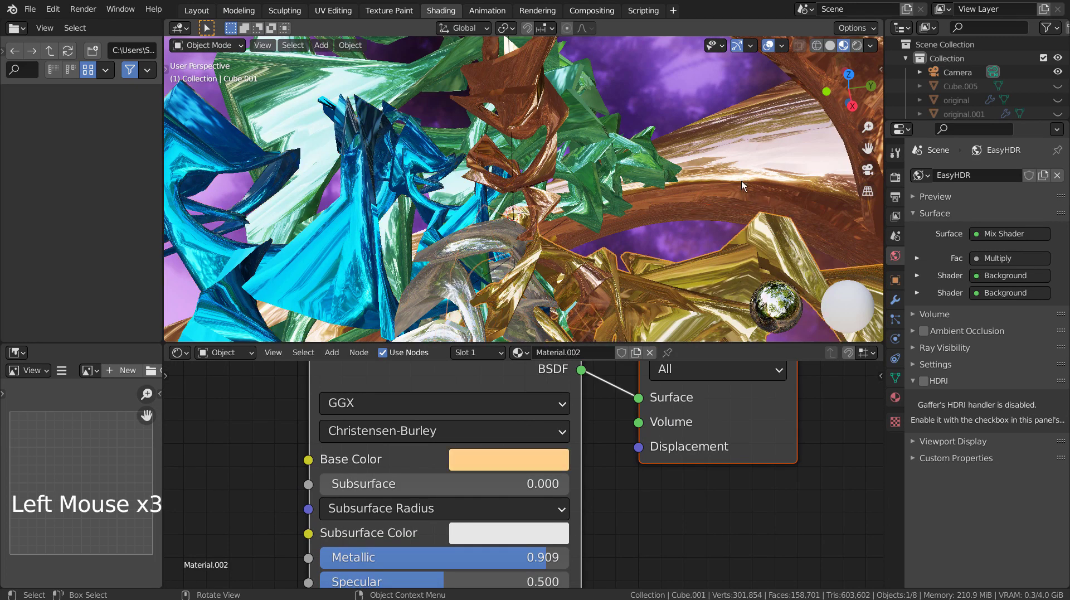
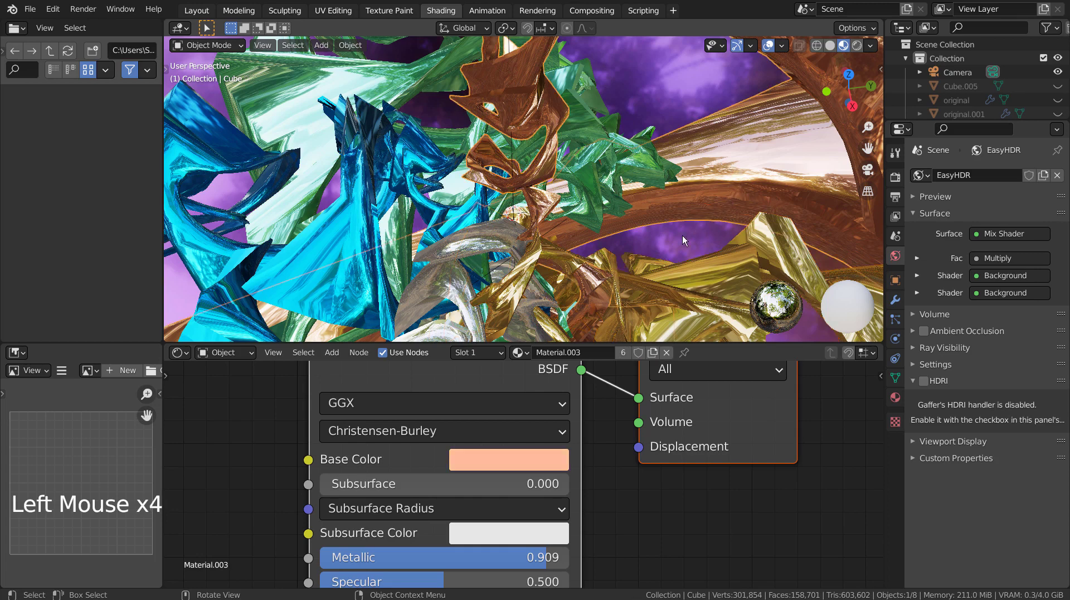
{"action": "left_click", "coordinate": [686, 239]}
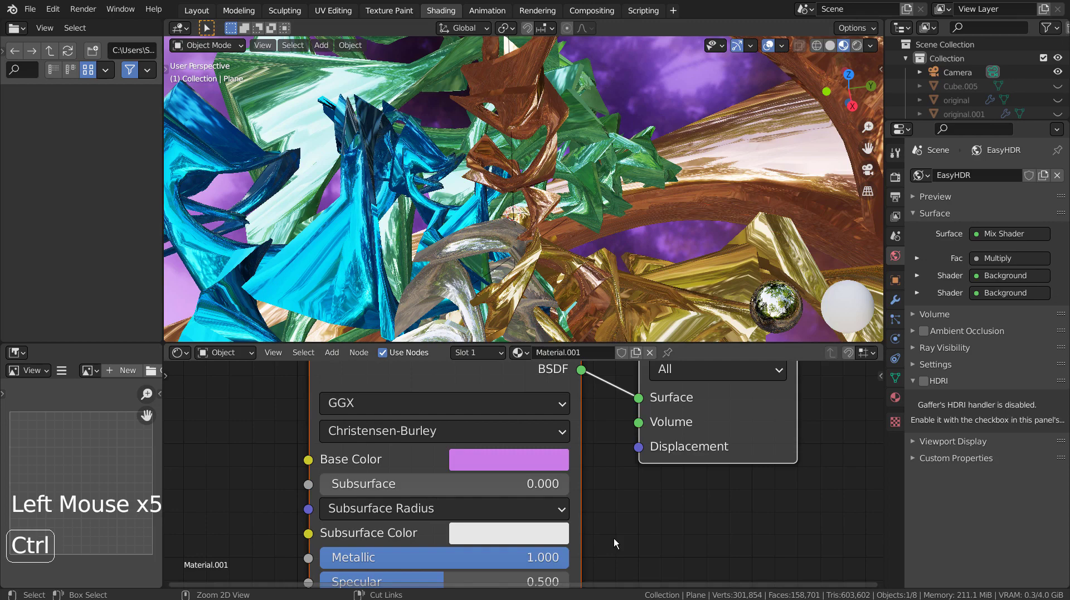
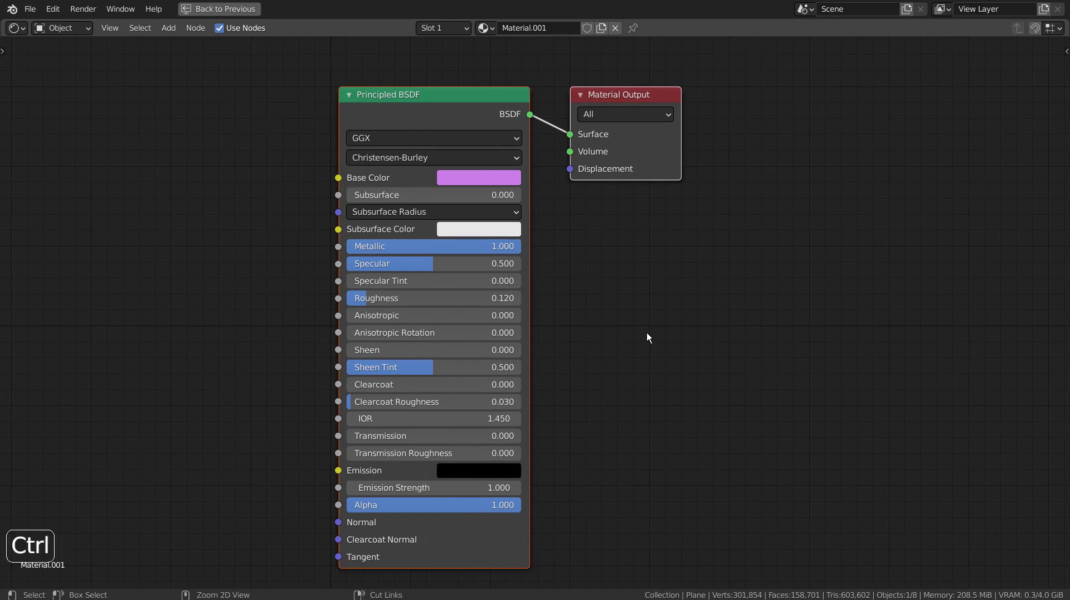
{"action": "key", "text": "ctrl+space"}
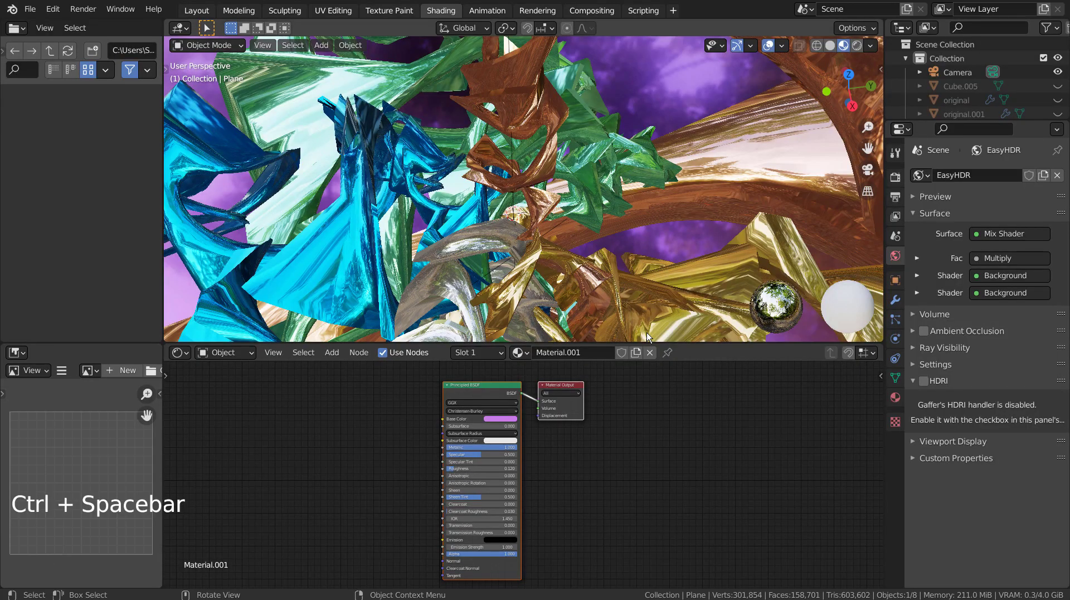
{"action": "left_click", "coordinate": [197, 13]}
View through the camera with Rendered Cycles shading and show Render Properties with 128 samples
{"action": "key", "text": "KP_0"}
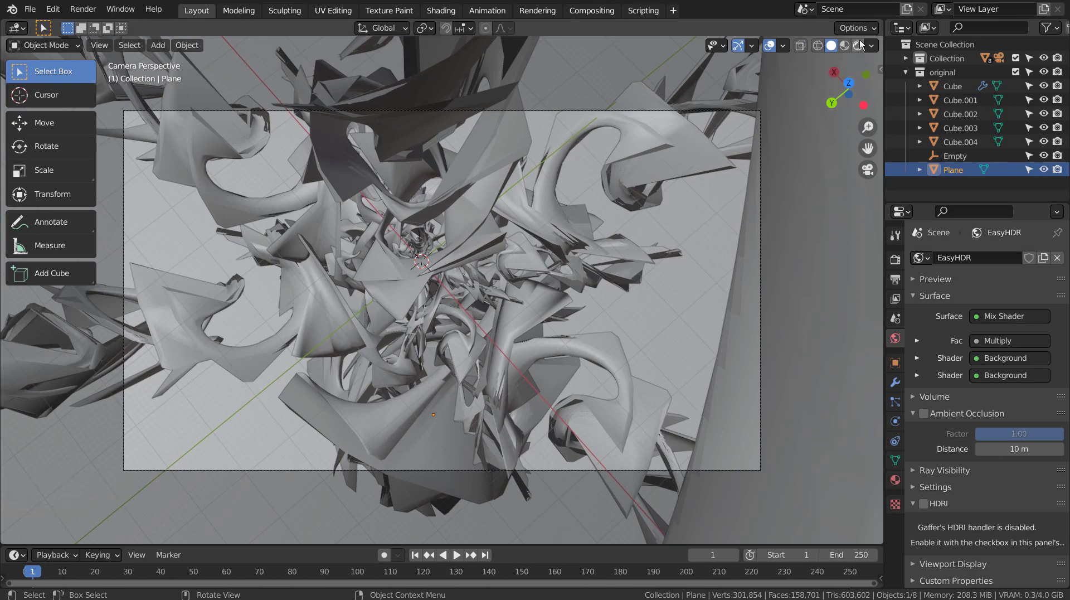
{"action": "left_click", "coordinate": [861, 43]}
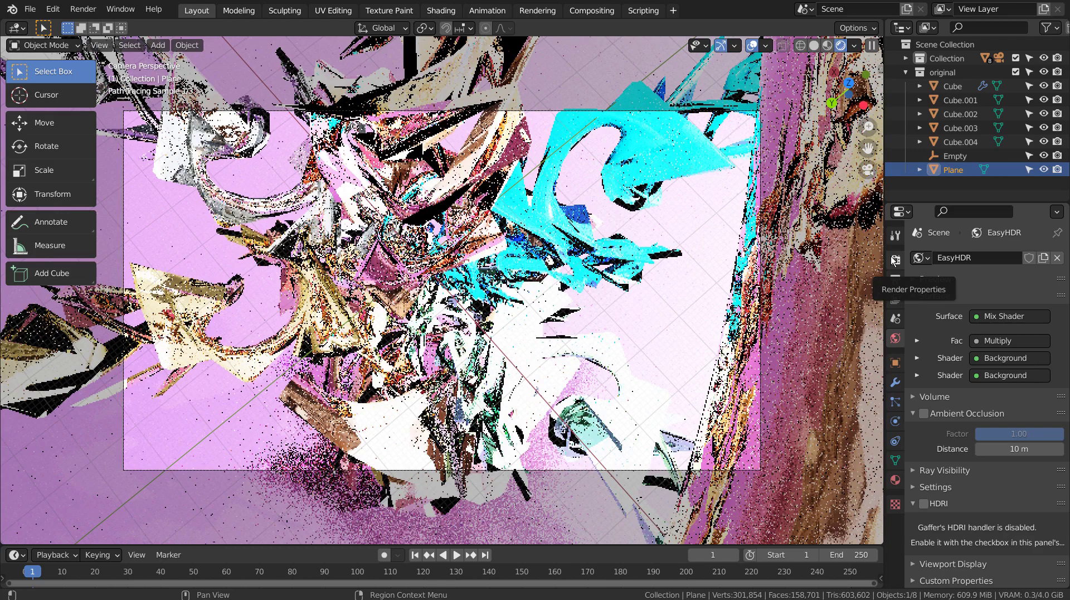
{"action": "left_click", "coordinate": [893, 260]}
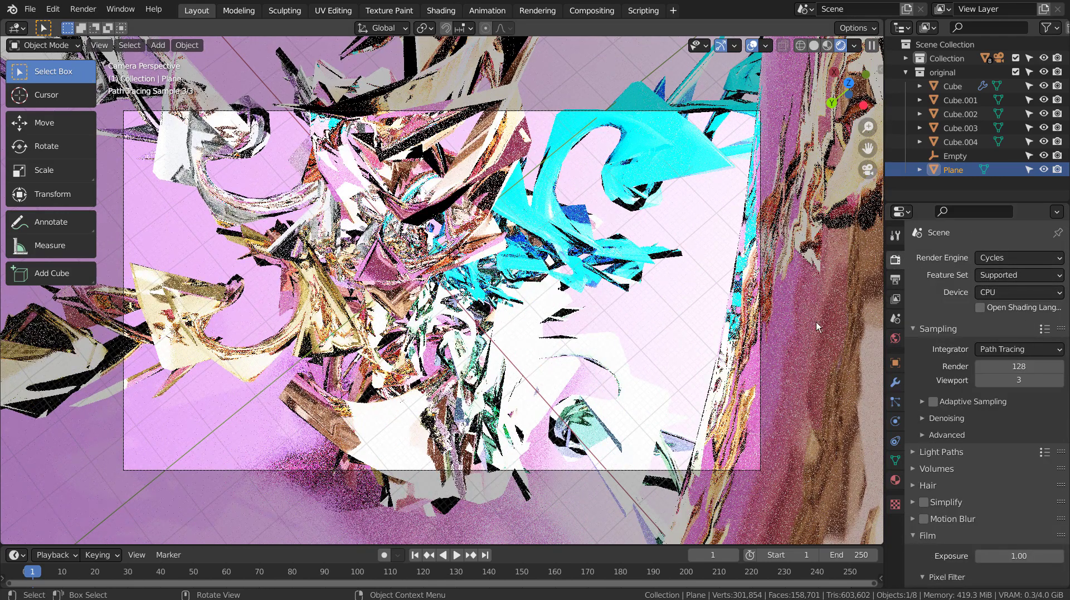
Try the studio, interior and sunrise HDRIs, then settle on comfy_cafe_4k as the environment
{"action": "key", "text": "n"}
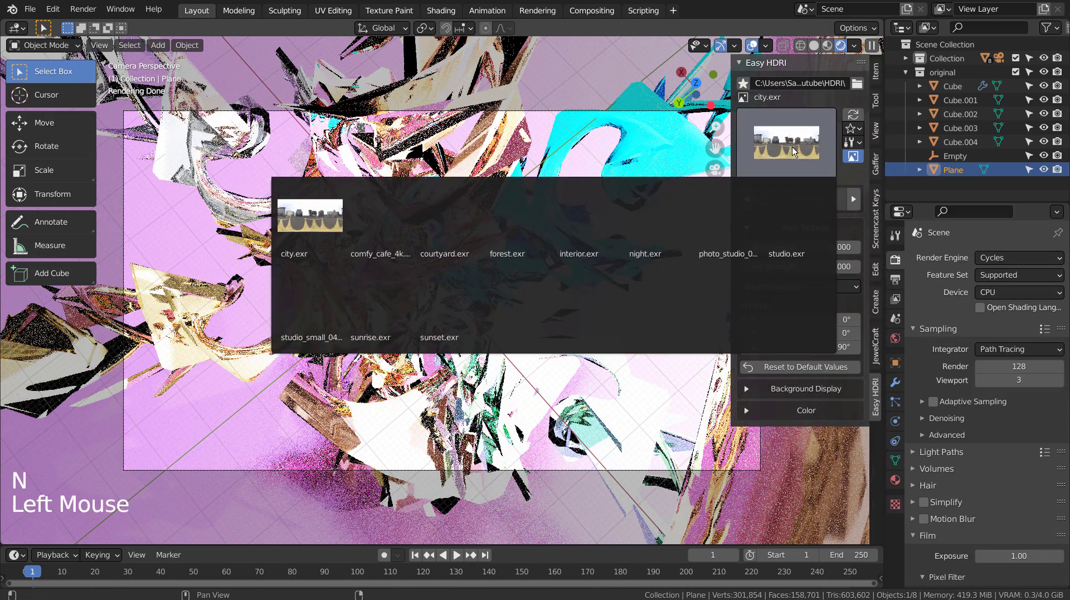
{"action": "left_click", "coordinate": [731, 187]}
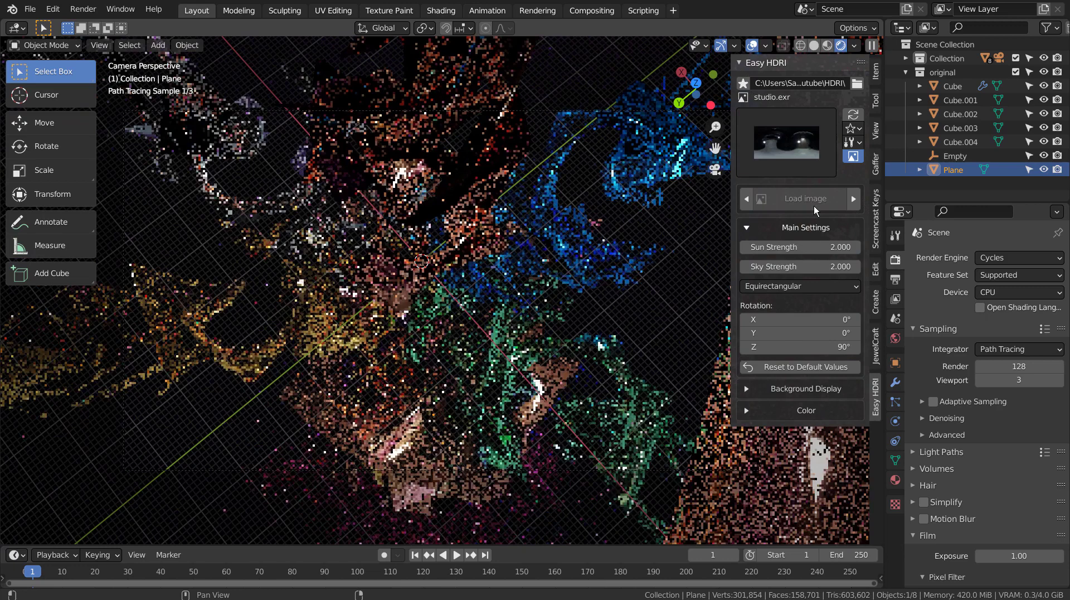
{"action": "left_click", "coordinate": [797, 142]}
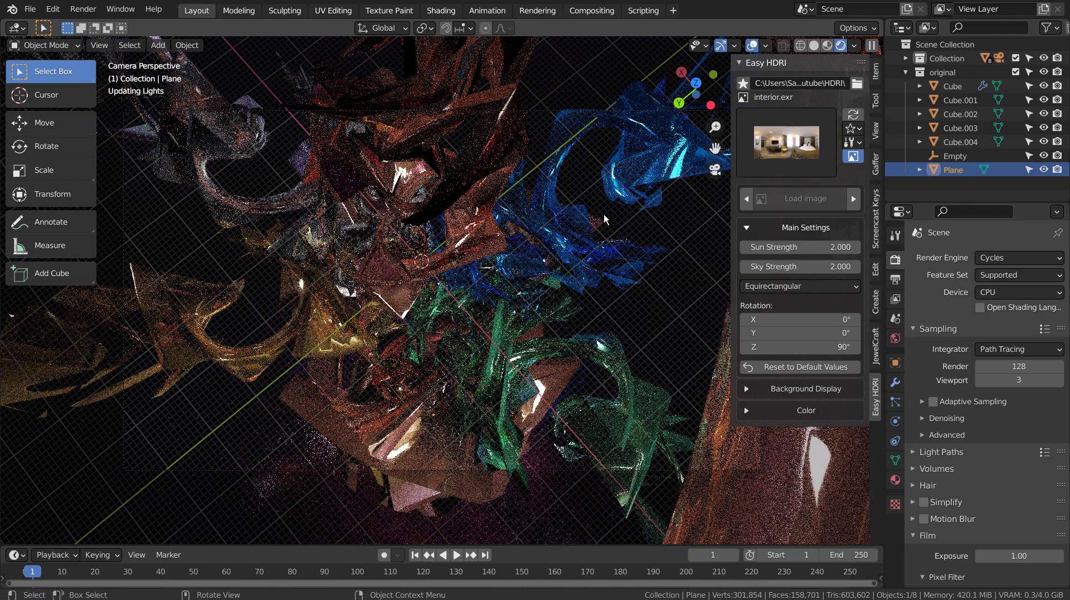
{"action": "left_click", "coordinate": [801, 146]}
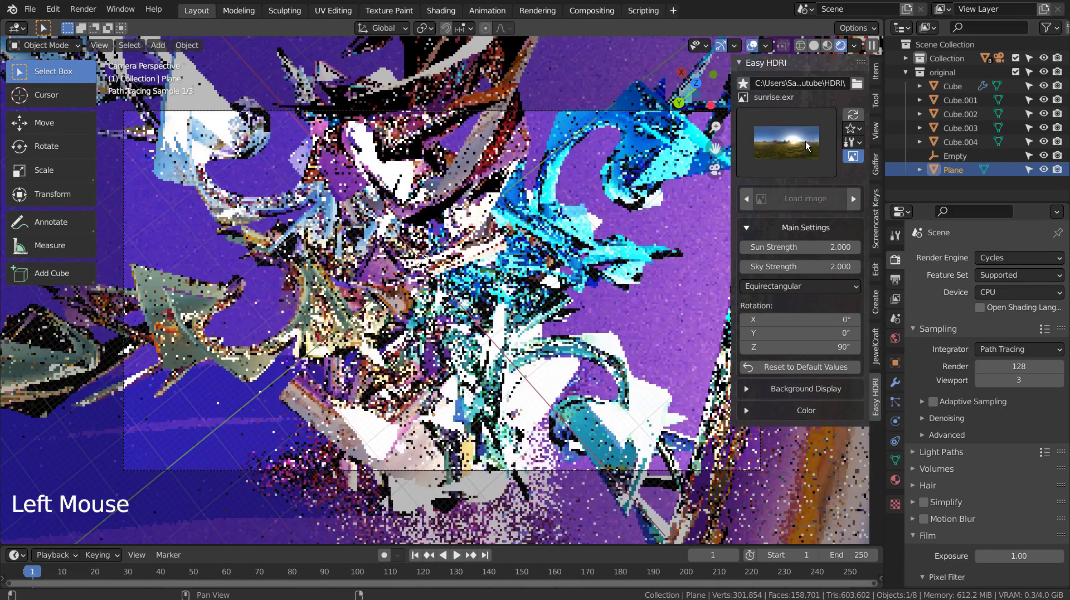
{"action": "left_click", "coordinate": [809, 143]}
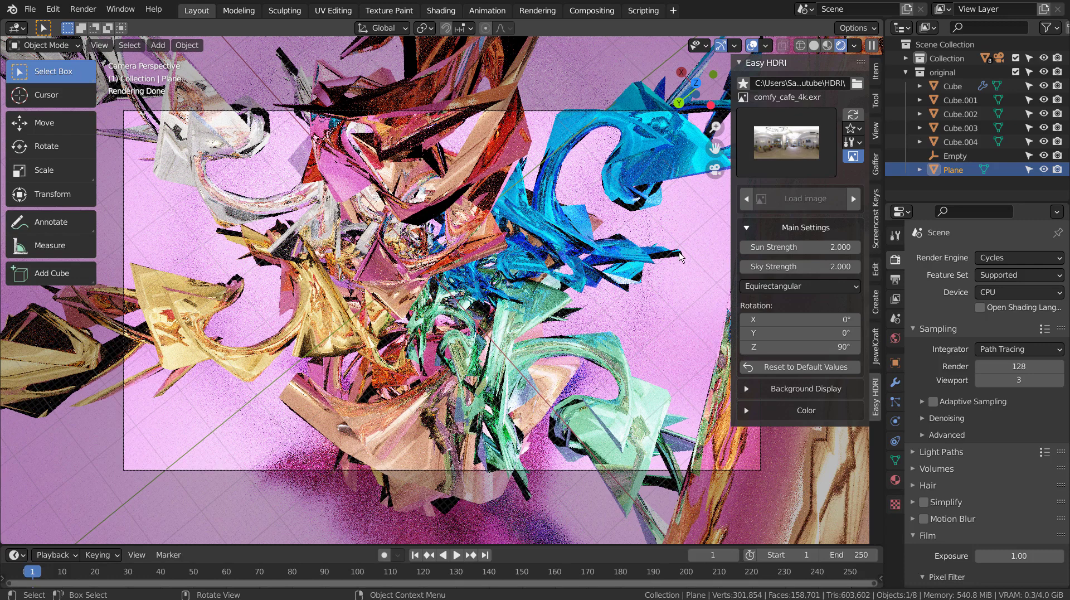
Maximize the Compositor editor showing Render Layers feeding Denoise with normal and albedo passes into Composite
{"action": "left_click", "coordinate": [603, 10]}
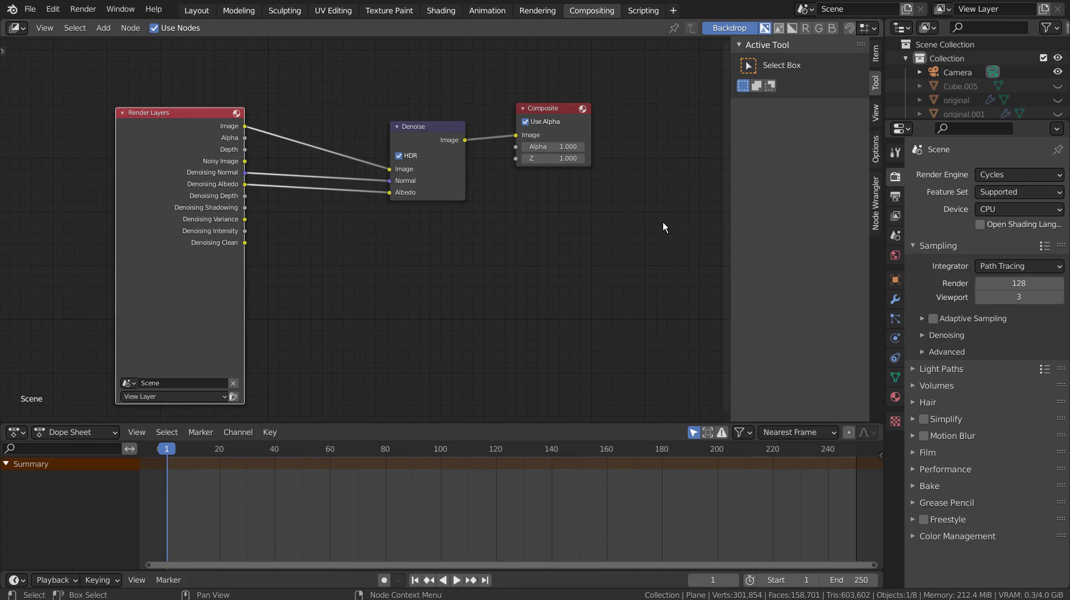
{"action": "key", "text": "ctrl+space"}
{"action": "key", "text": "n"}
{"action": "middle_click", "coordinate": [776, 362]}
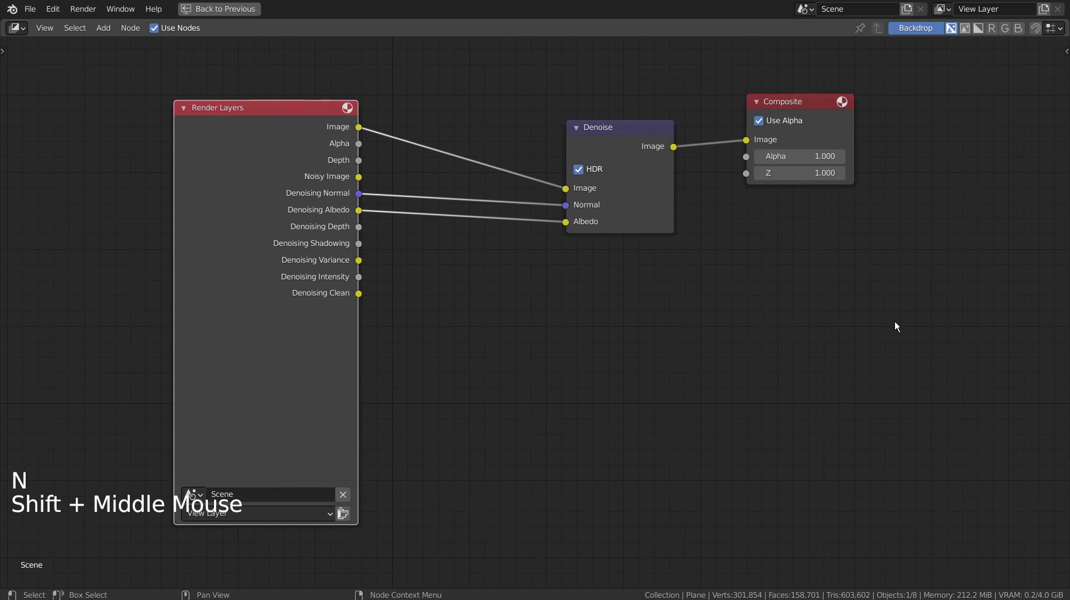